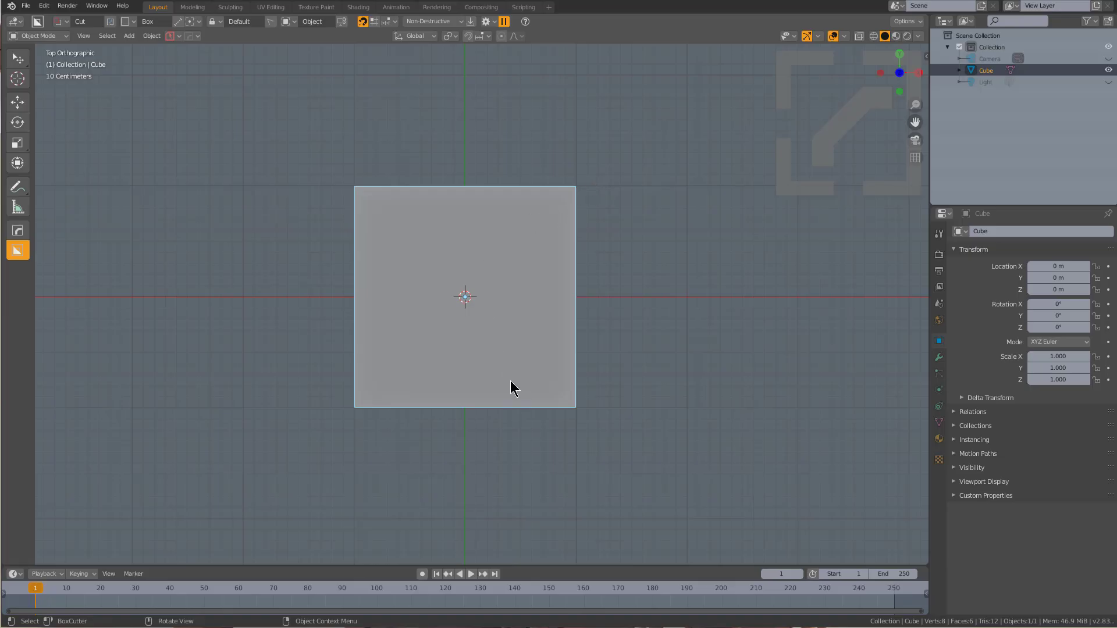
Switch to a numpad view and orbit around the cube before notching its left side
key("KP_7")
middle_click(510, 301)
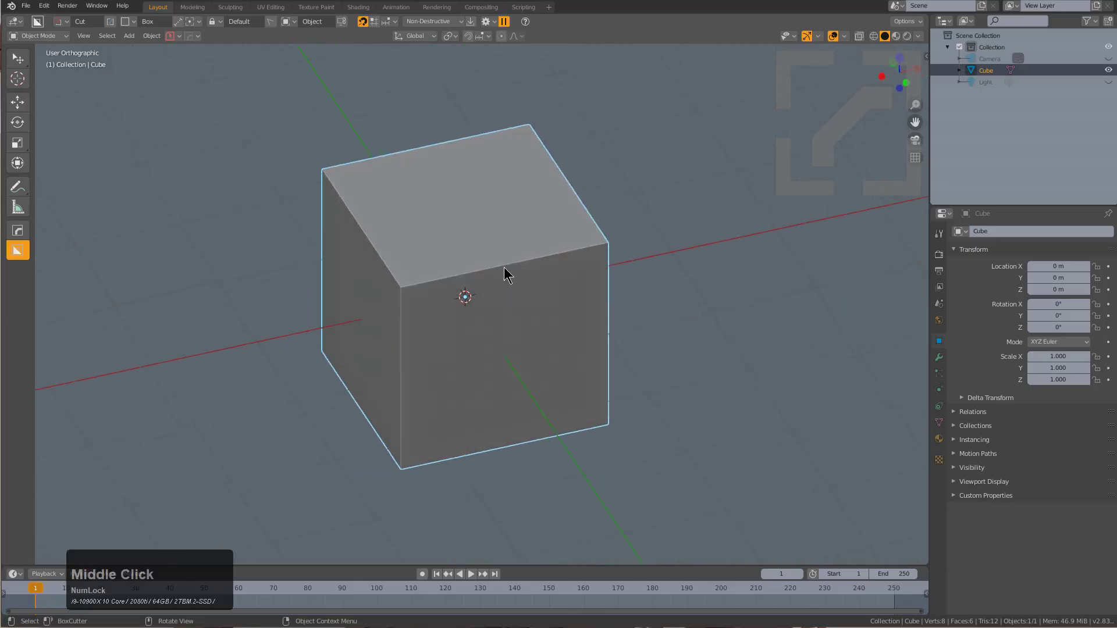
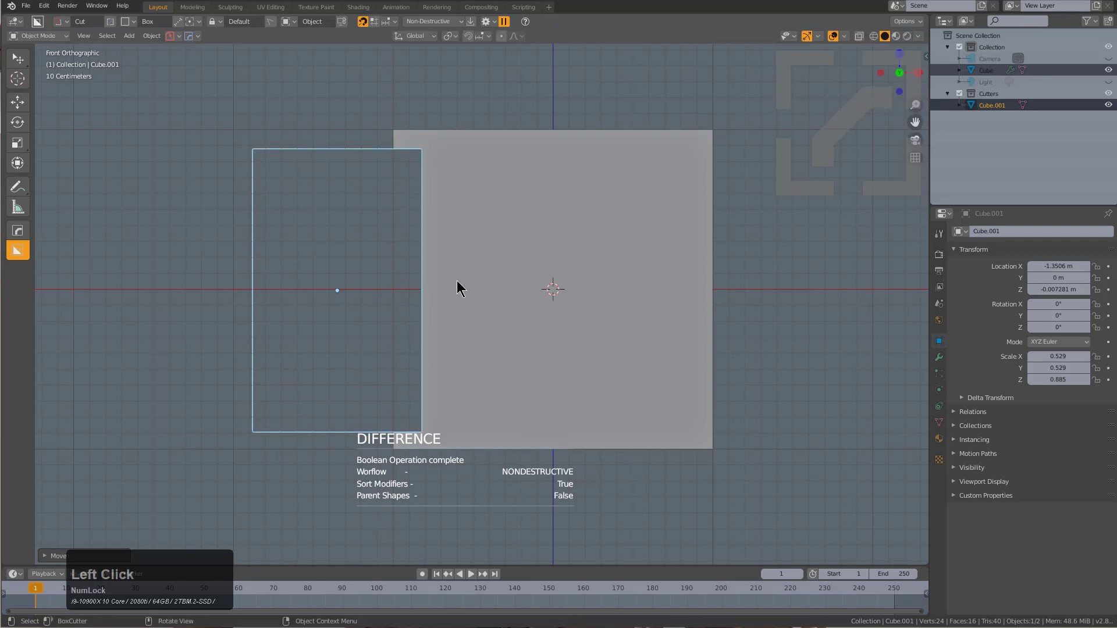
Cut a small upper window into the cube with a scaled, moved BoxCutter rectangle
left_click(402, 324)
key("shift+d")
left_click(570, 225)
key("s")
left_click(575, 224)
key("g")
left_click(526, 204)
key("q")
left_click(543, 198)
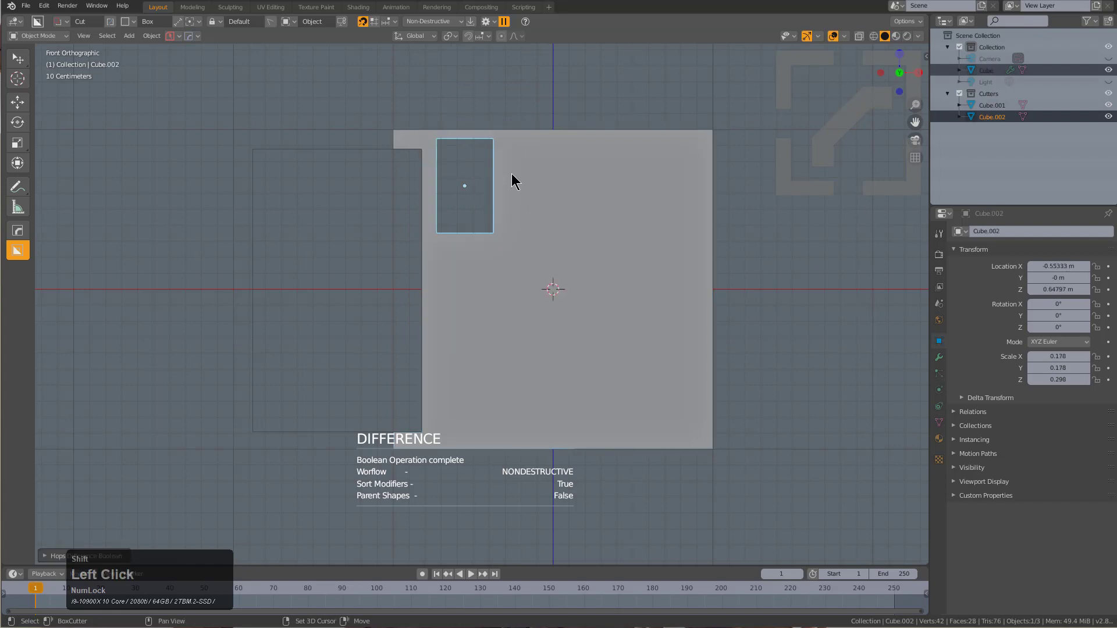
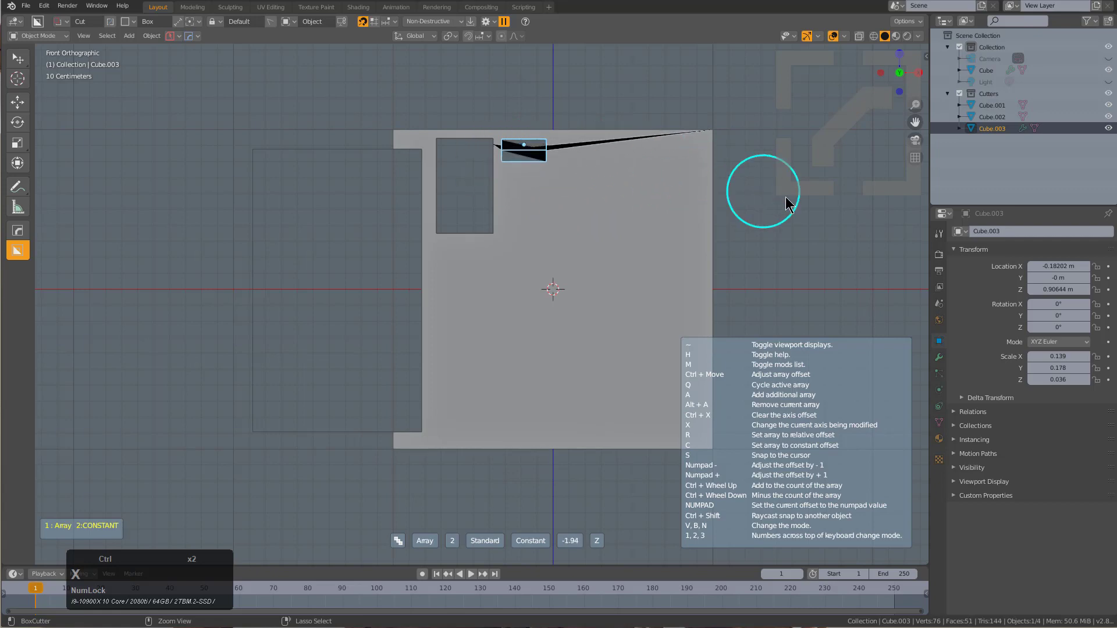
Repeat a narrow slot cutter six times with the ST3 array into a column of slots
key("ctrl+Num_Lock")
scroll("up", 3)
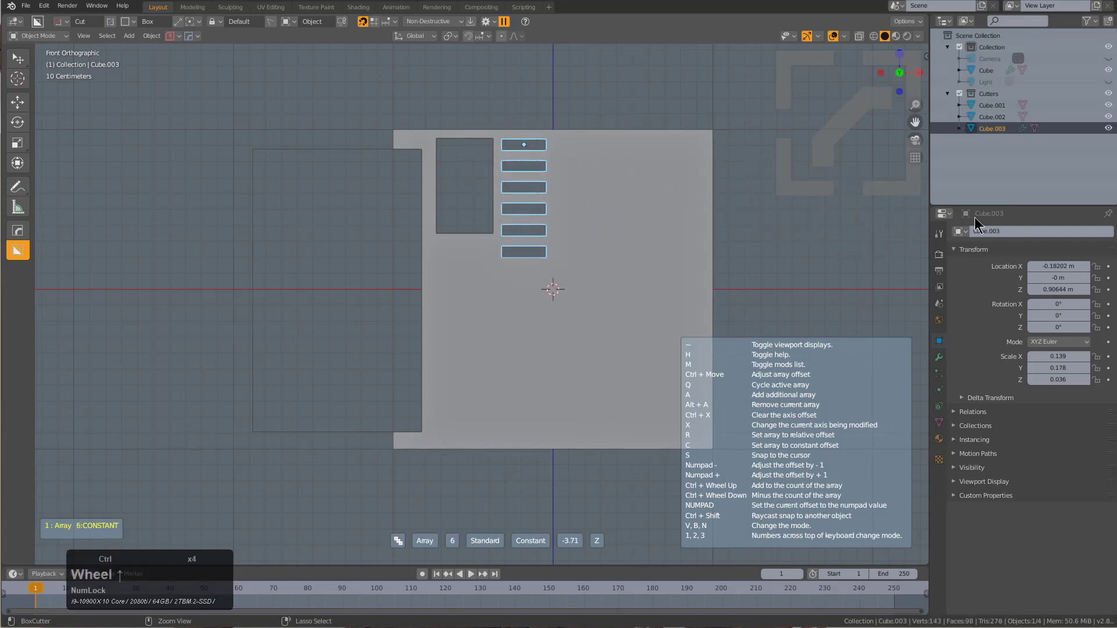
left_click(879, 205)
key("a")
left_click(498, 195)
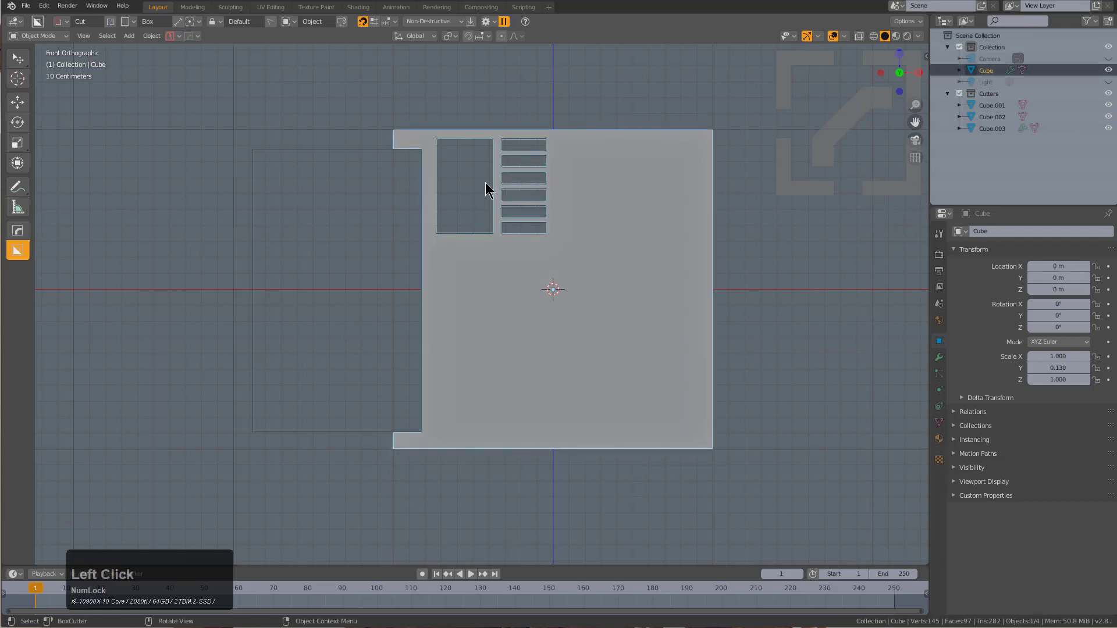
left_click(495, 176)
Duplicate the window cutter down along Z to cut a second window below the first
key("shift+d")
key("z")
key("z")
left_click(503, 267)
key("q")
left_click(584, 274)
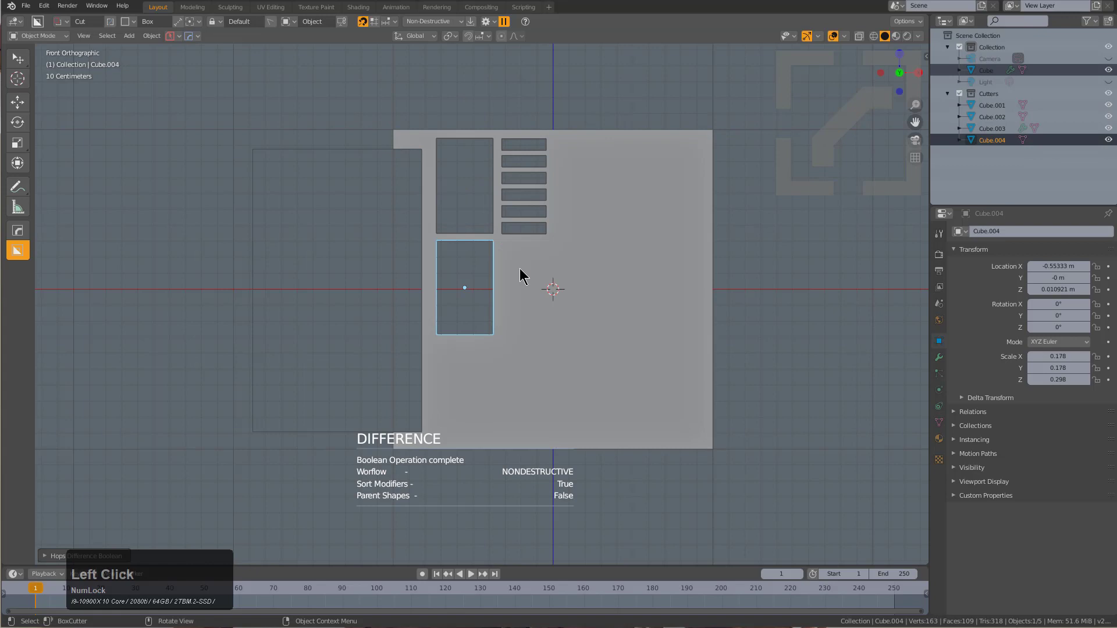
Widen the lower window by moving the cutter's right side along X in Edit Mode
scroll("up", 3)
key("alt+z")
key("alt+a")
left_click(536, 150)
key("z")
key("g")
key("x")
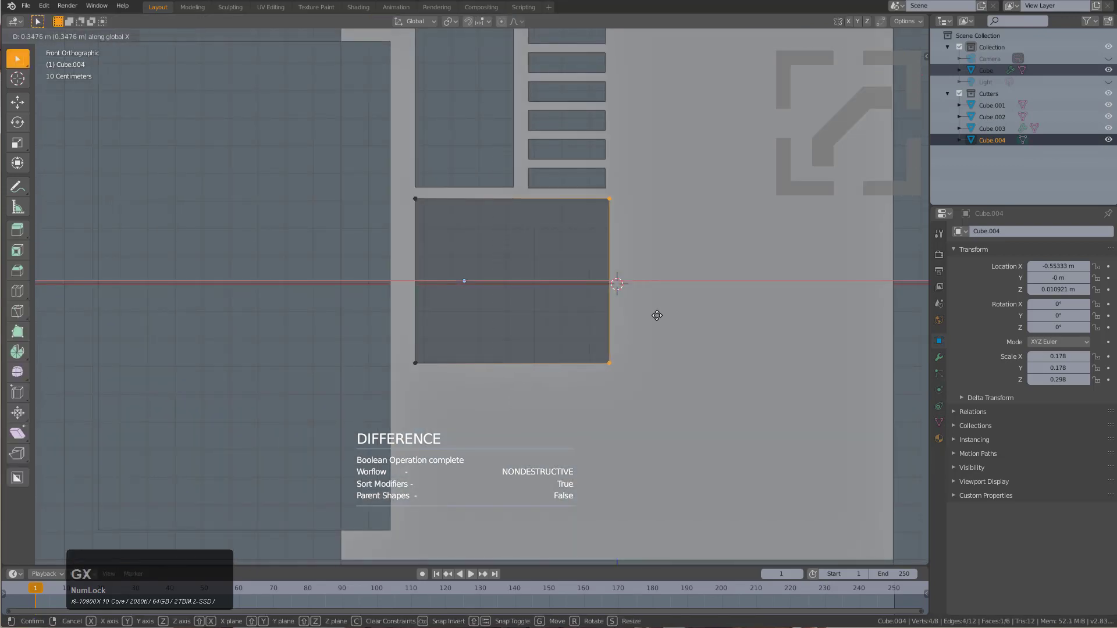
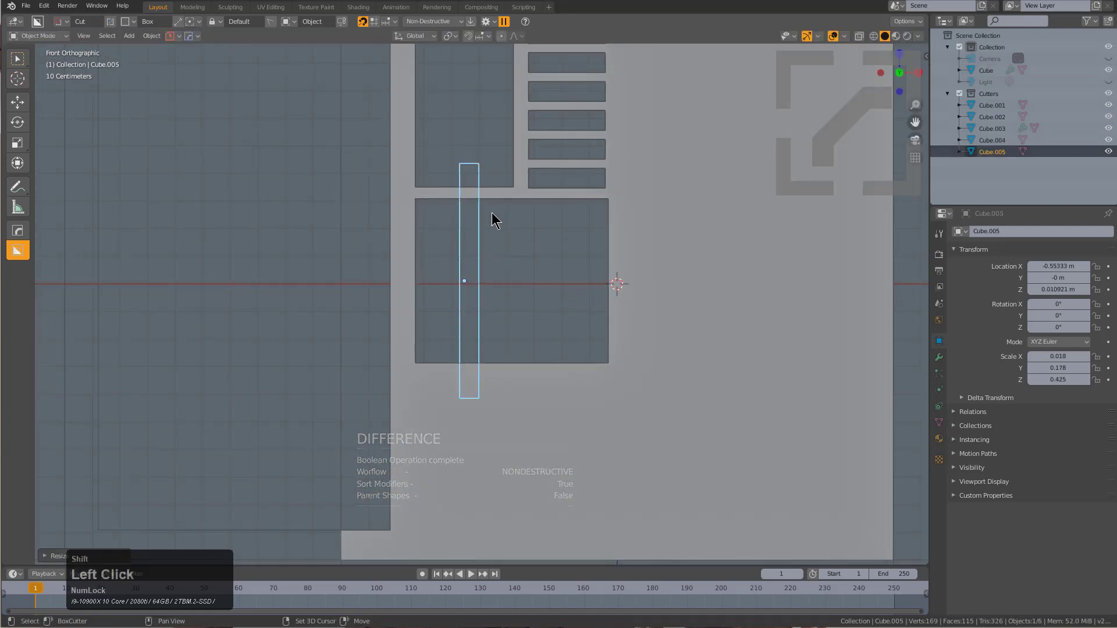
Scale and rotate the thin bar cutters into diagonal struts via the HardOps menu
middle_click(509, 240)
key("s")
left_click(521, 229)
key("q")
left_click(515, 218)
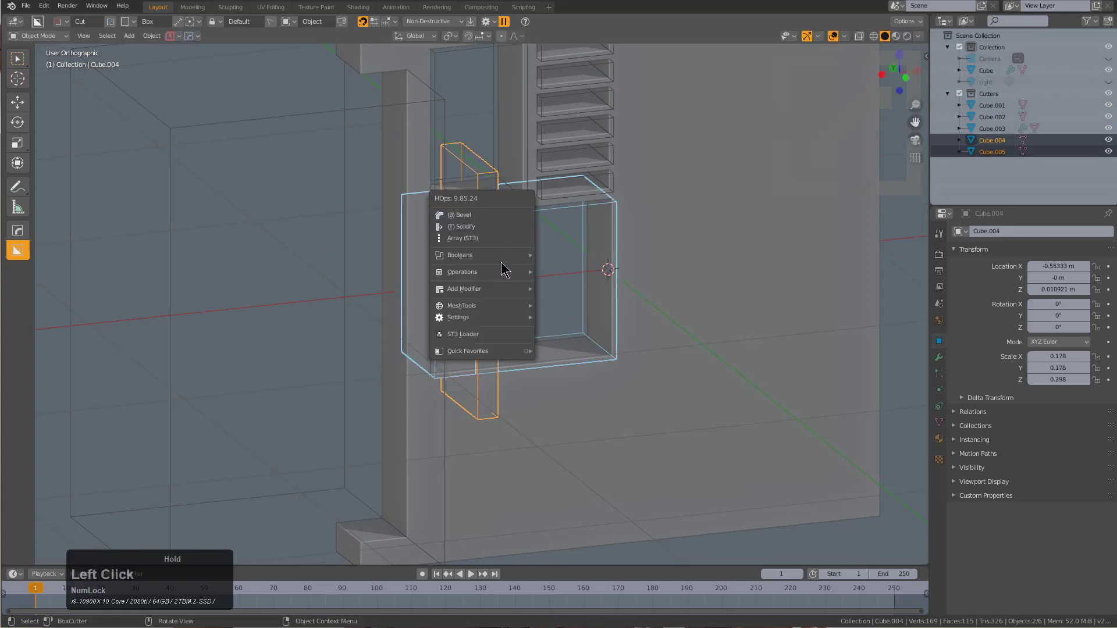
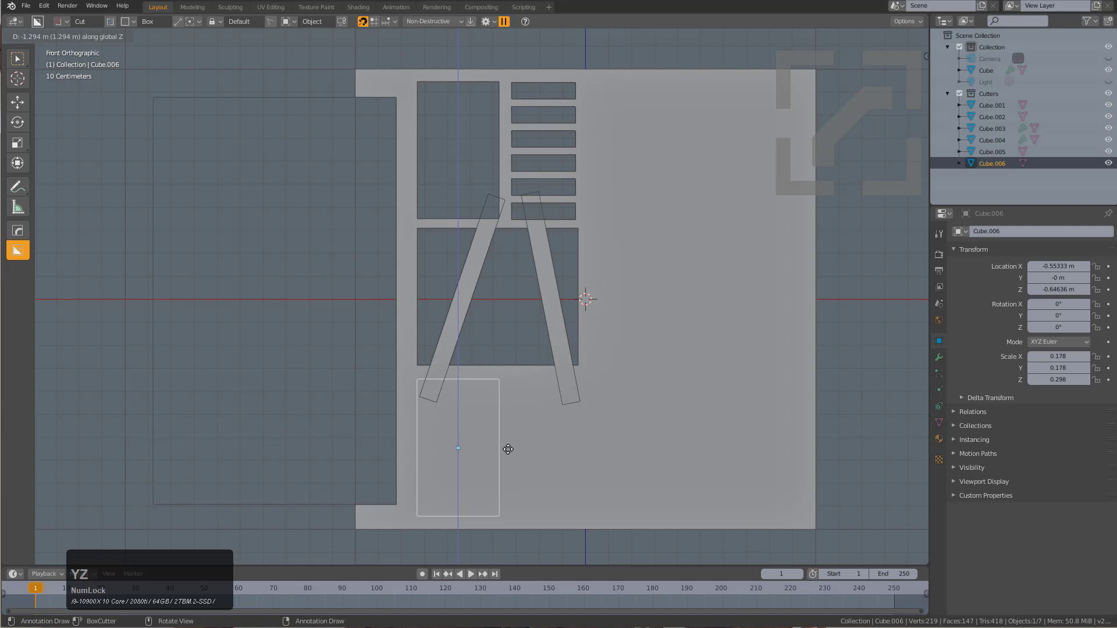
Cut a third window below and Shift+D duplicate the bottom window cutter
left_click(512, 443)
key("q")
left_click(540, 374)
left_click(500, 401)
left_click(500, 401)
middle_click(502, 404)
key("shift+d")
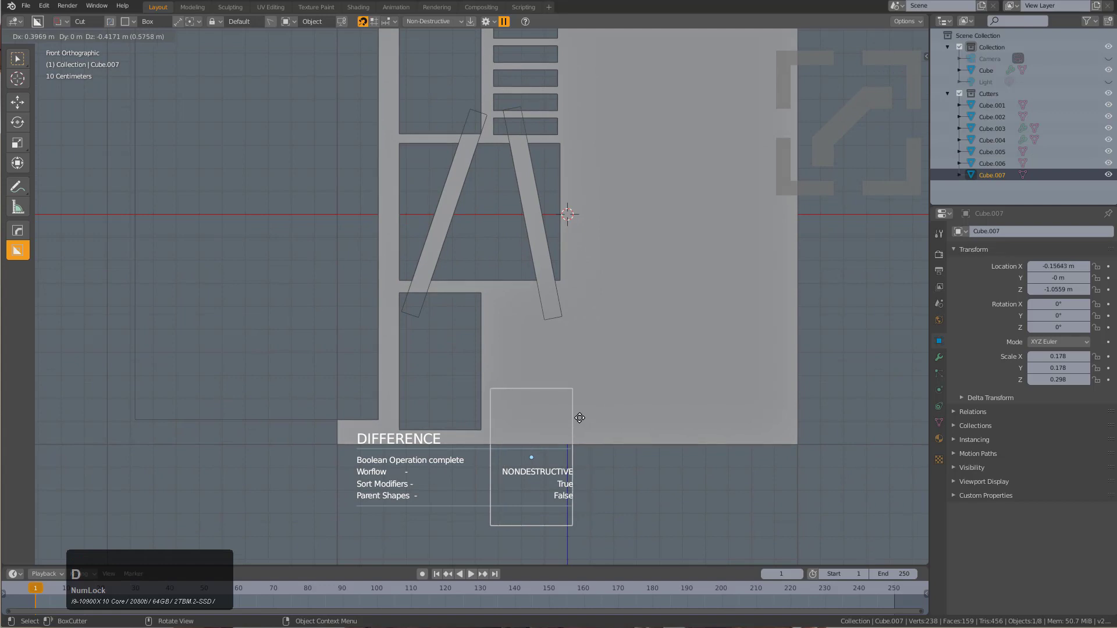
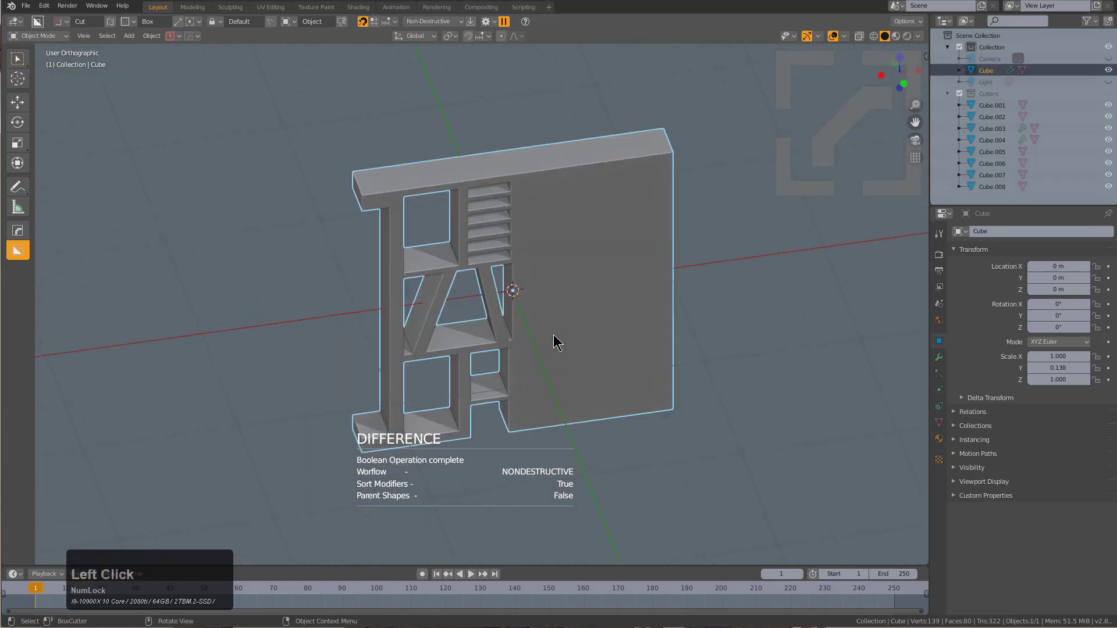
Mirror the panel's cutouts across the X axis with HardOps Mirror
left_click(561, 329)
key("x")
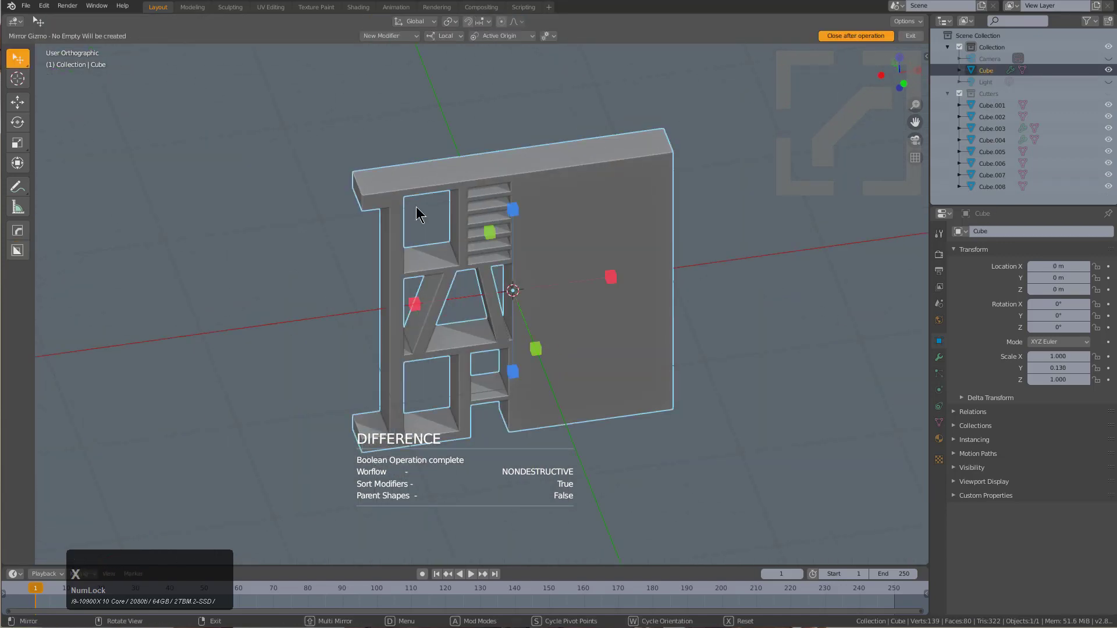
left_click(404, 34)
left_click(367, 71)
left_click(411, 306)
From top view, draw Ngon cutters to notch the panel's top profile
middle_click(500, 354)
key("KP_7")
scroll("up", 3)
key("d")
left_click(523, 380)
left_click(315, 357)
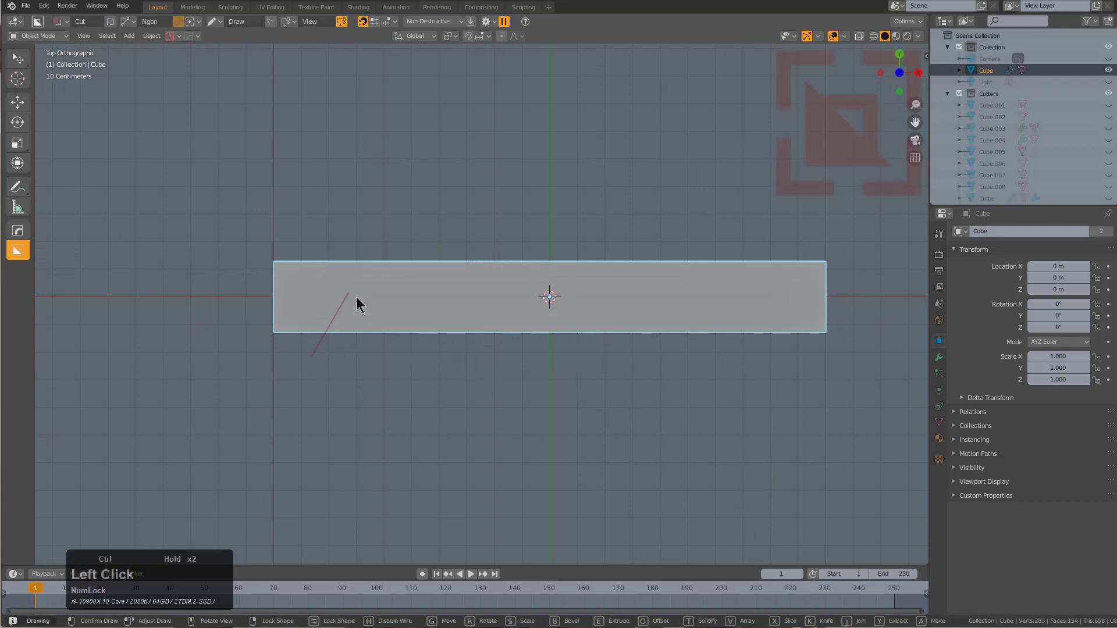
double_click(477, 310)
left_click(601, 316)
left_click(615, 374)
double_click(616, 374)
left_click(616, 374)
left_click(337, 263)
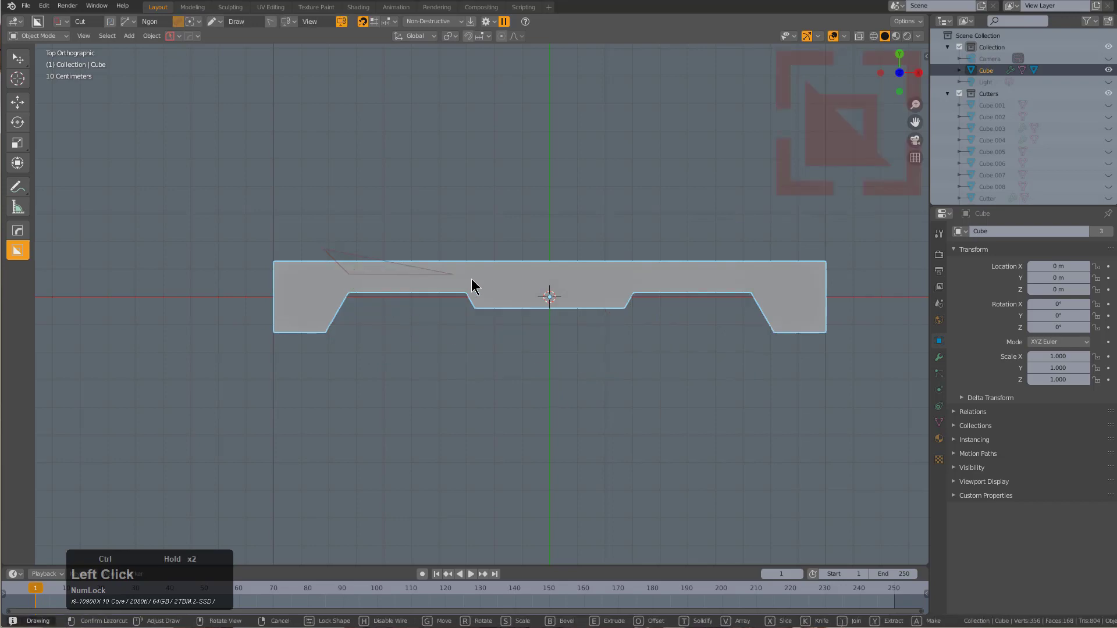
double_click(486, 252)
double_click(485, 251)
Cycle the boolean cuts with Bool Scroll and reposition the angled notch cutter
scroll("up", 3)
key("q")
left_click(519, 297)
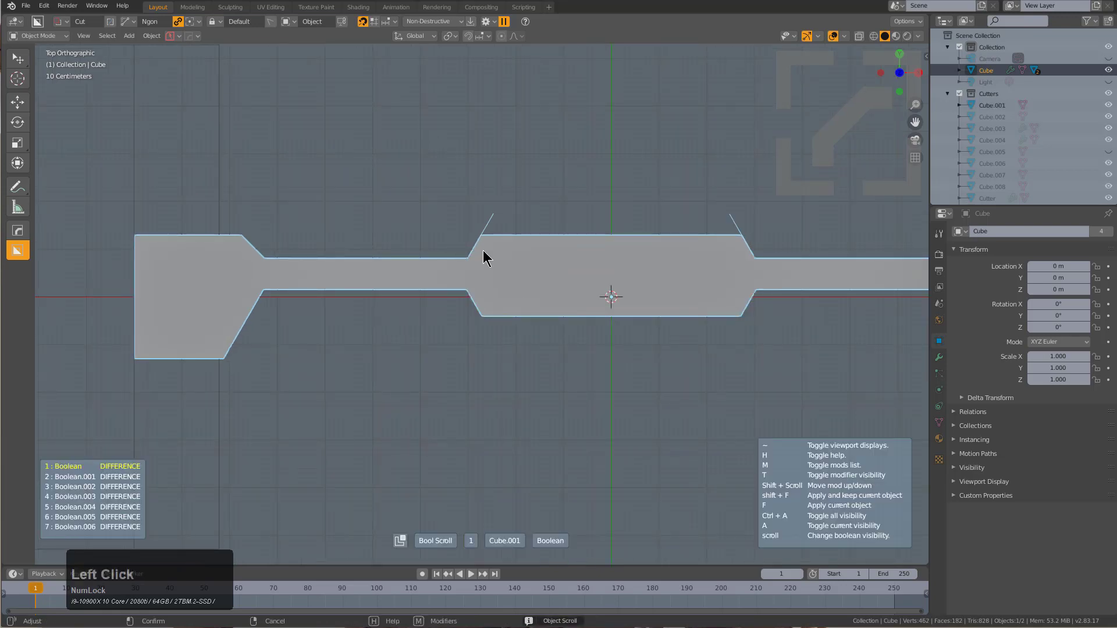
scroll("down", 3)
left_click(484, 250)
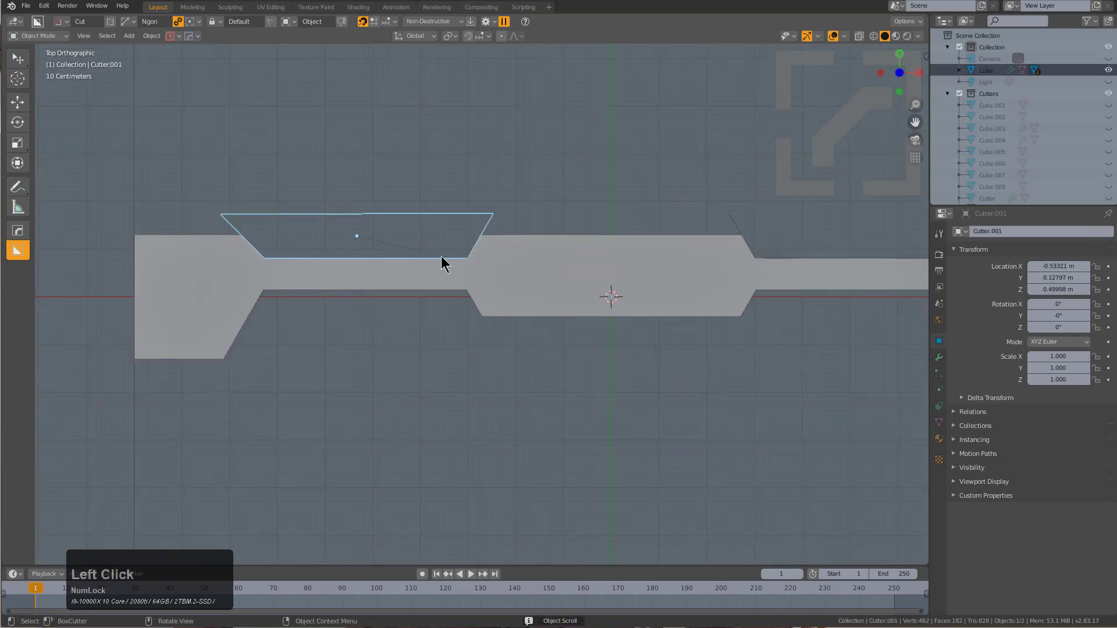
key("g")
left_click(447, 258)
Hide cutters, slide the notch cutter along the profile and return to front view
scroll("down", 3)
key("h")
middle_click(534, 285)
scroll("down", 3)
middle_click(552, 264)
scroll("down", 3)
scroll("up", 3)
left_click_drag(543, 276, 505, 317)
left_click(507, 314)
left_click_drag(532, 382, 518, 336)
scroll("down", 3)
key("KP_1")
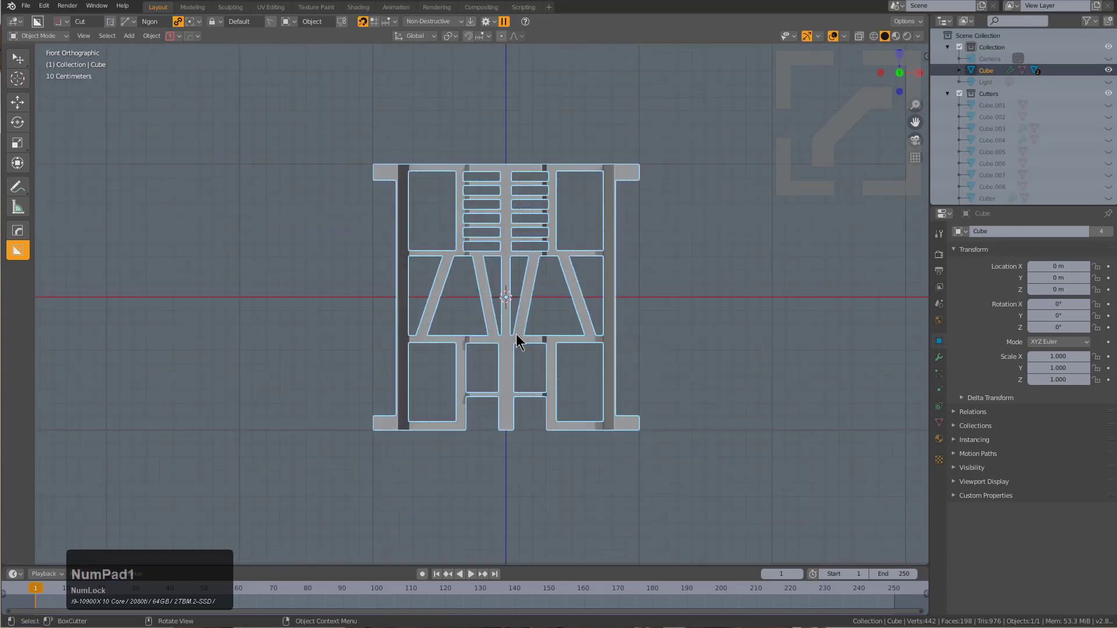
Start HardOps Dice on the frame, raise the segment count and smart-apply all modifiers
key("q")
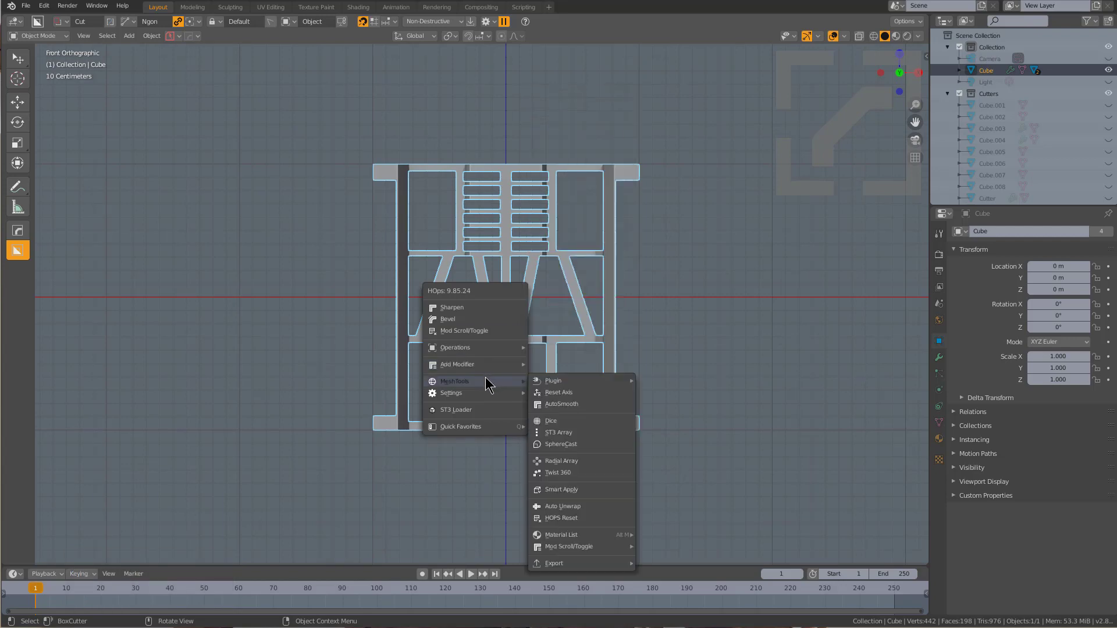
left_click(575, 421)
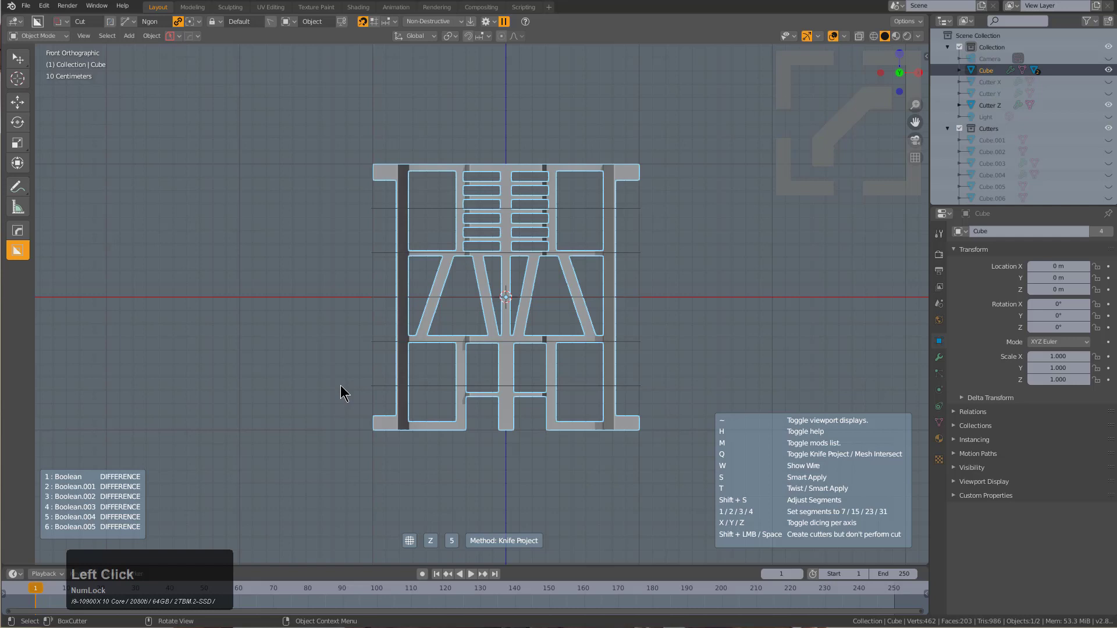
scroll("up", 3)
scroll("up", 3)
scroll("down", 3)
scroll("down", 3)
scroll("up", 3)
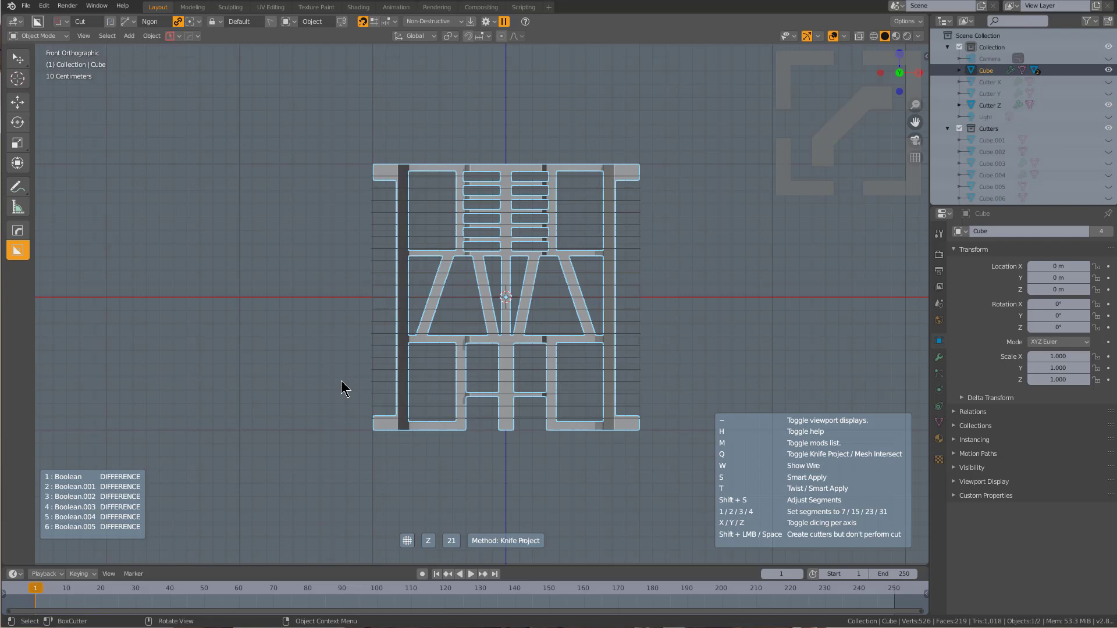
key("s")
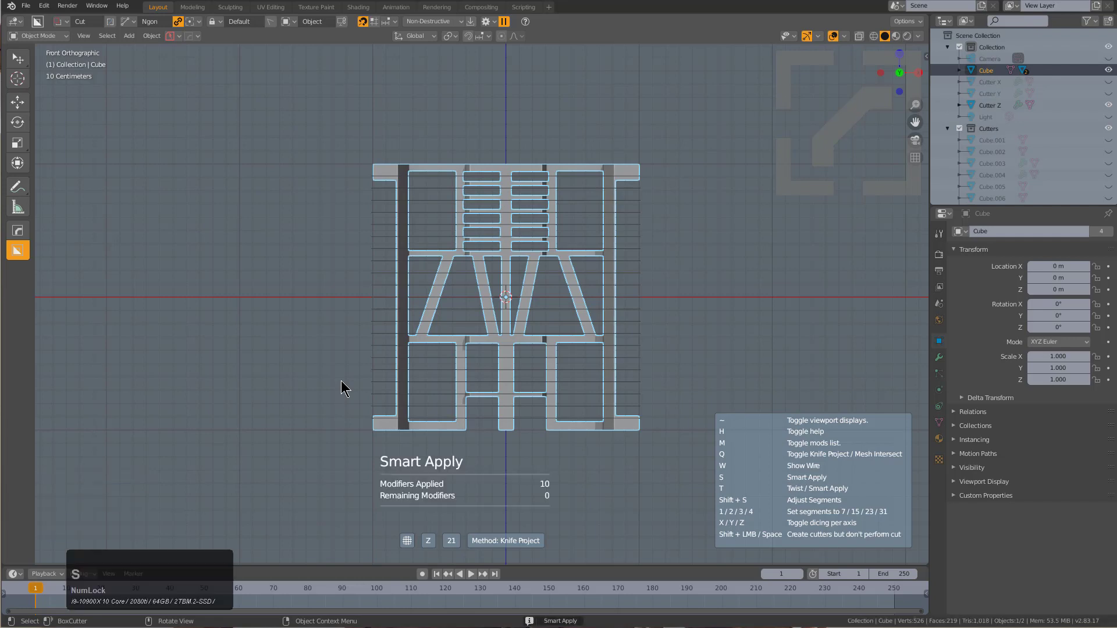
Add X-axis dice cuts, switch the method to Mesh Intersect and confirm the dice
scroll("down", 3)
scroll("up", 3)
scroll("up", 3)
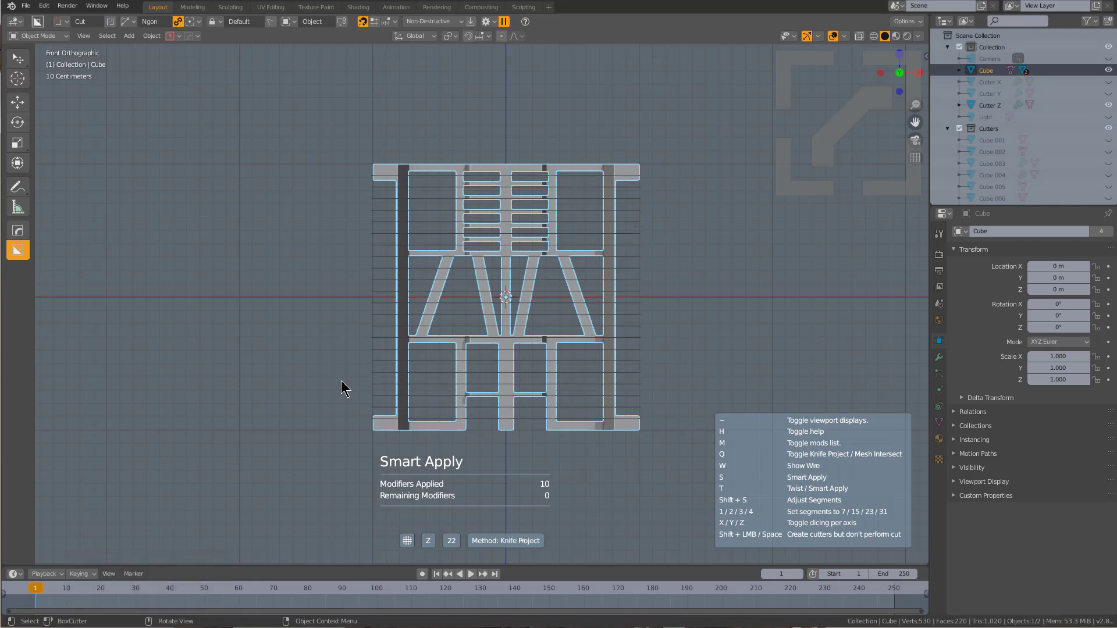
key("x")
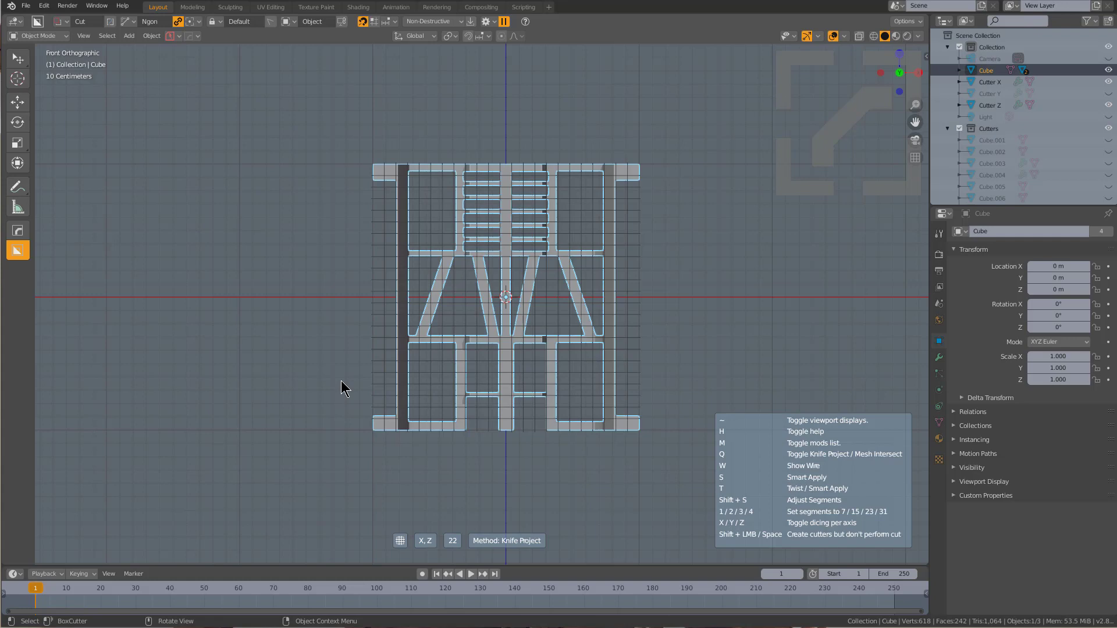
key("q")
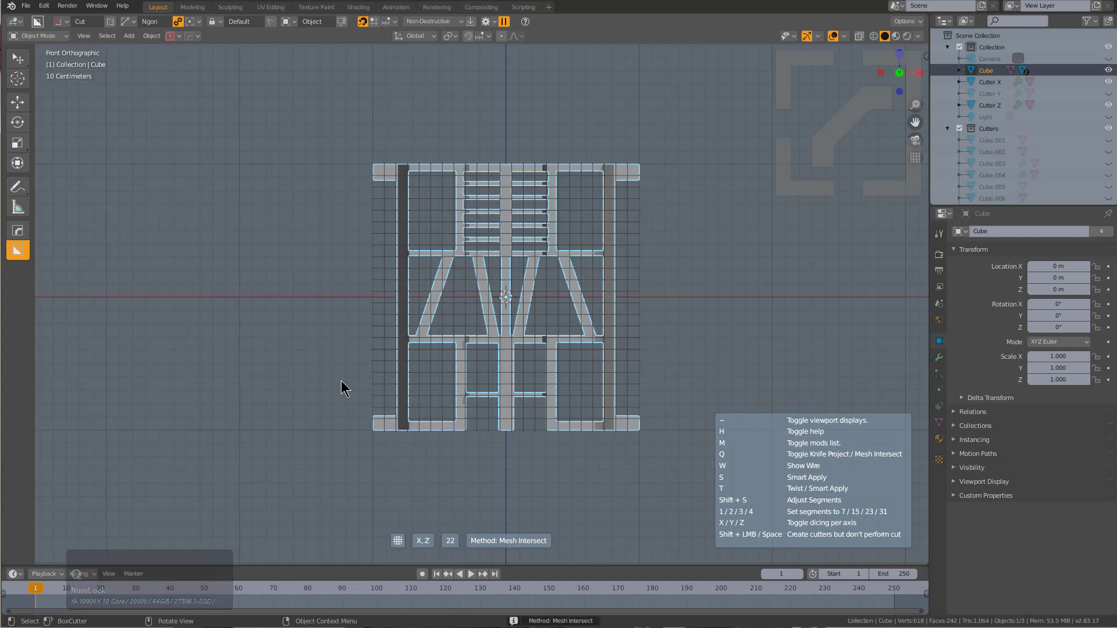
left_click(342, 383)
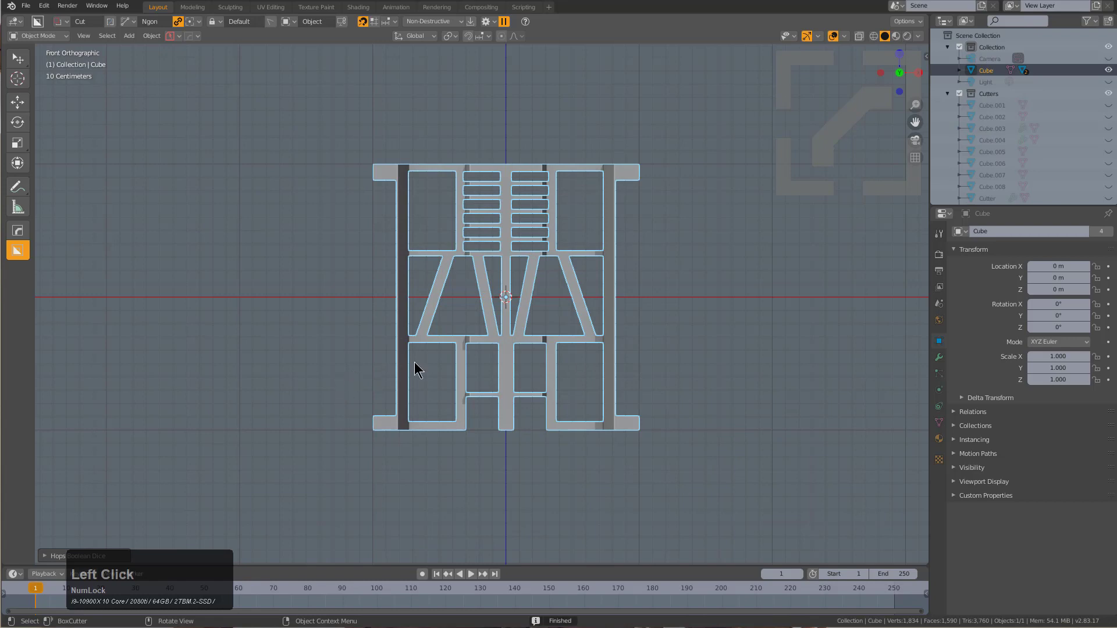
scroll("up", 3)
scroll("down", 3)
middle_click(509, 272)
scroll("up", 3)
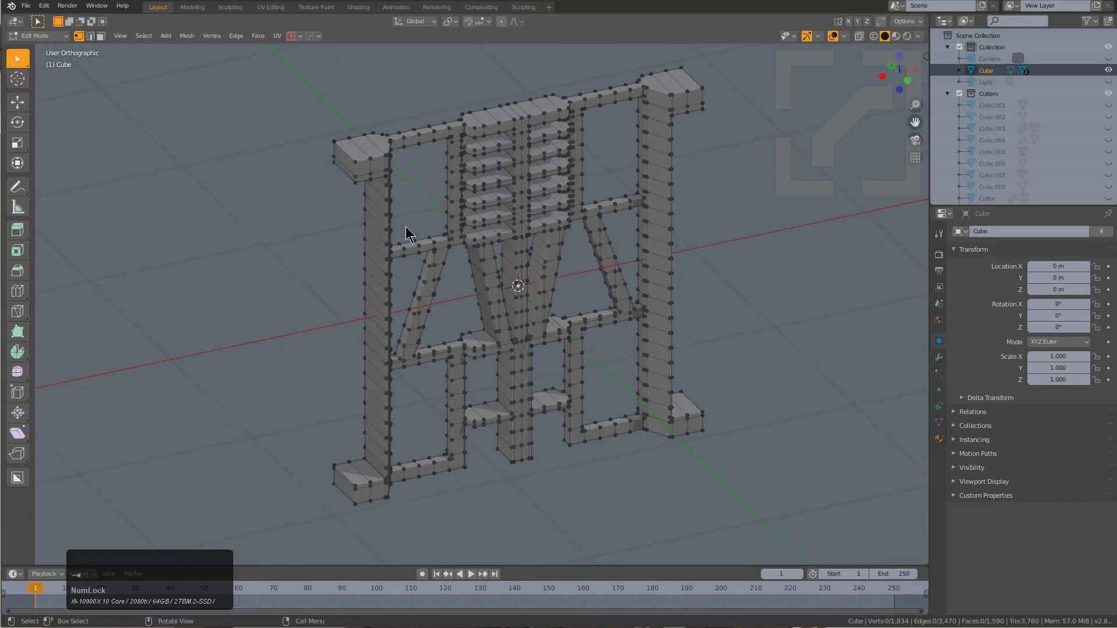
scroll("down", 3)
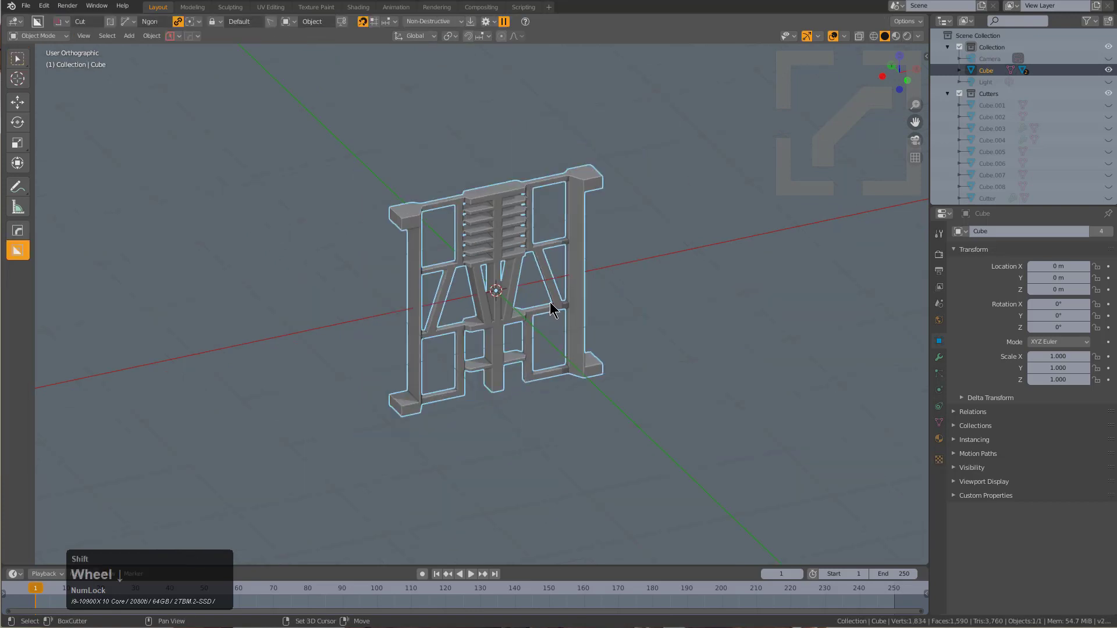
middle_click(551, 317)
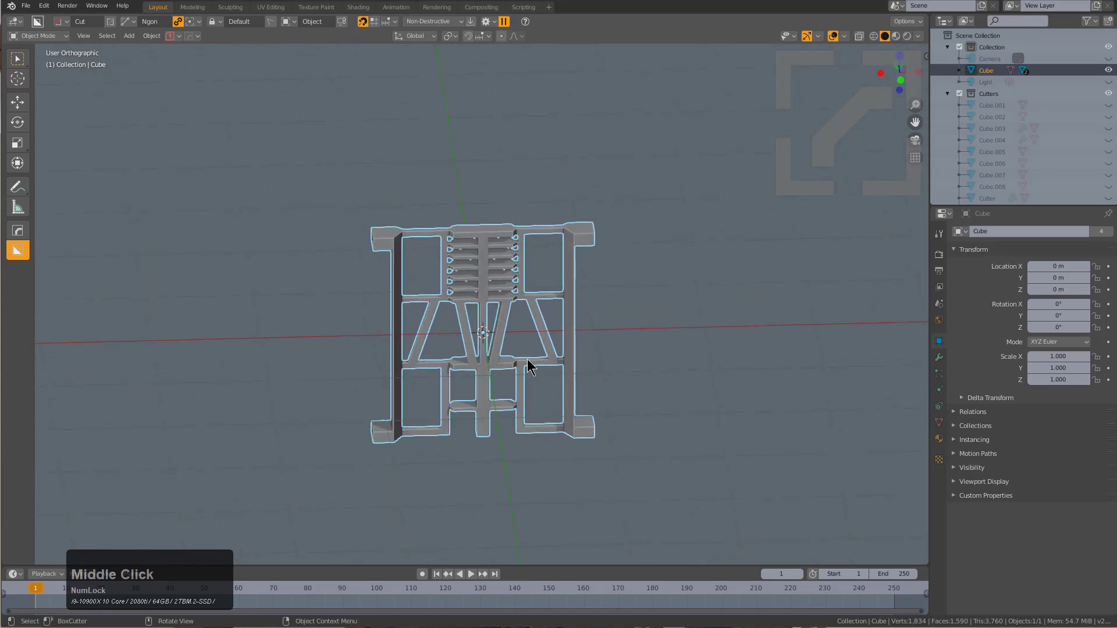
middle_click(547, 360)
Set the lattice's Points W to 3 through the HardOps lattice menu
key("q")
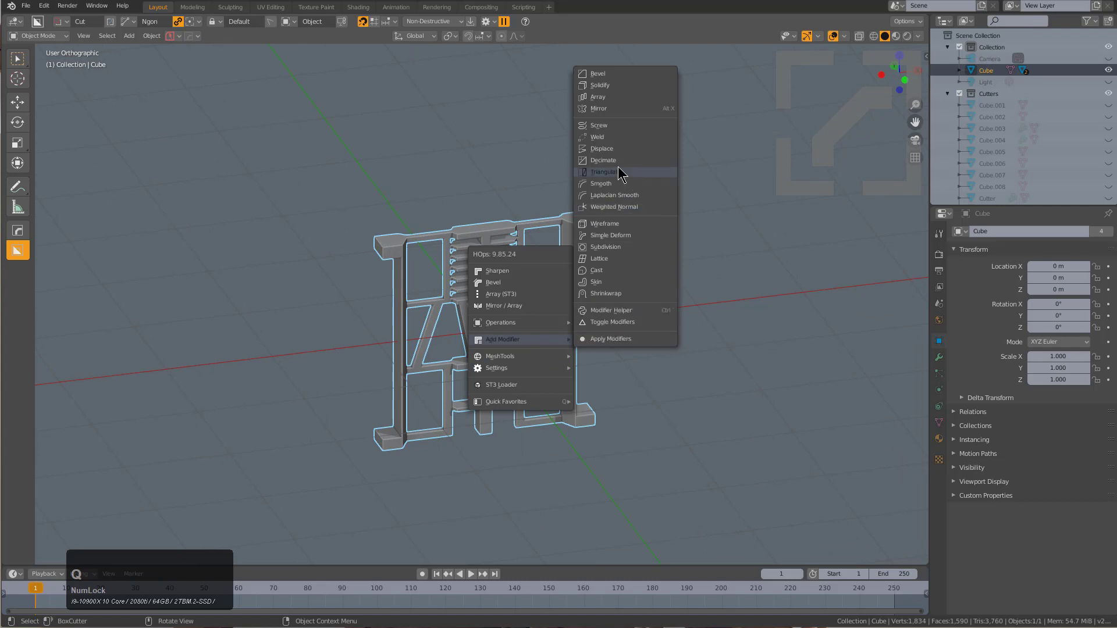
left_click(613, 258)
left_click_drag(583, 313, 449, 224)
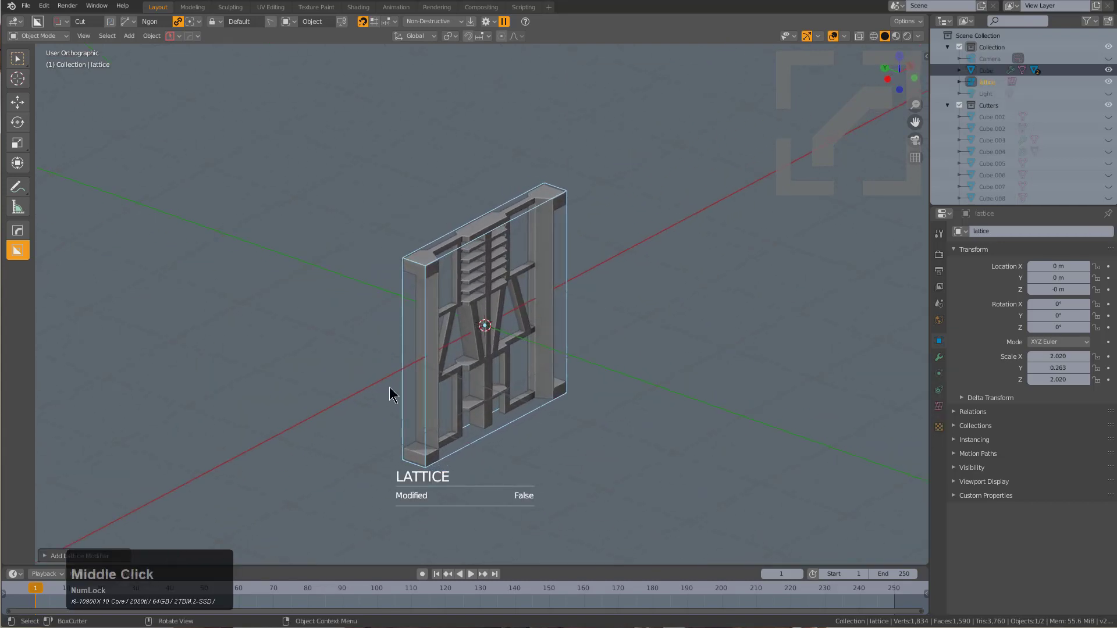
middle_click(481, 308)
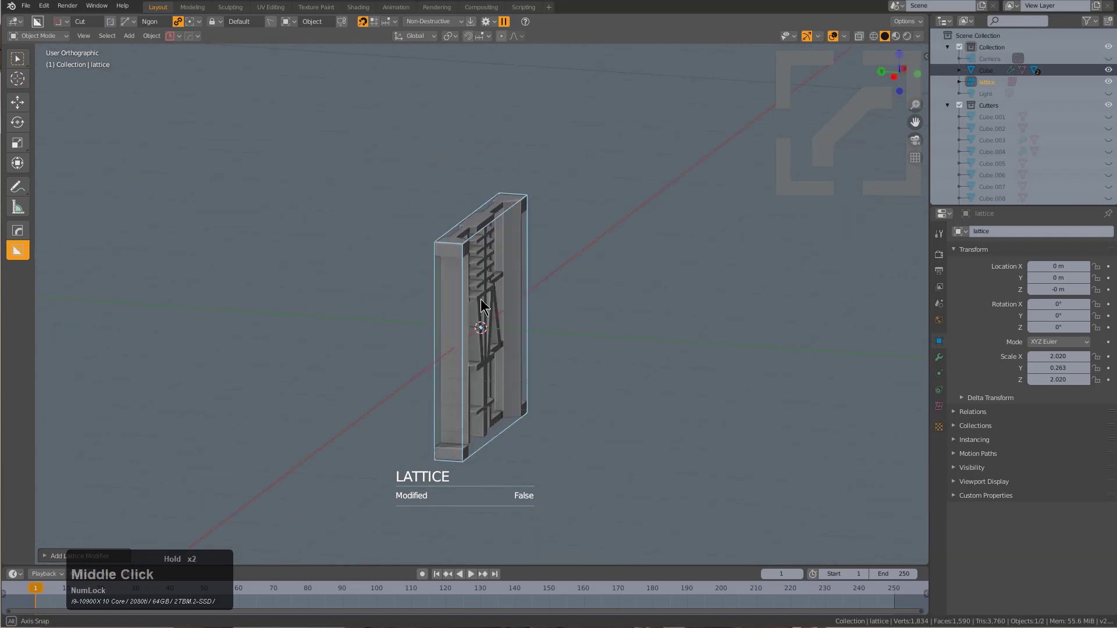
key("q")
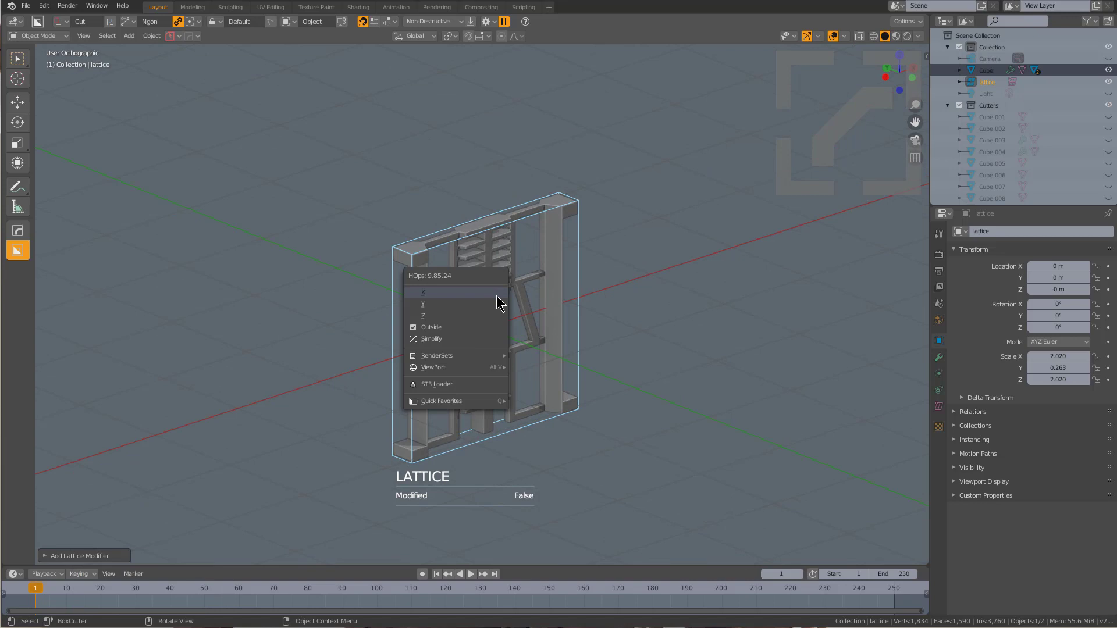
left_click(478, 311)
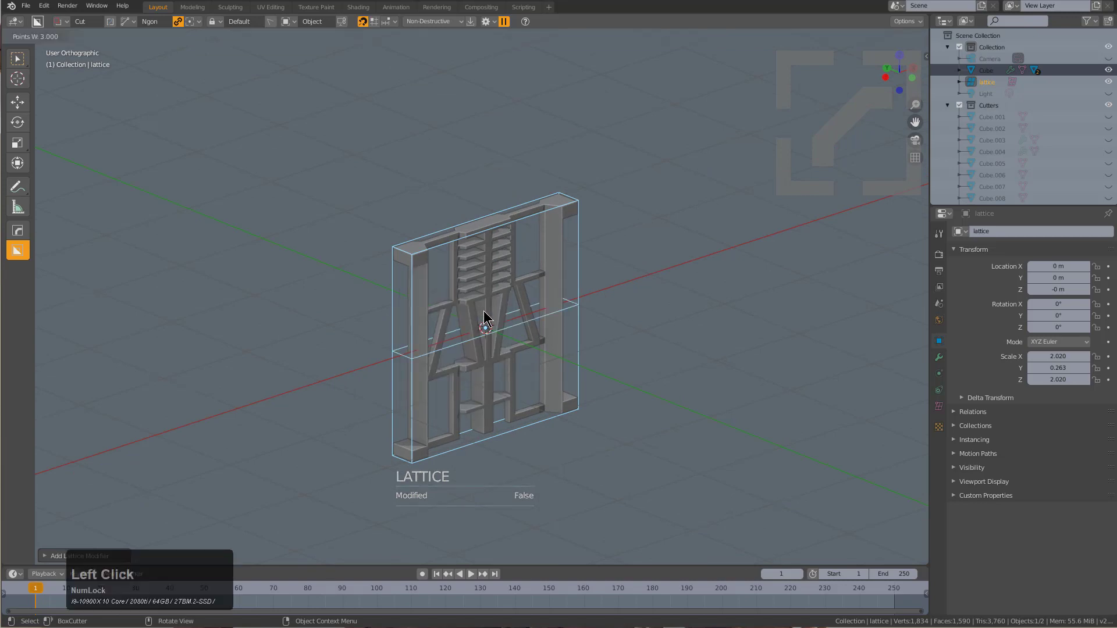
left_click(497, 310)
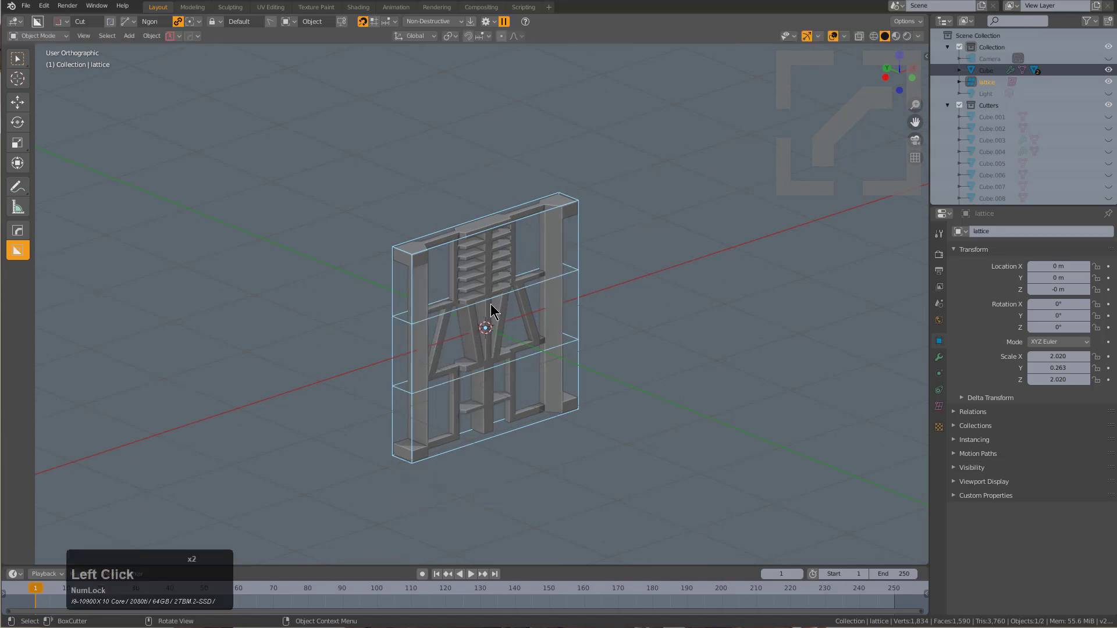
In Right view, select the lattice's bottom points and pull them down to stretch the frame
key("KP_1")
key("KP_3")
key("alt+a")
left_click(500, 397)
key("g")
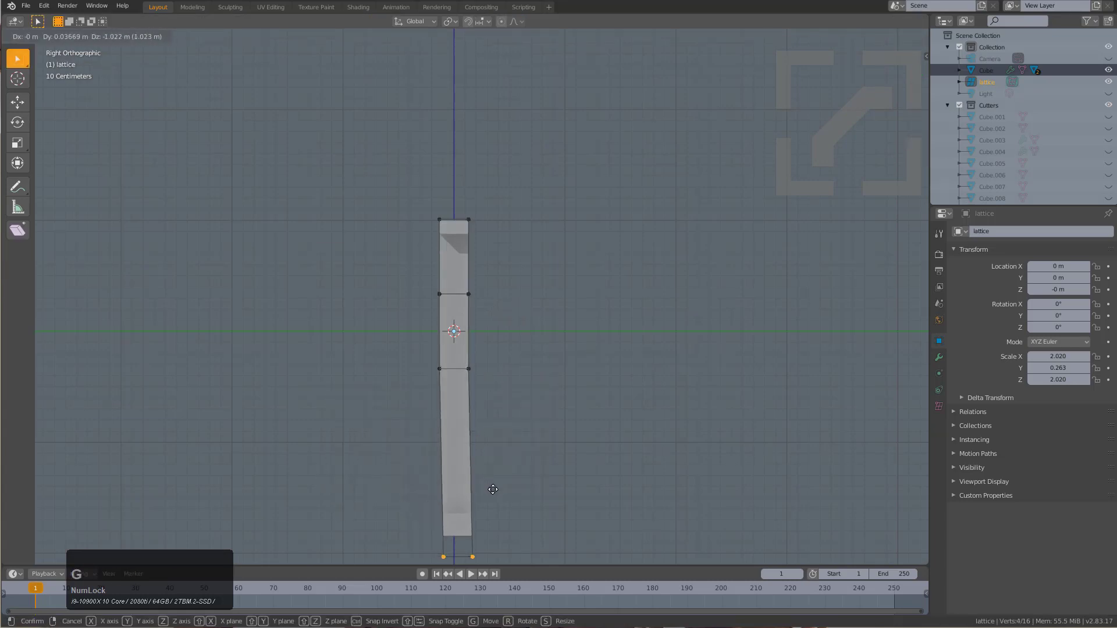
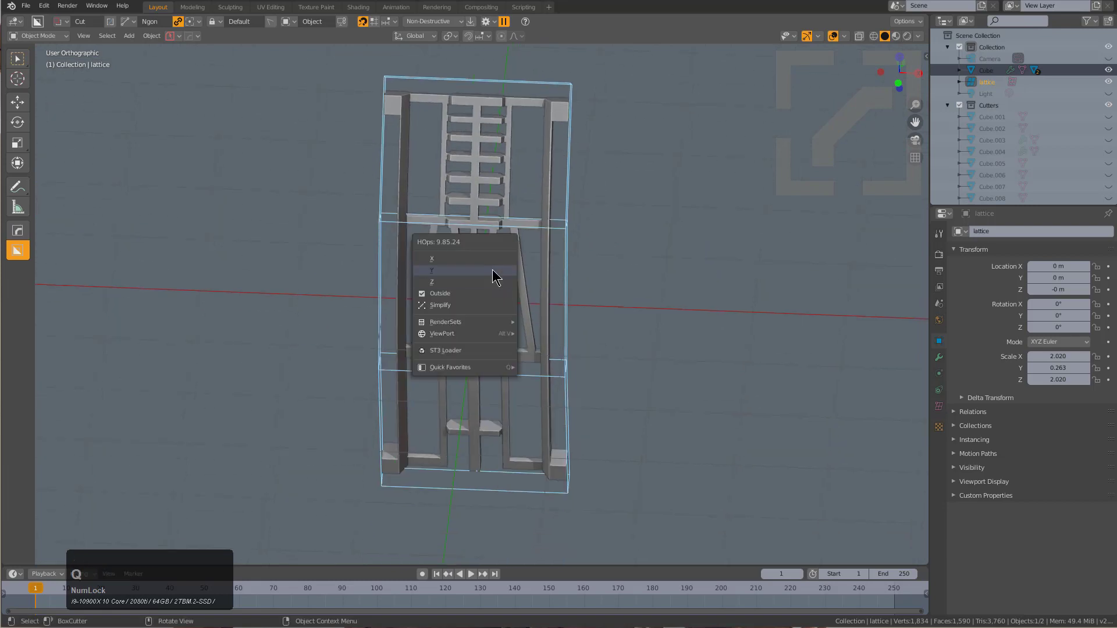
Set the lattice's Points U to 3 and look at the frame from the top
left_click(479, 261)
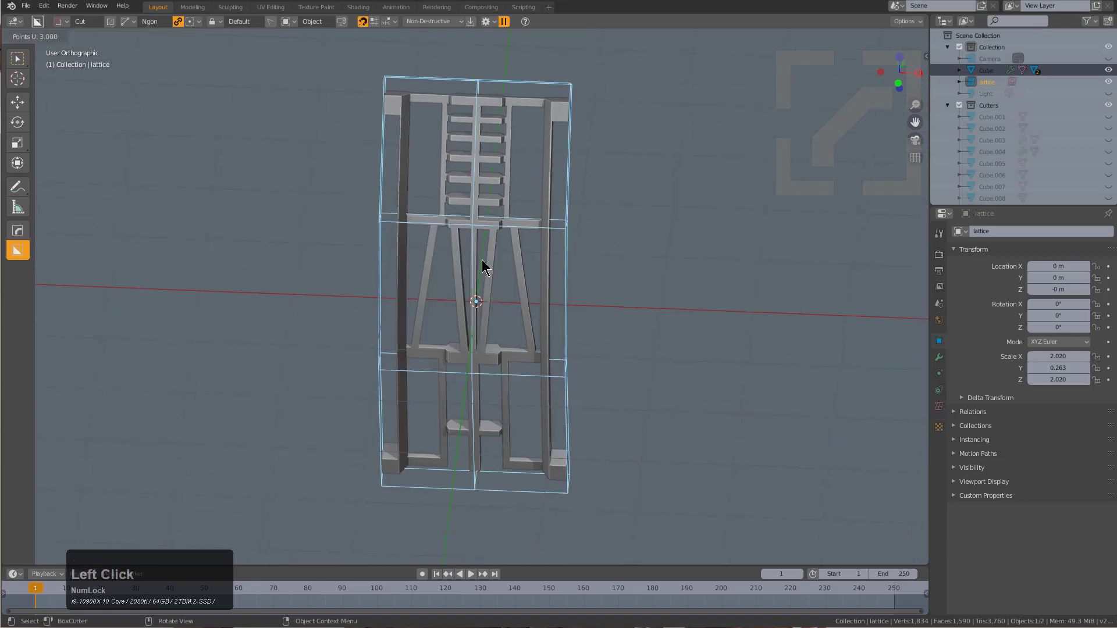
left_click(487, 260)
middle_click(505, 269)
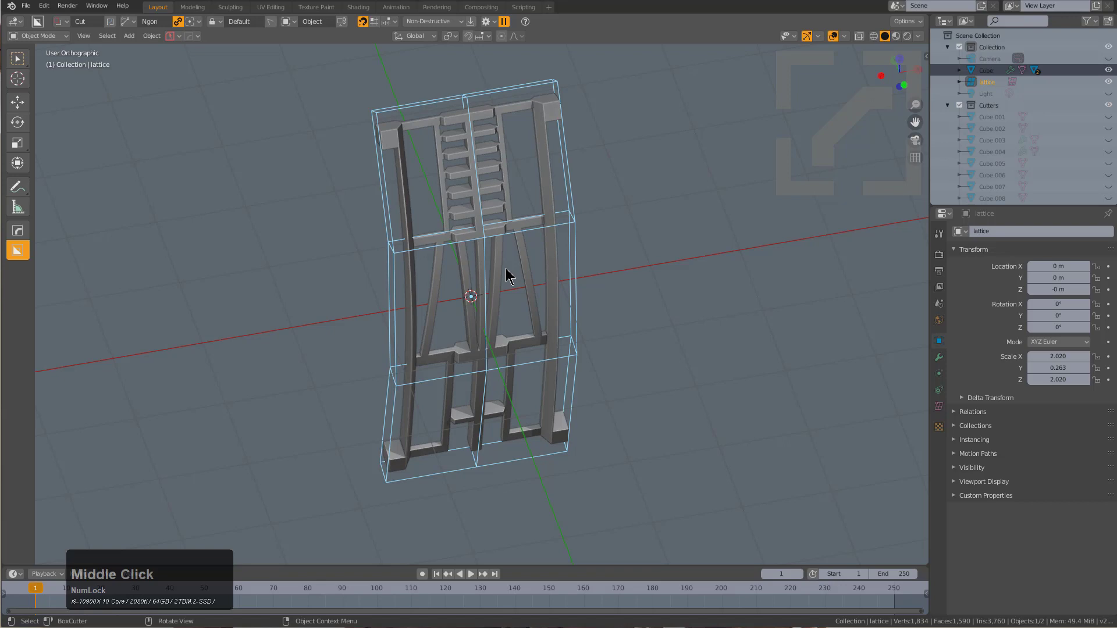
key("KP_7")
key("q")
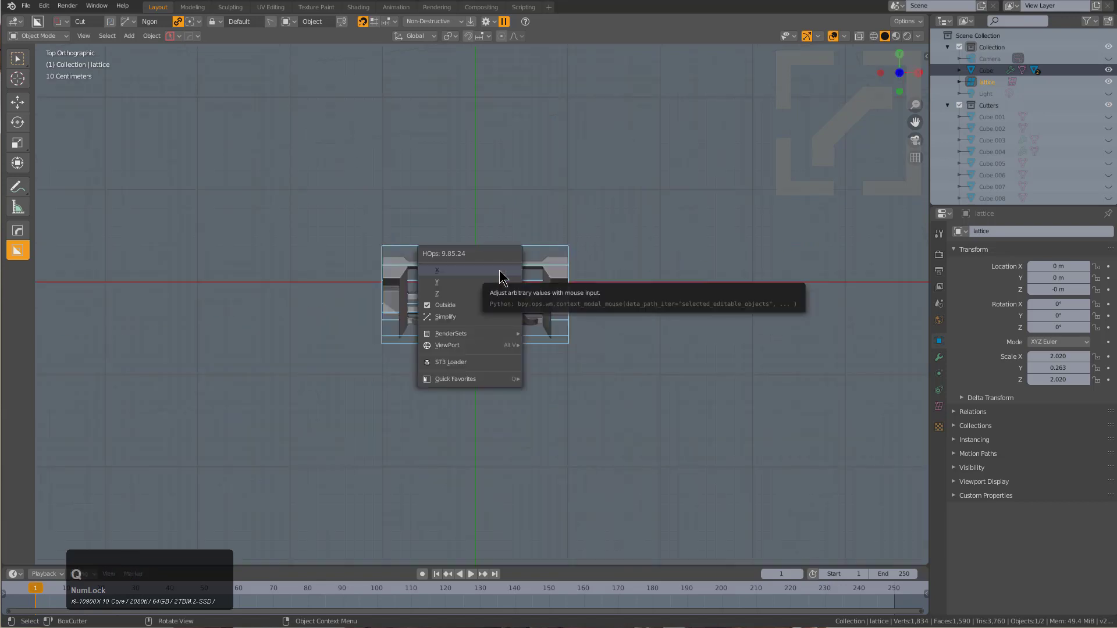
Push the middle point column back along Y and rotate the side columns inward into a V
key("alt+a")
left_click(501, 221)
key("g")
key("y")
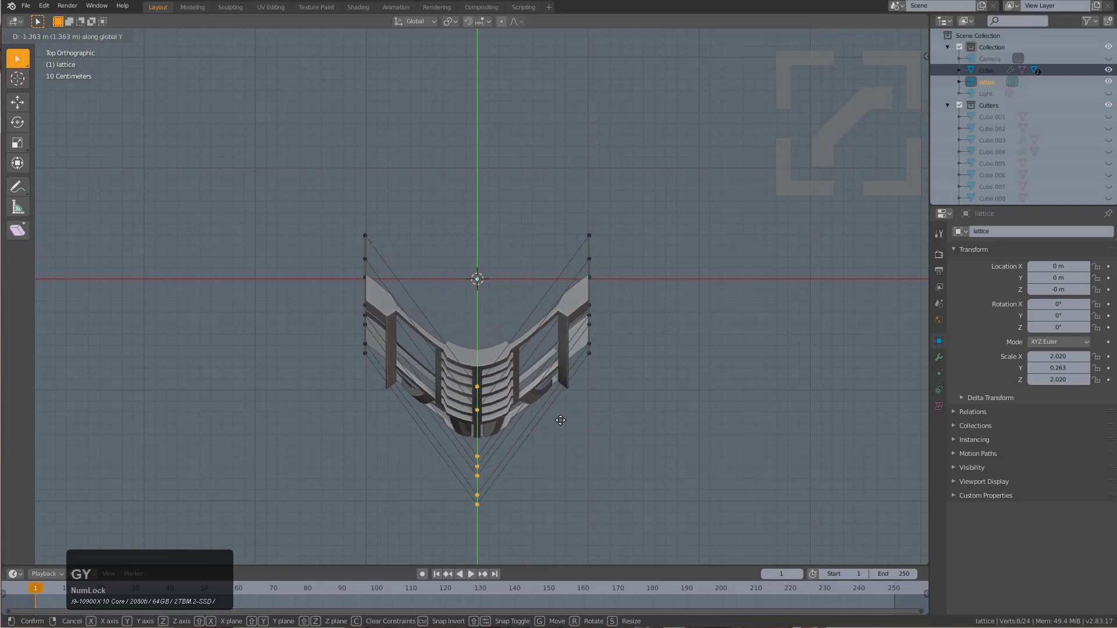
left_click(563, 419)
key("alt+a")
left_click(379, 258)
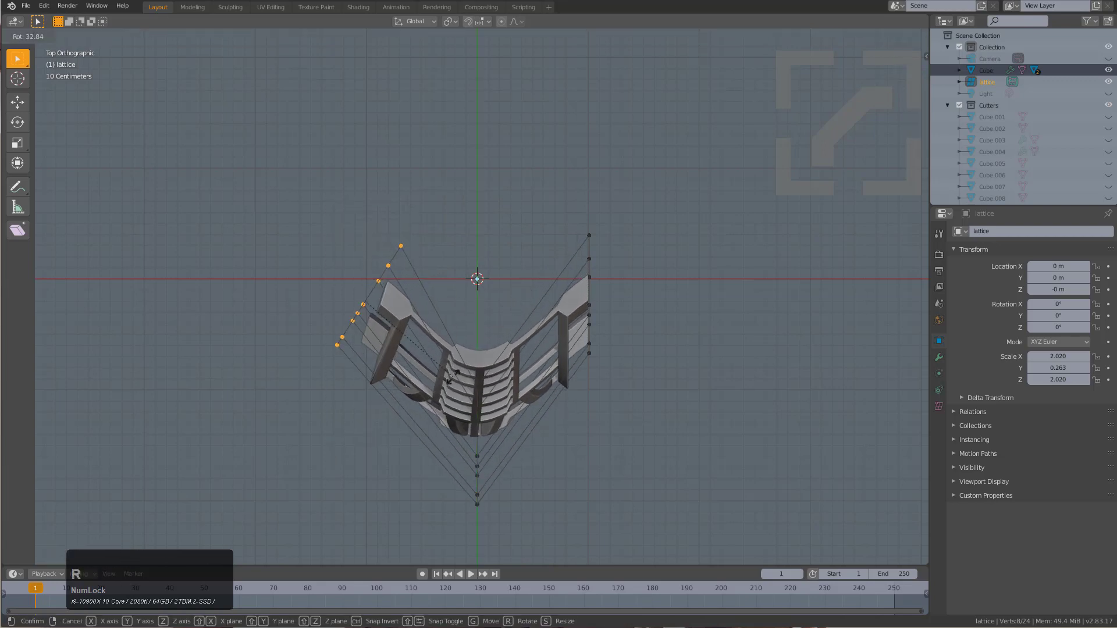
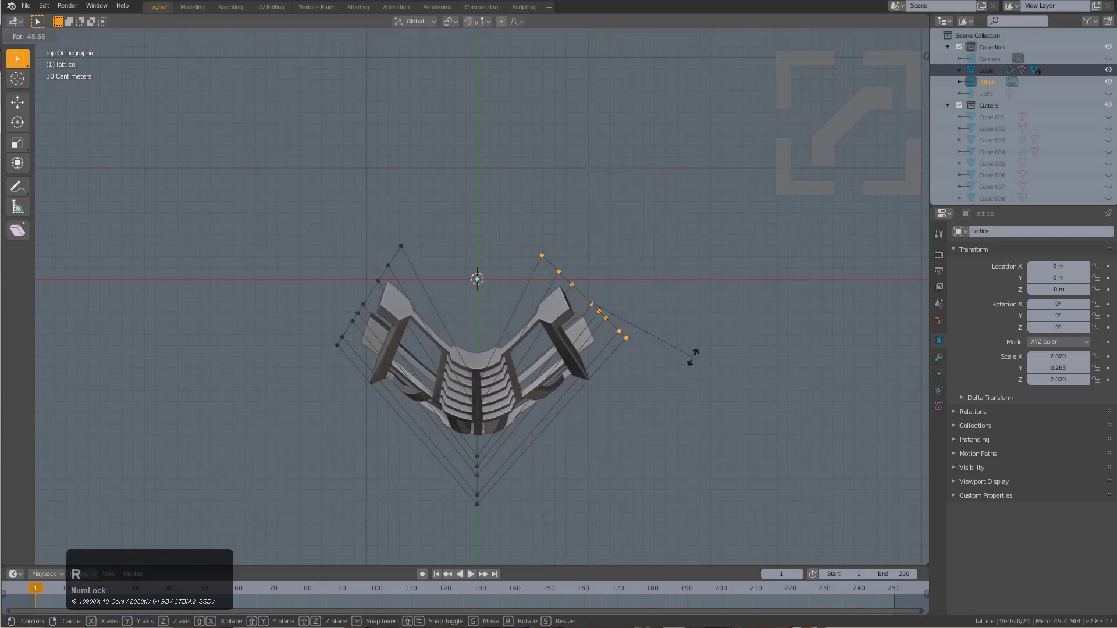
key("g")
key("y")
left_click(699, 352)
Inspect the bend in 3D, then select the bottom lattice points in Right view
key("alt+a")
scroll("down", 3)
middle_click(513, 361)
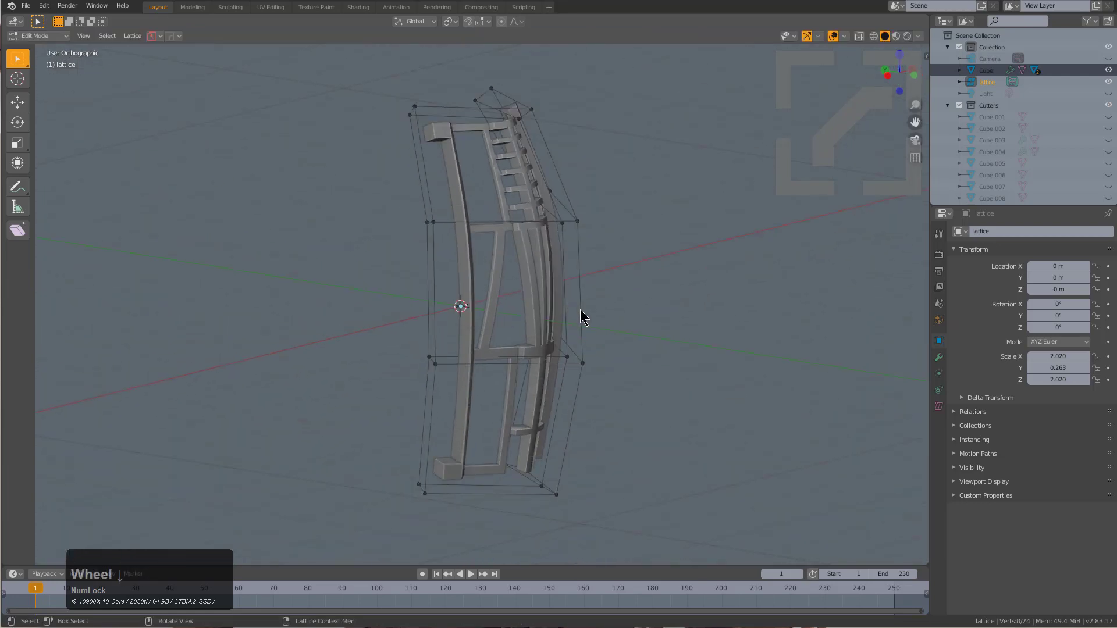
key("KP_1")
key("KP_3")
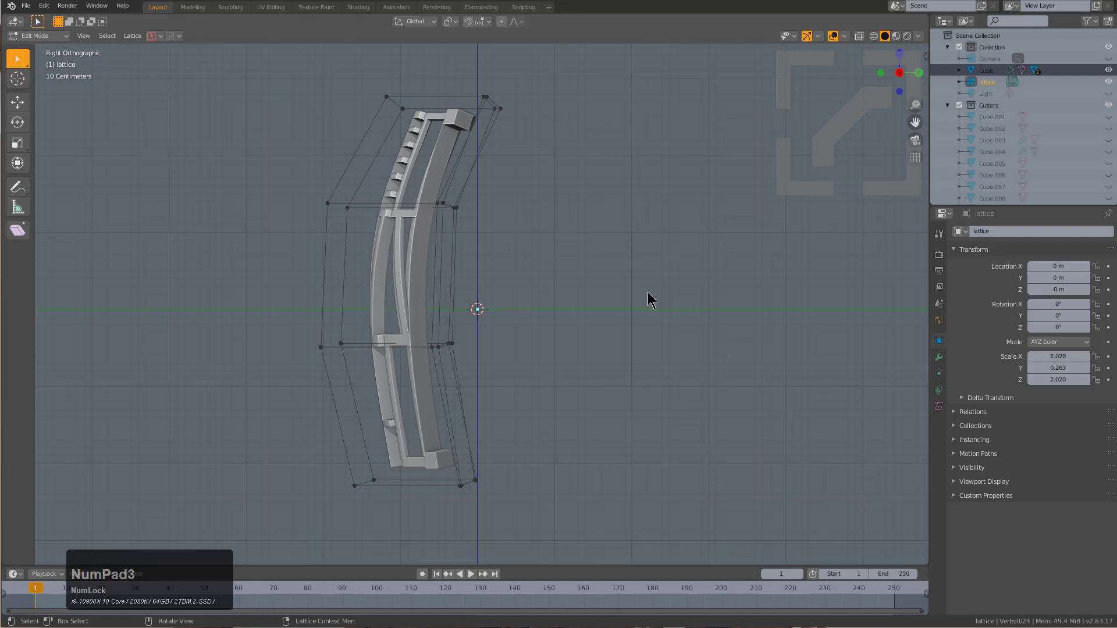
middle_click(533, 326)
key("alt+a")
left_click(509, 359)
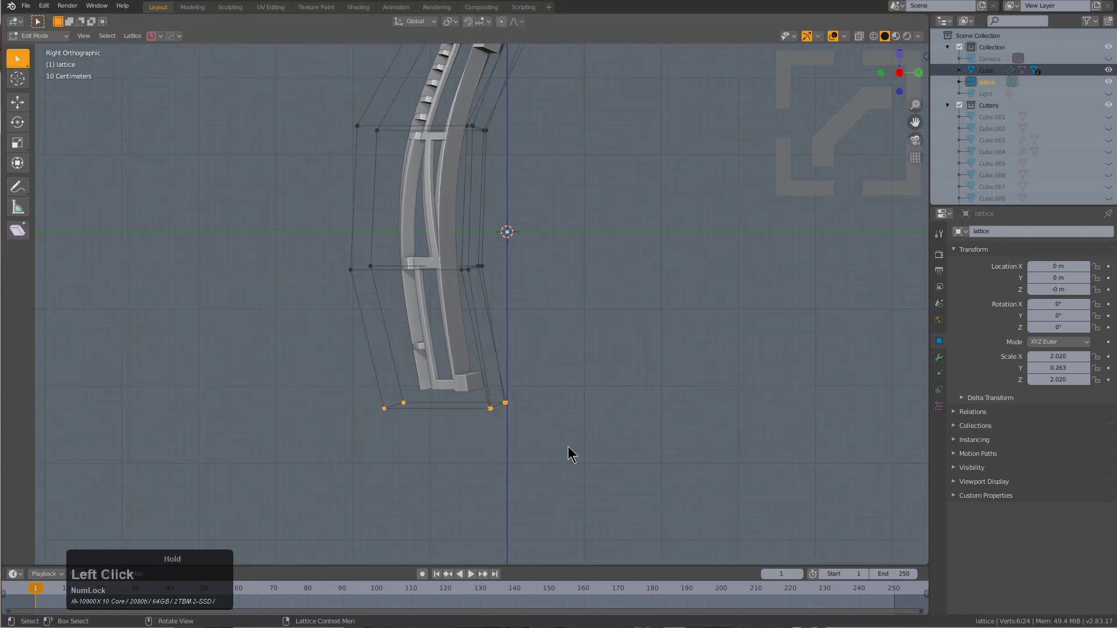
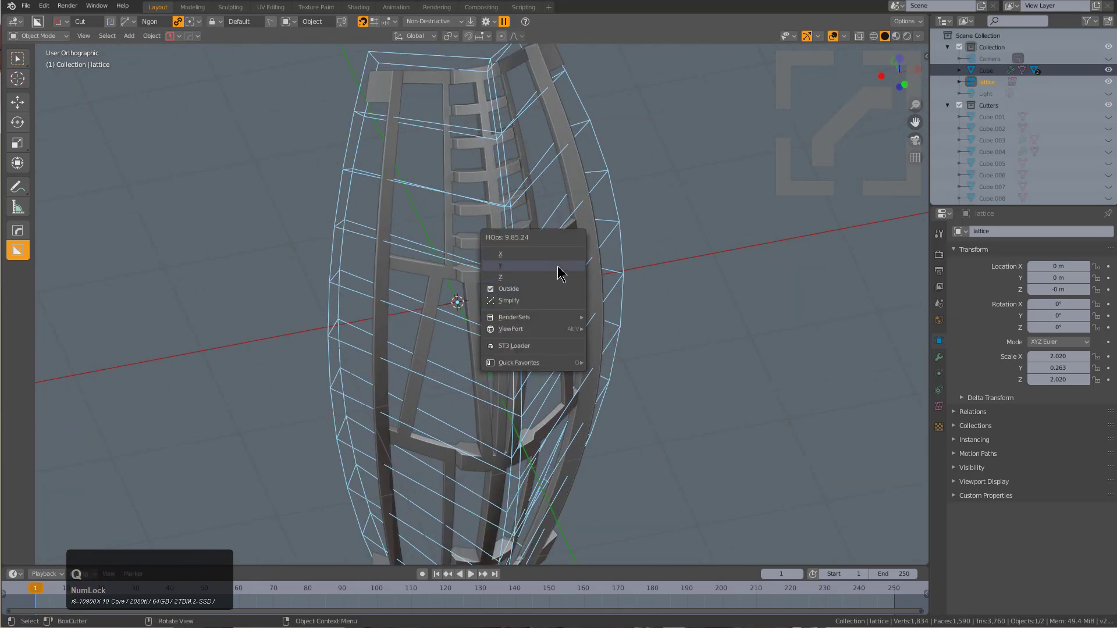
Raise the lattice to four width divisions, hide it and orbit the curved cage
left_click(553, 257)
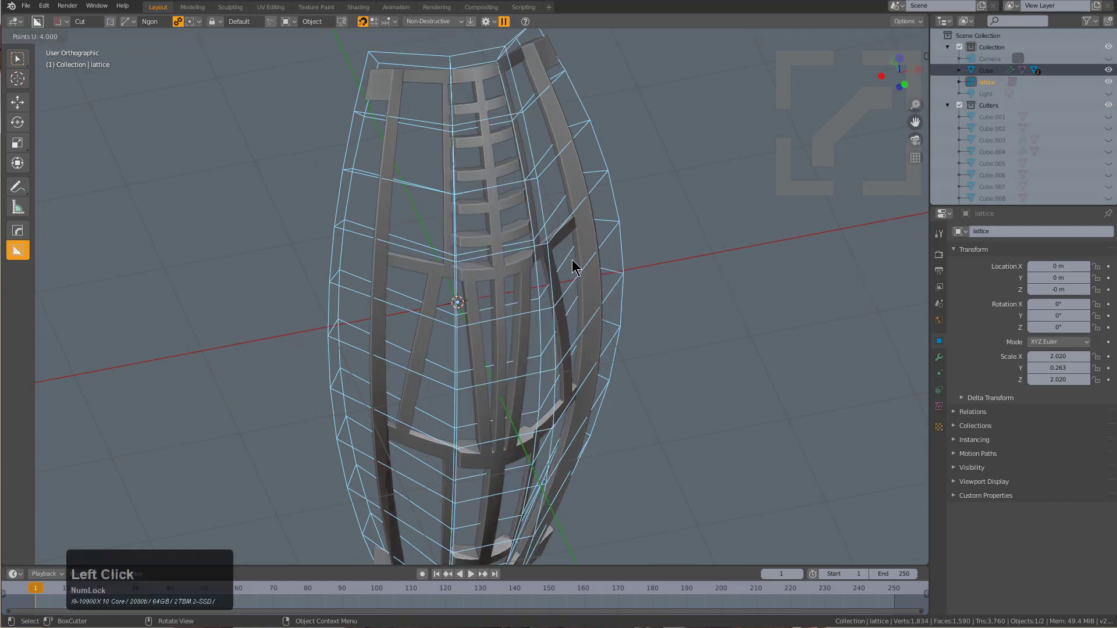
left_click(603, 258)
scroll("down", 3)
key("h")
left_click_drag(537, 321, 474, 298)
Select the curved frame and review its modifier handling in the HOps Helper
left_click(474, 298)
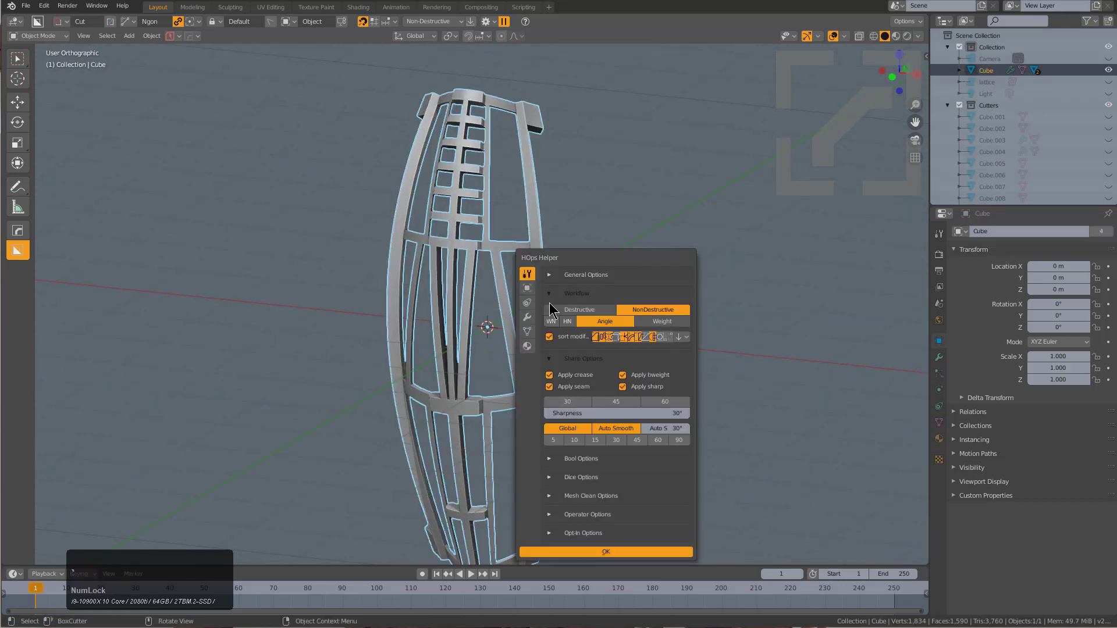
left_click(532, 321)
left_click(549, 291)
left_click(603, 287)
left_click(604, 288)
Frame the cage in Right side view and ready BoxCutter in Ngon draw mode
key("KP_1")
key("KP_3")
middle_click(497, 296)
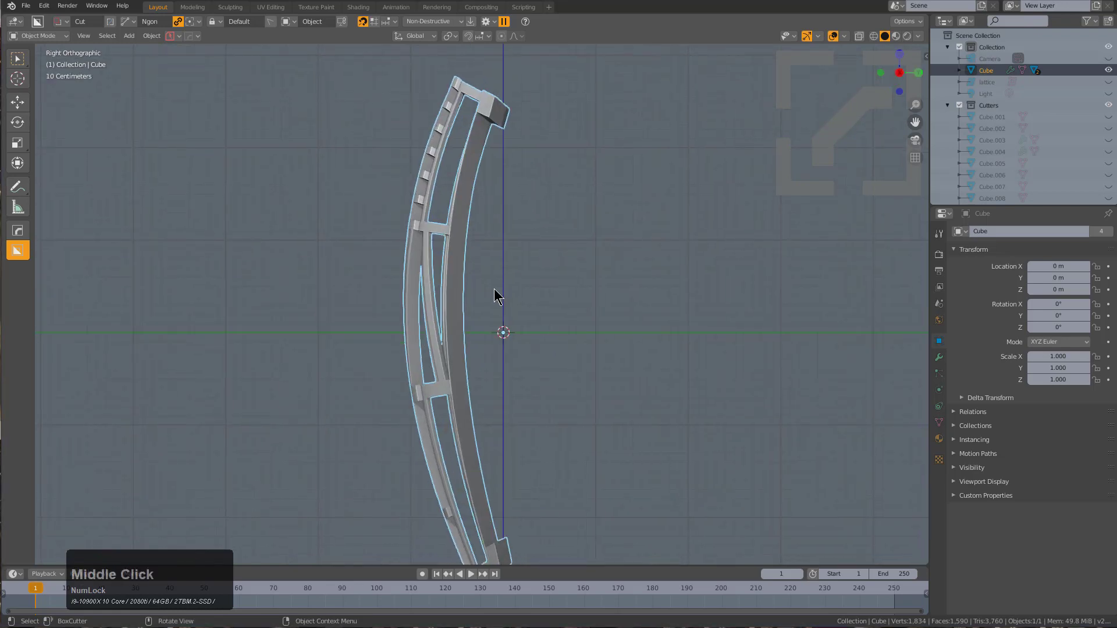
scroll("up", 3)
scroll("up", 3)
scroll("down", 3)
left_click(486, 307)
left_click(449, 296)
Cut two angled ngon notches into the frame's inner edge
key("d")
left_click(506, 353)
left_click(490, 199)
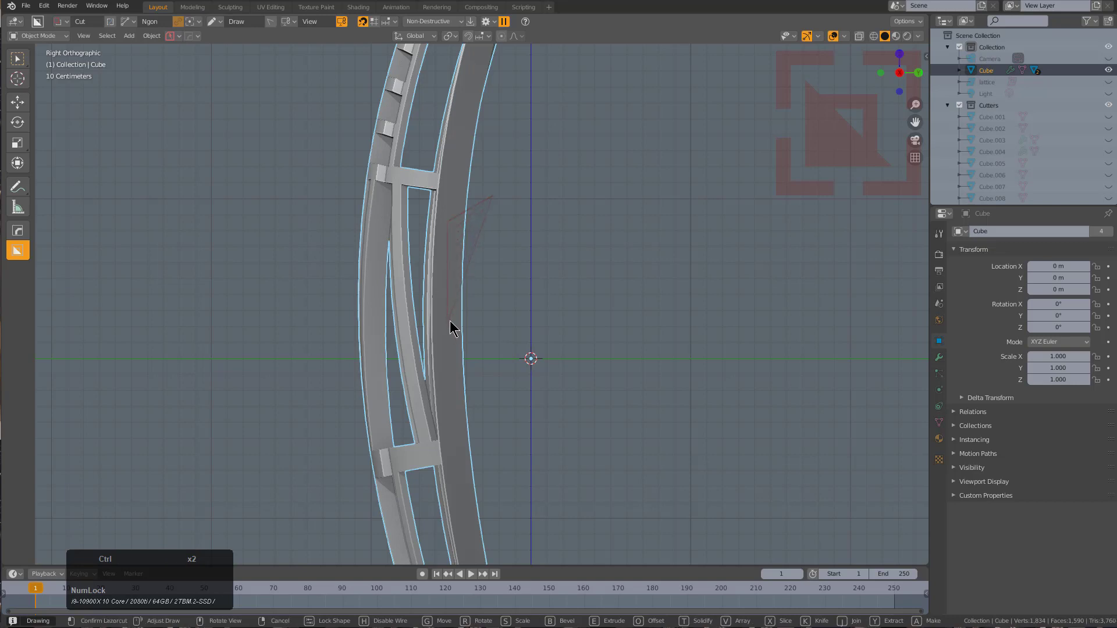
left_click(451, 321)
double_click(456, 321)
left_click(457, 380)
left_click(495, 380)
double_click(495, 381)
left_click(495, 380)
scroll("down", 3)
middle_click(499, 271)
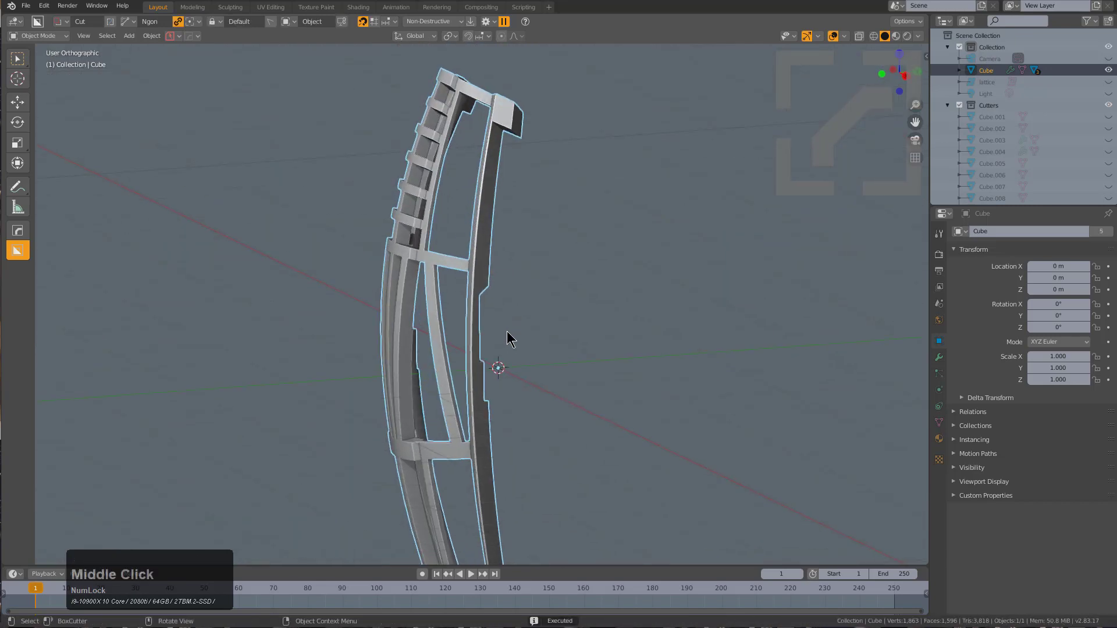
Cut a step into the inner edge and a notch across the outer edge
key("KP_1")
key("KP_3")
middle_click(486, 325)
scroll("up", 3)
left_click_drag(553, 247, 536, 327)
left_click(550, 377)
left_click(595, 382)
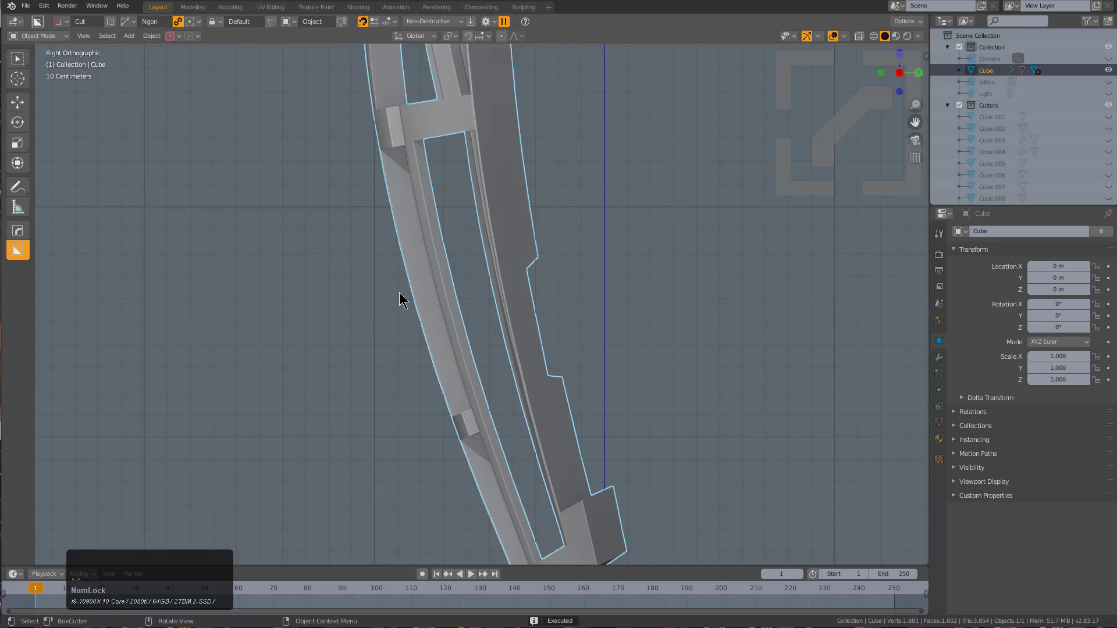
left_click_drag(405, 282, 431, 320)
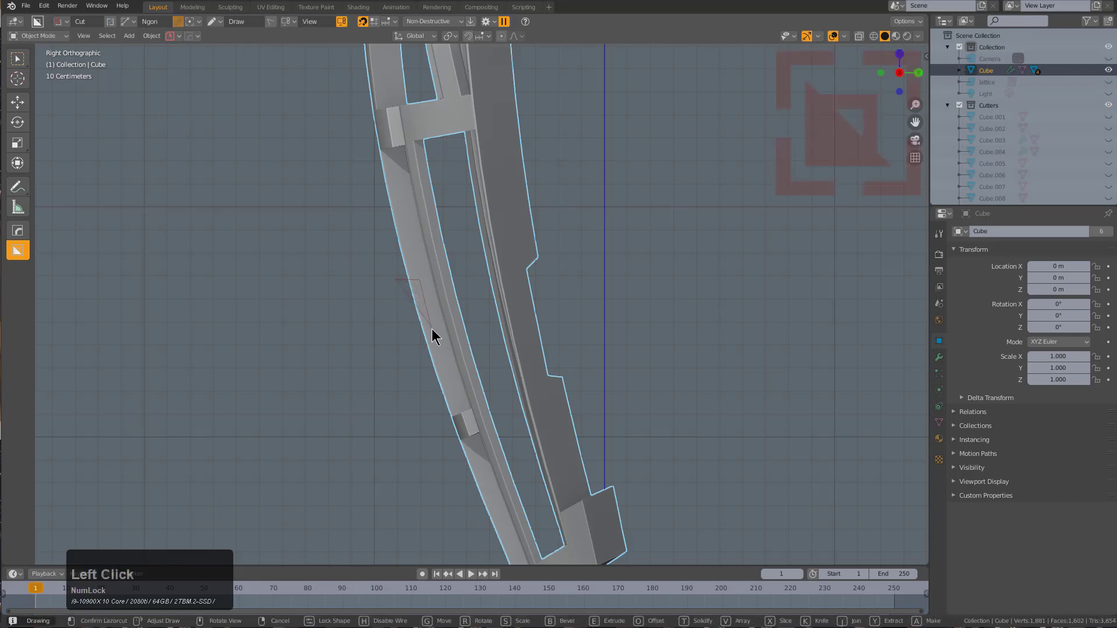
left_click(437, 335)
left_click(413, 362)
scroll("down", 3)
Cut another small notch further up the frame's side edge
middle_click(440, 250)
scroll("up", 3)
left_click(404, 217)
left_click(438, 163)
left_click(406, 145)
scroll("down", 3)
Cut a larger angled notch near the top teeth of the frame
middle_click(438, 227)
scroll("up", 3)
middle_click(465, 287)
scroll("up", 3)
left_click_drag(371, 306, 410, 257)
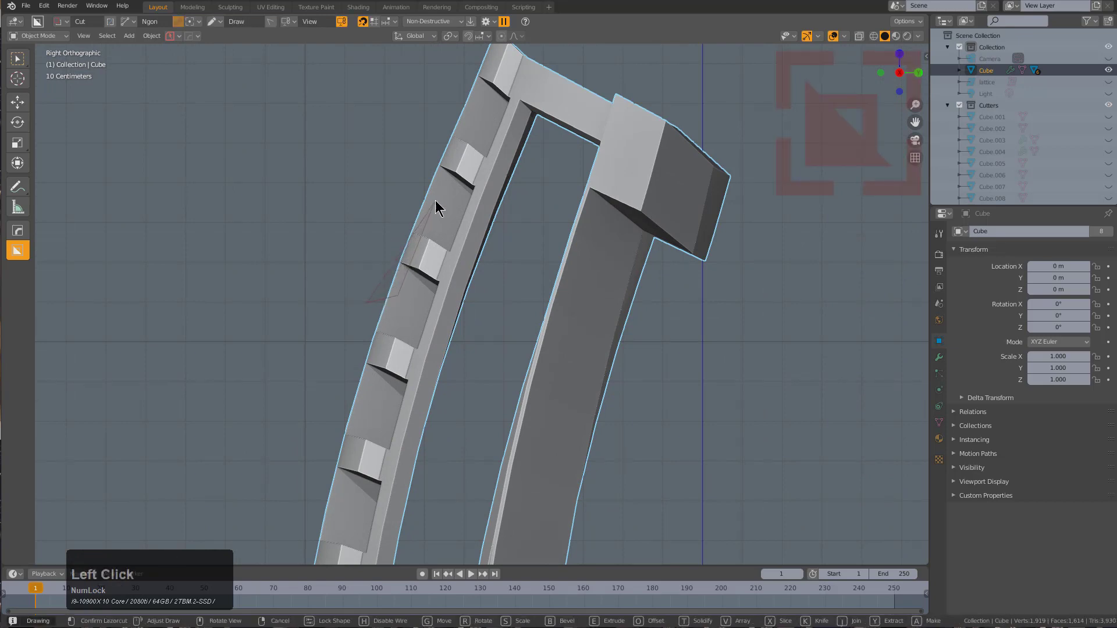
left_click(439, 200)
left_click(419, 157)
left_click(548, 281)
left_click(535, 426)
left_click(480, 443)
scroll("down", 3)
Show the whole cage again and orbit around it to inspect the notched edges
middle_click(485, 410)
scroll("down", 3)
middle_click(552, 411)
key("alt+a")
middle_click(527, 313)
scroll("down", 3)
middle_click(482, 375)
middle_click(499, 357)
scroll("down", 3)
middle_click(450, 377)
scroll("down", 3)
scroll("down", 3)
middle_click(495, 372)
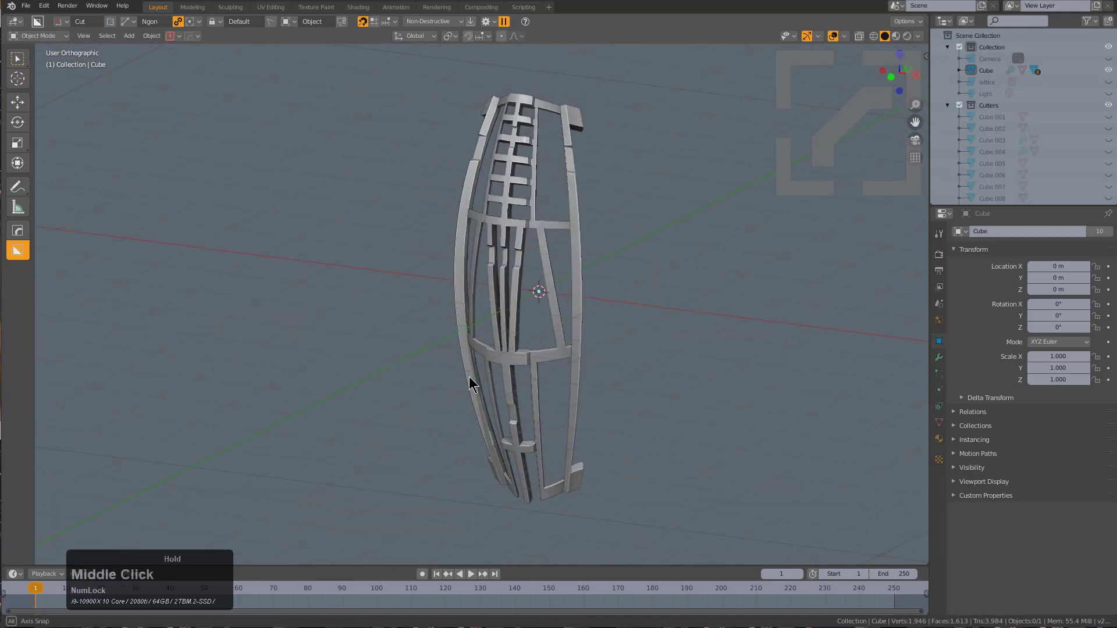
Add a cube inside the cage and stretch it along Z into a tall box
middle_click(558, 312)
key("shift+a")
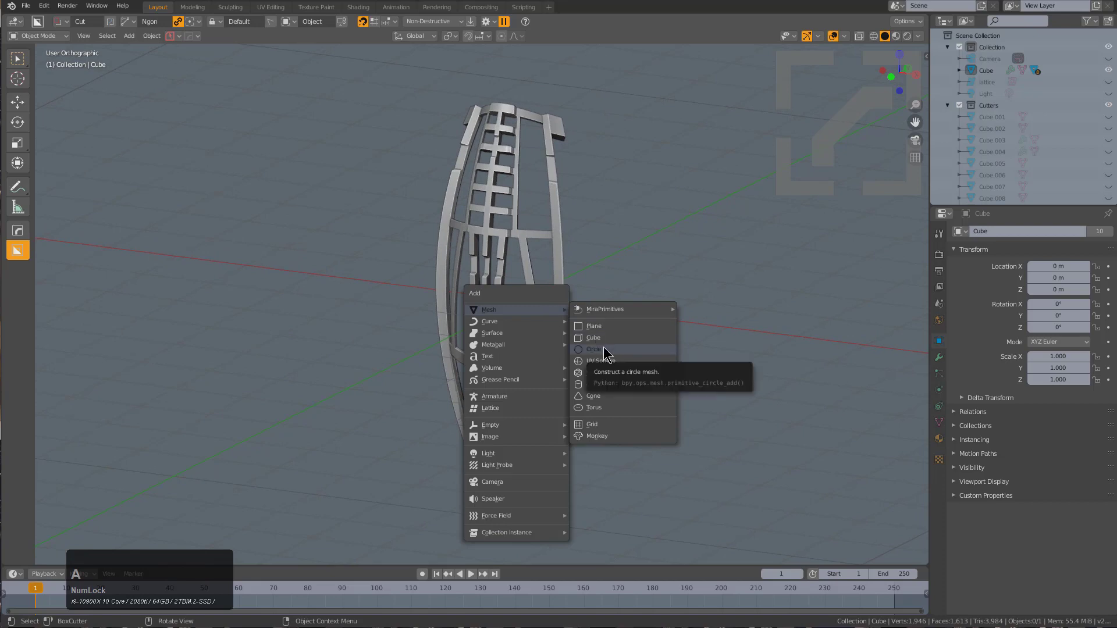
left_click(602, 341)
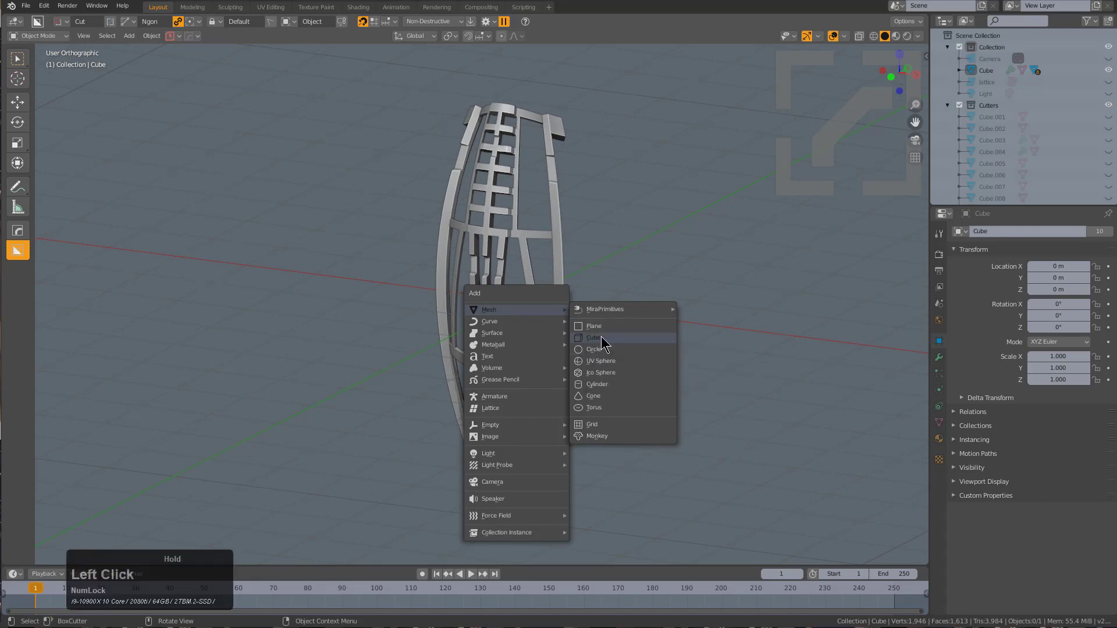
key("s")
key("z")
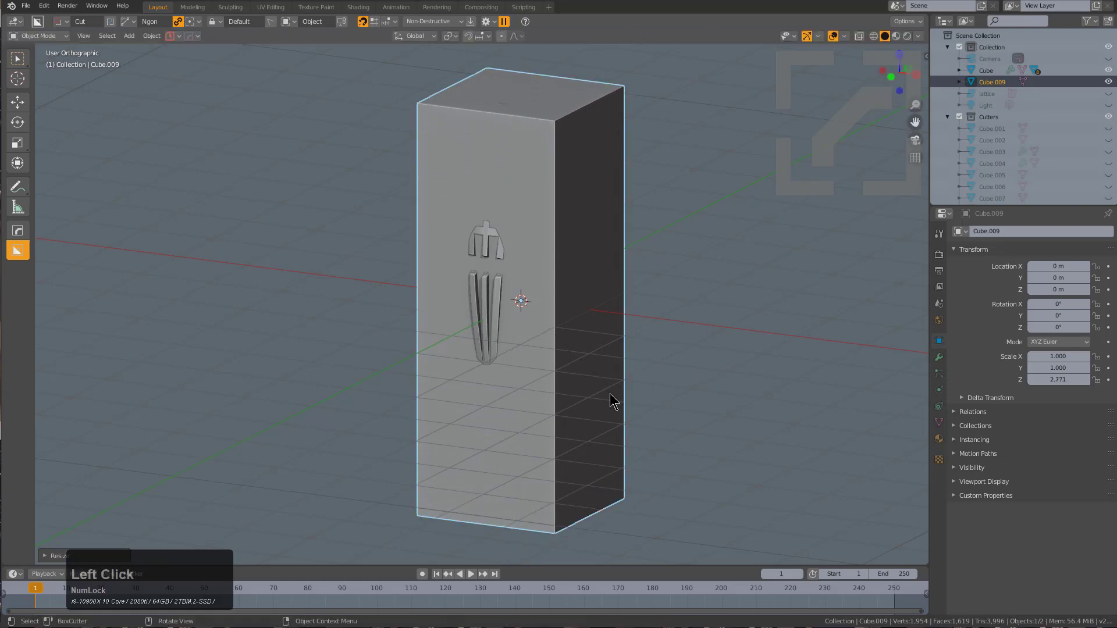
middle_click(577, 386)
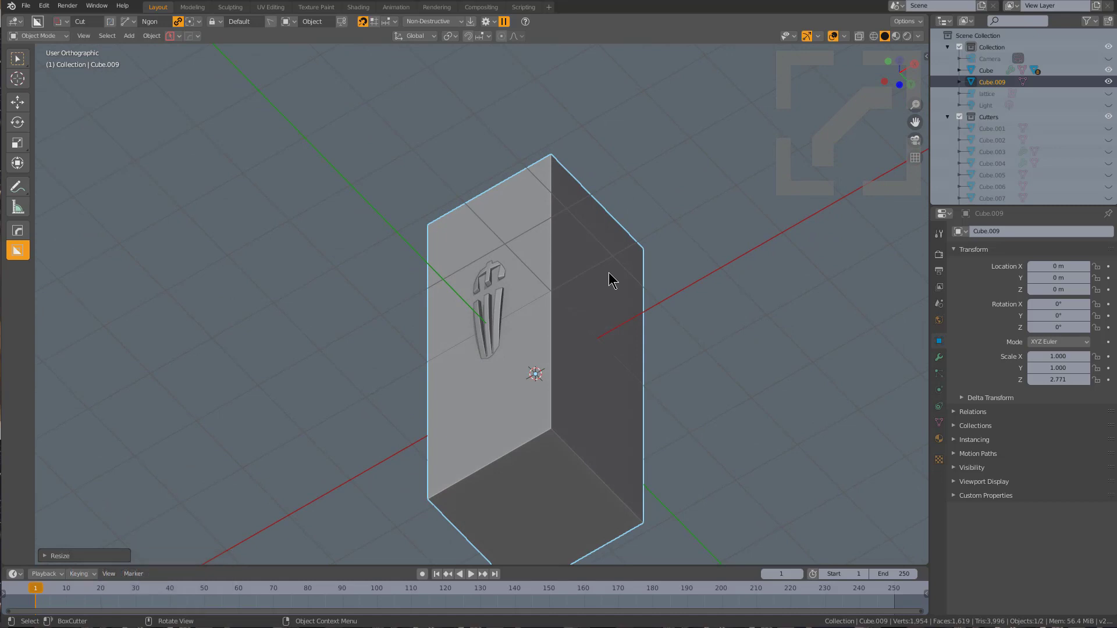
middle_click(602, 293)
middle_click(611, 351)
Delete the tall box, then bring it back so it encloses the cage
key("x")
left_click(614, 353)
left_click(495, 290)
middle_click(504, 306)
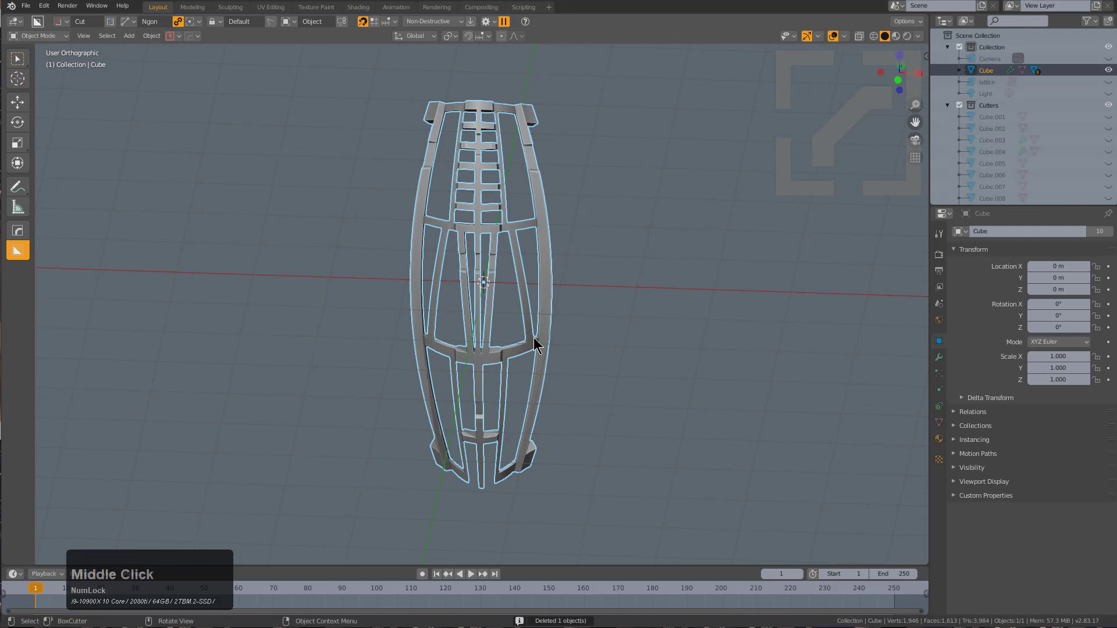
key("q")
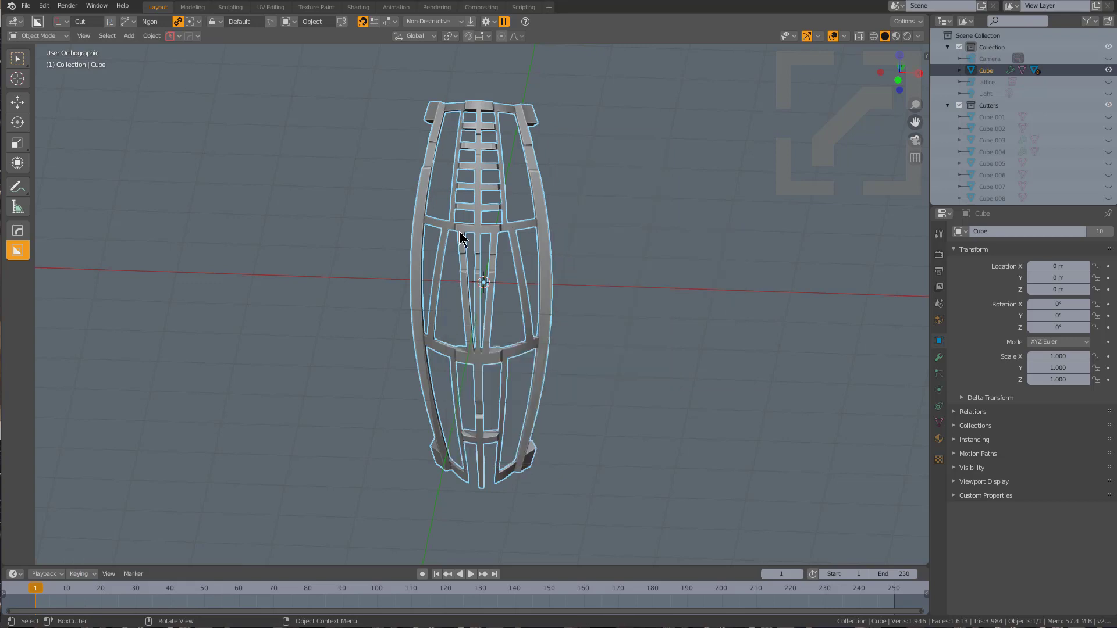
key("q")
type("qot")
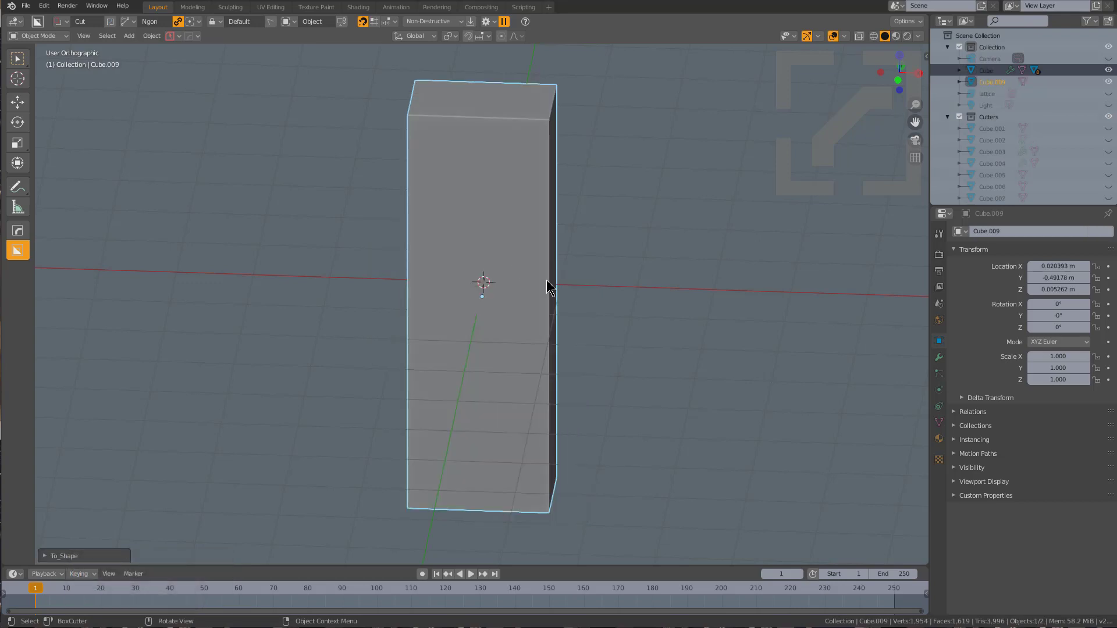
Mark the tall box with HardOps through the Q menu options
middle_click(592, 301)
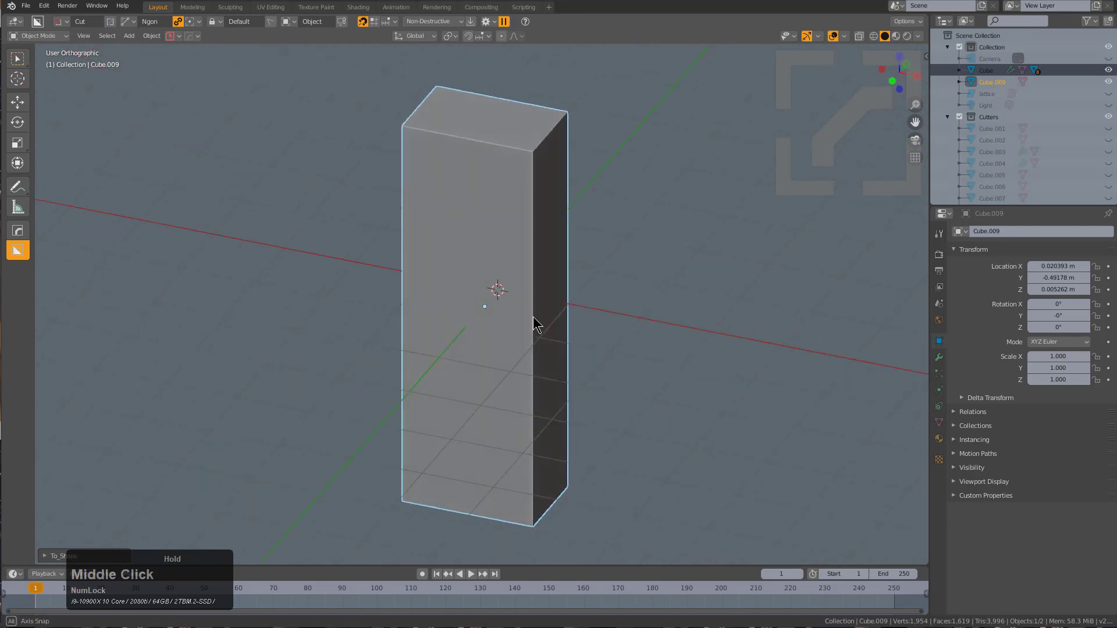
middle_click(533, 308)
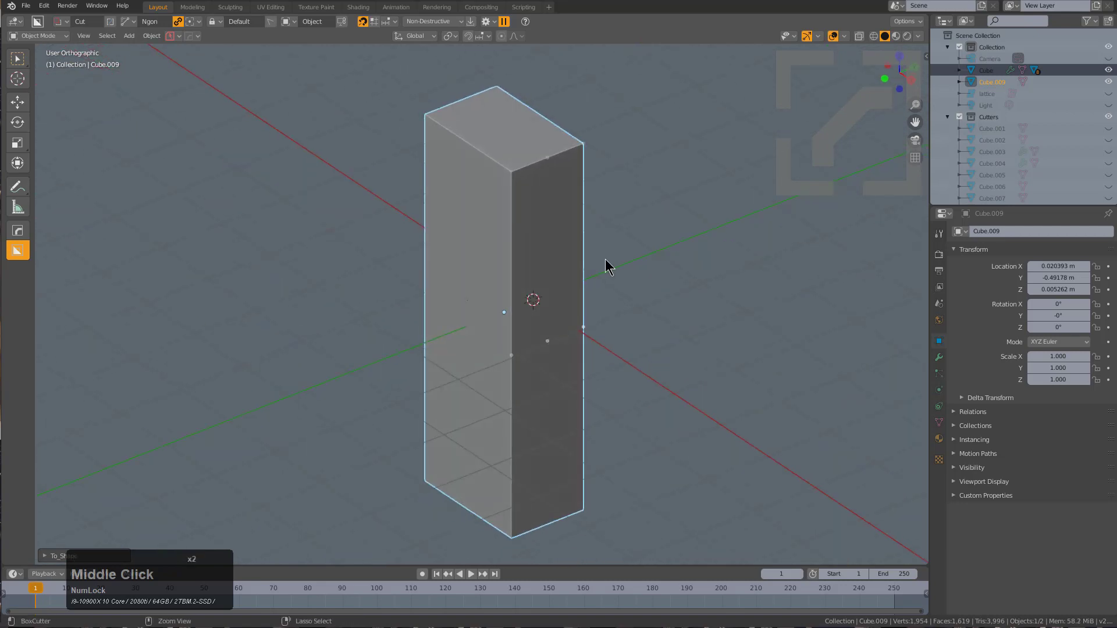
left_click(534, 278)
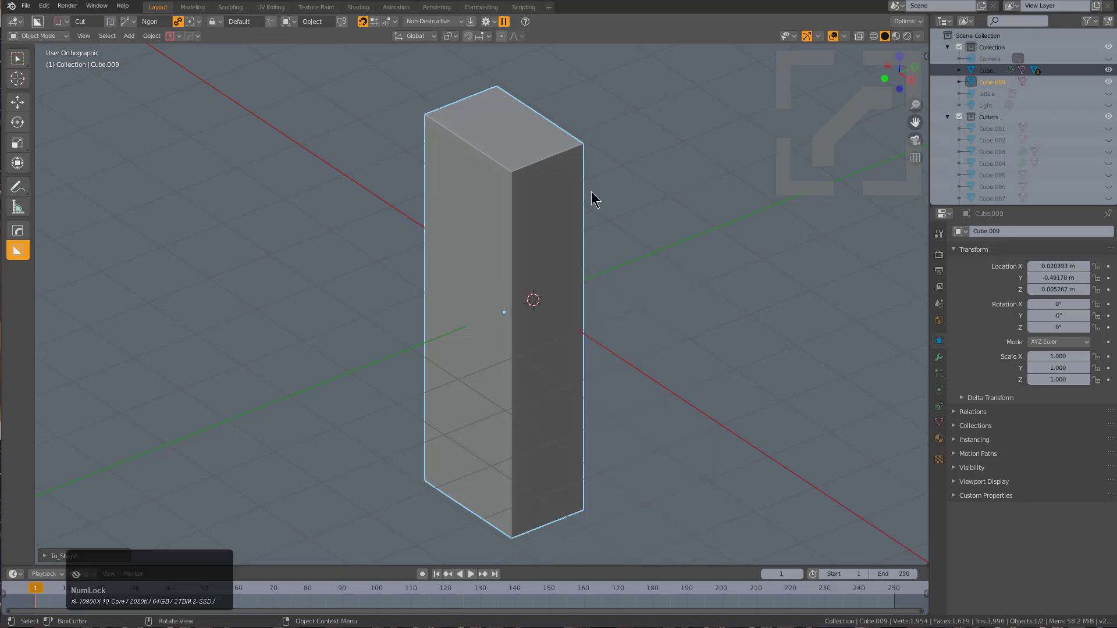
key("3")
left_click(509, 145)
middle_click(516, 447)
left_click(499, 444)
middle_click(547, 269)
key("q")
left_click(577, 105)
Raise subdivision to level 3 and round the box into a smooth cylinder core
middle_click(592, 271)
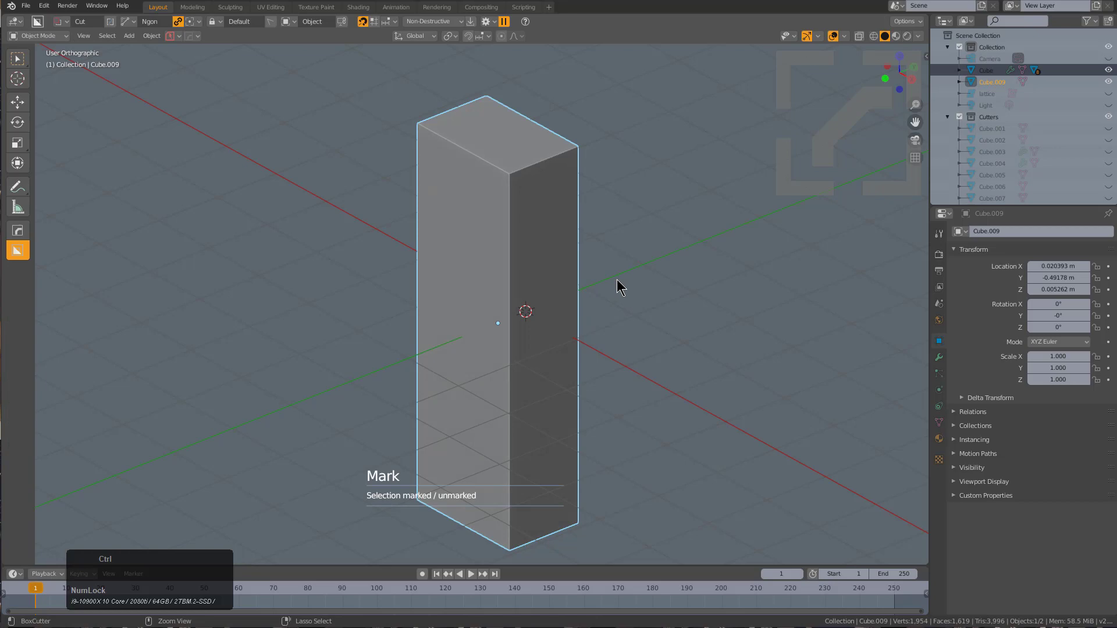
key("ctrl+1")
key("ctrl+2")
middle_click(553, 312)
key("ctrl+3")
left_click_drag(557, 313, 531, 309)
View the new cylinder straight-on from the Right side for the next operation
middle_click(537, 303)
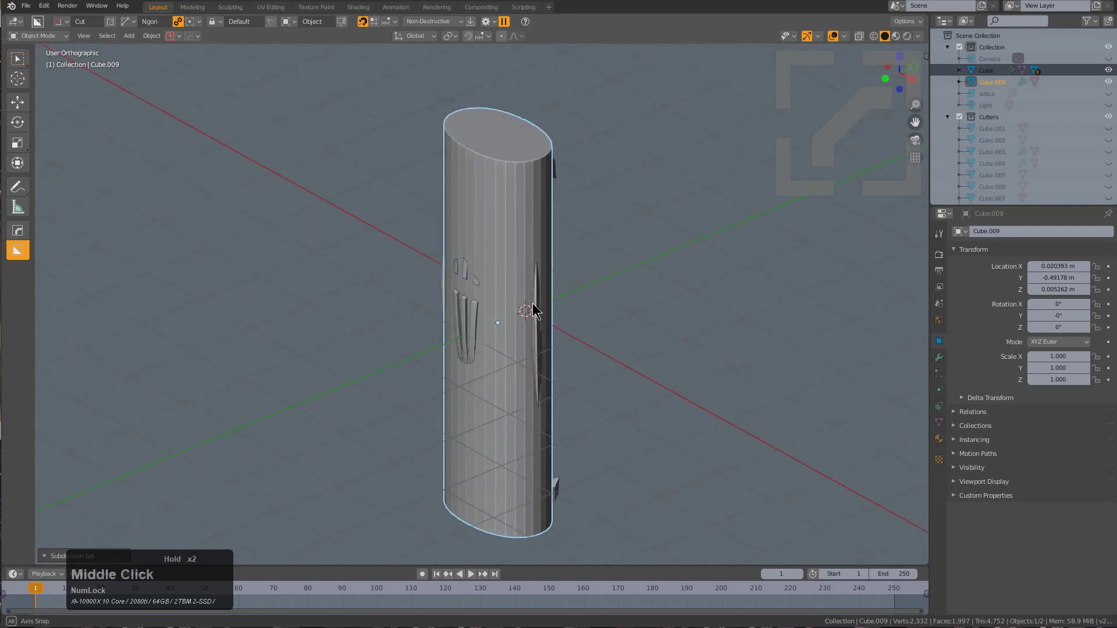
key("KP_1")
key("KP_3")
key("q")
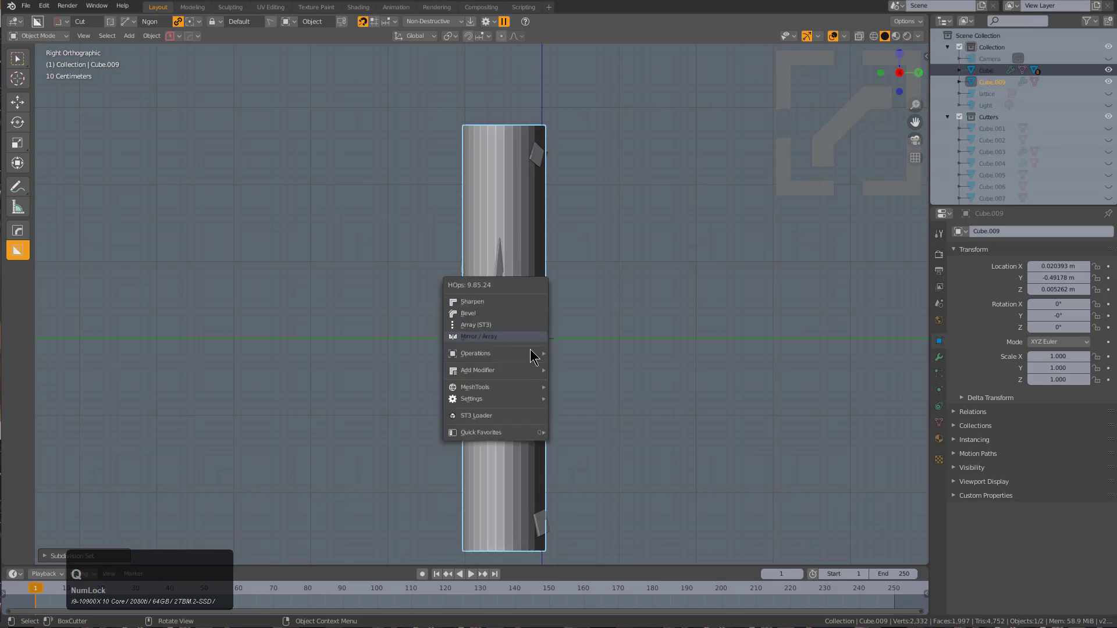
Add a HardOps lattice around the cylinder core and set its subdivisions along the core
left_click_drag(530, 371, 580, 170)
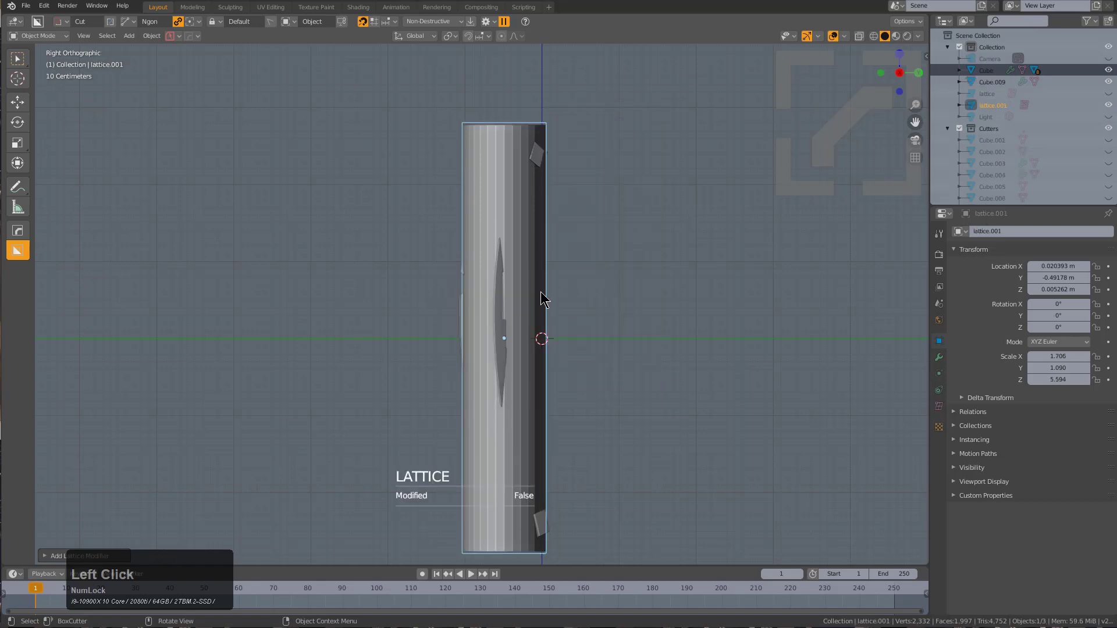
key("q")
left_click(537, 313)
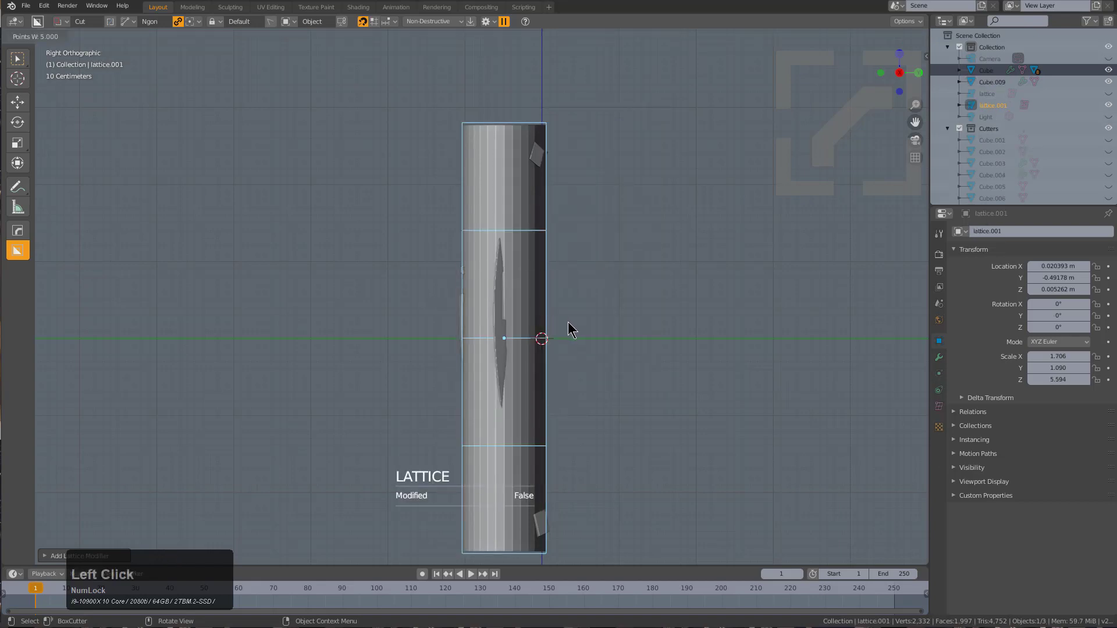
left_click(562, 321)
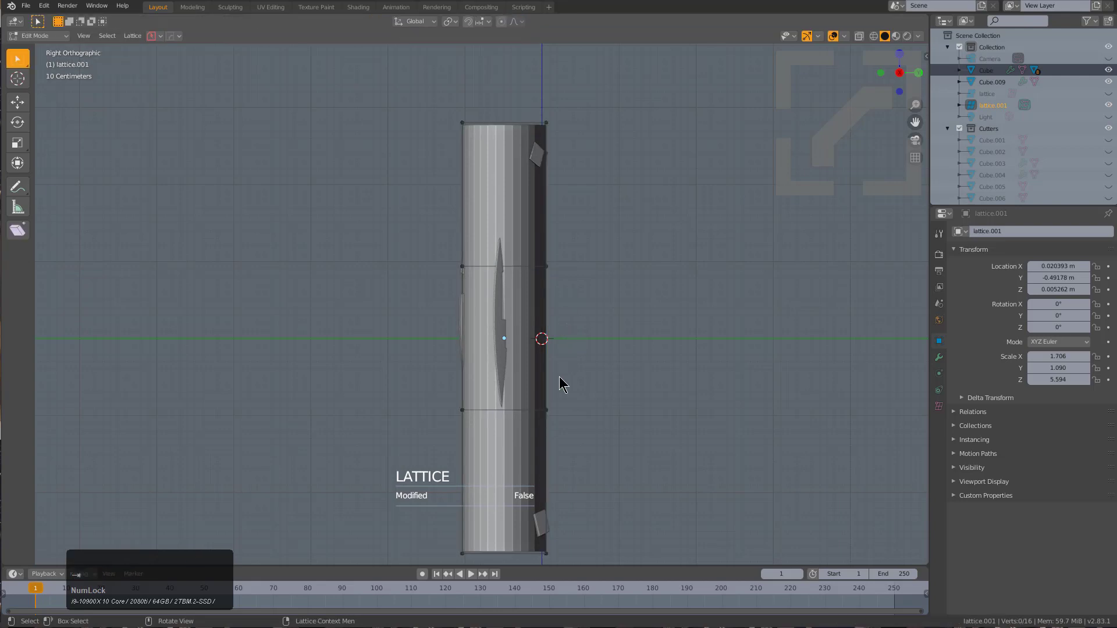
middle_click(552, 371)
In lattice edit mode, shift the bottom row of points along Y to start bending the core
key("alt+a")
left_click(512, 456)
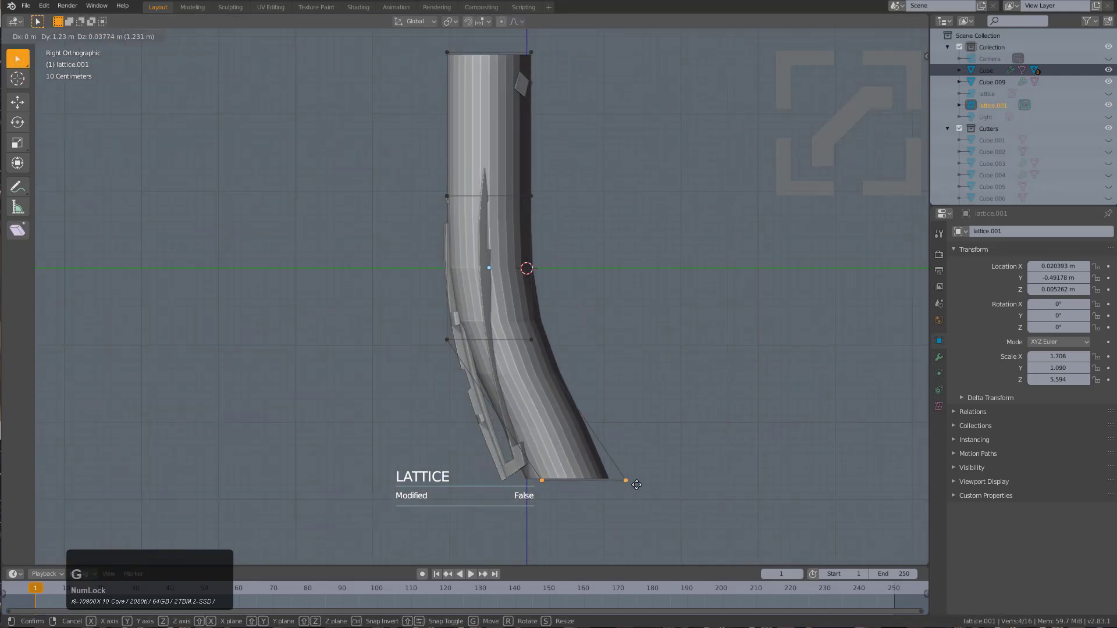
key("x")
key("y")
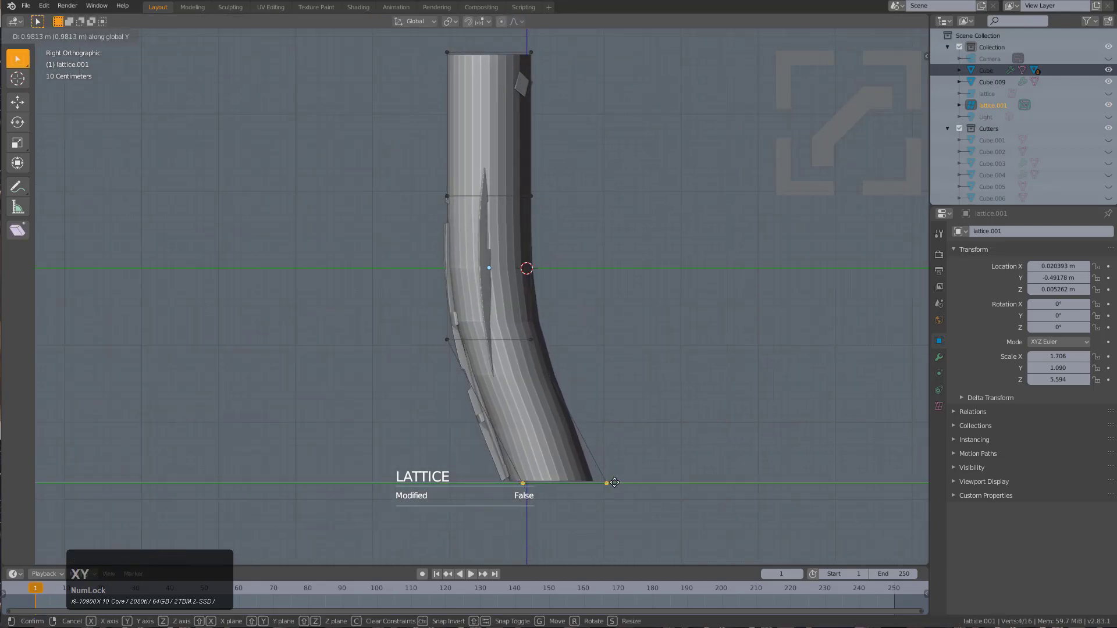
left_click(615, 483)
Move the middle rows of lattice points so the core begins to curve
key("alt+a")
left_click(579, 272)
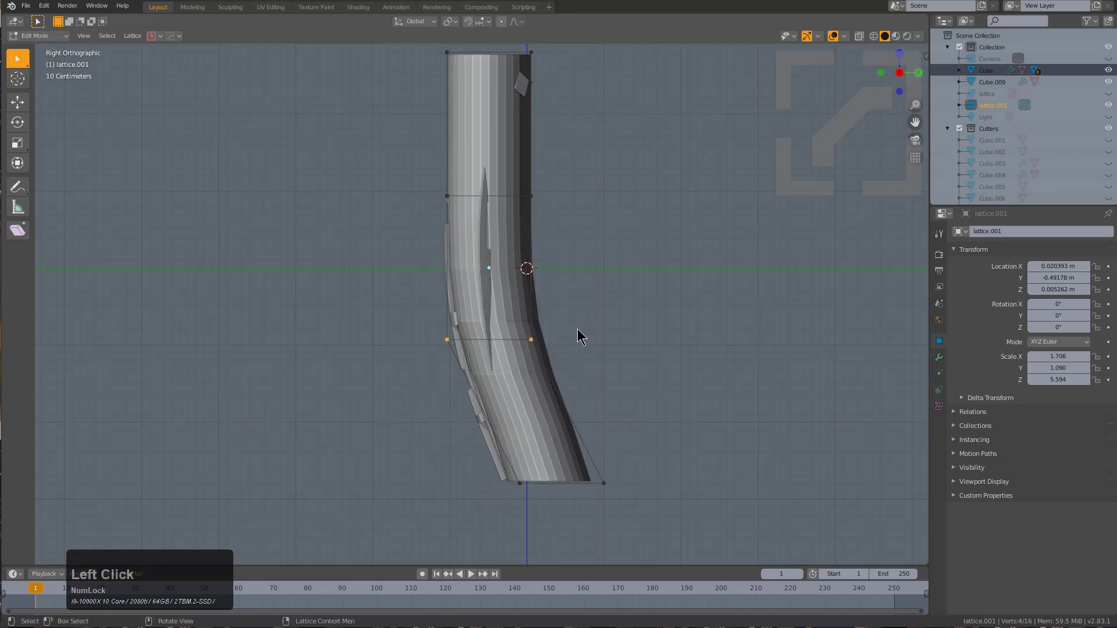
key("alt+a")
middle_click(565, 321)
key("alt+a")
left_click(521, 102)
key("g")
left_click(493, 331)
key("alt+a")
left_click(509, 93)
Move the top lattice points along Y so the upper core follows the frame's curve
key("g")
key("x")
key("y")
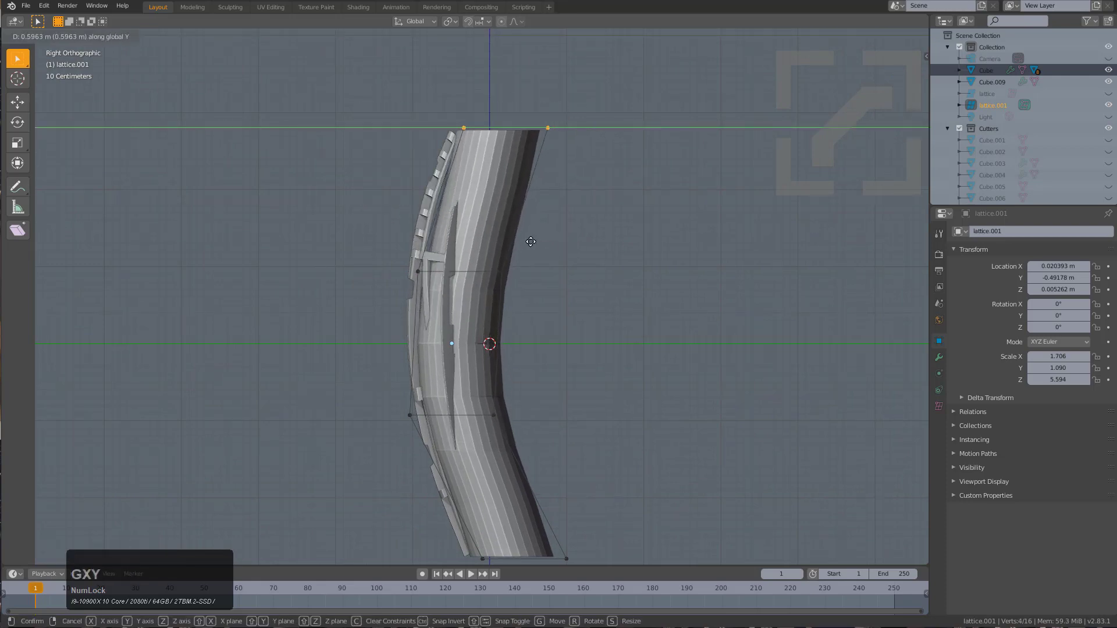
left_click(523, 238)
key("alt+a")
left_click(558, 108)
key("g")
key("x")
key("y")
left_click(545, 441)
Flatten a point row with a scale of 0 on one axis, then nudge rows along Y to even the curve
key("s")
key("x")
key("y")
key("KP_0")
key("KP_Enter")
key("g")
key("y")
left_click(550, 444)
key("alt+a")
left_click(522, 298)
key("g")
key("y")
left_click(547, 304)
Adjust the upper lattice points with moves and a scale so the lattice fits the bent core
key("alt+a")
left_click(636, 107)
key("g")
key("y")
left_click(589, 164)
middle_click(477, 306)
scroll("up", 3)
left_click(380, 140)
left_click(538, 182)
middle_click(549, 224)
key("s")
left_click(522, 282)
key("g")
key("y")
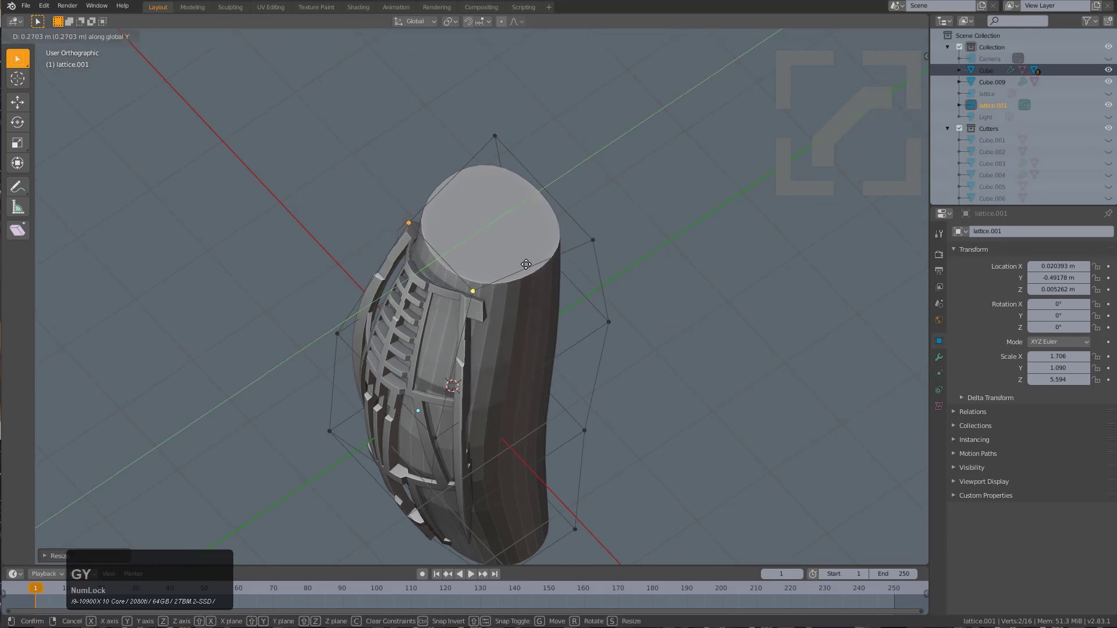
left_click(520, 264)
middle_click(517, 302)
Change the lattice subdivisions around the core, then move the top points along Y to refit
key("q")
left_click(524, 257)
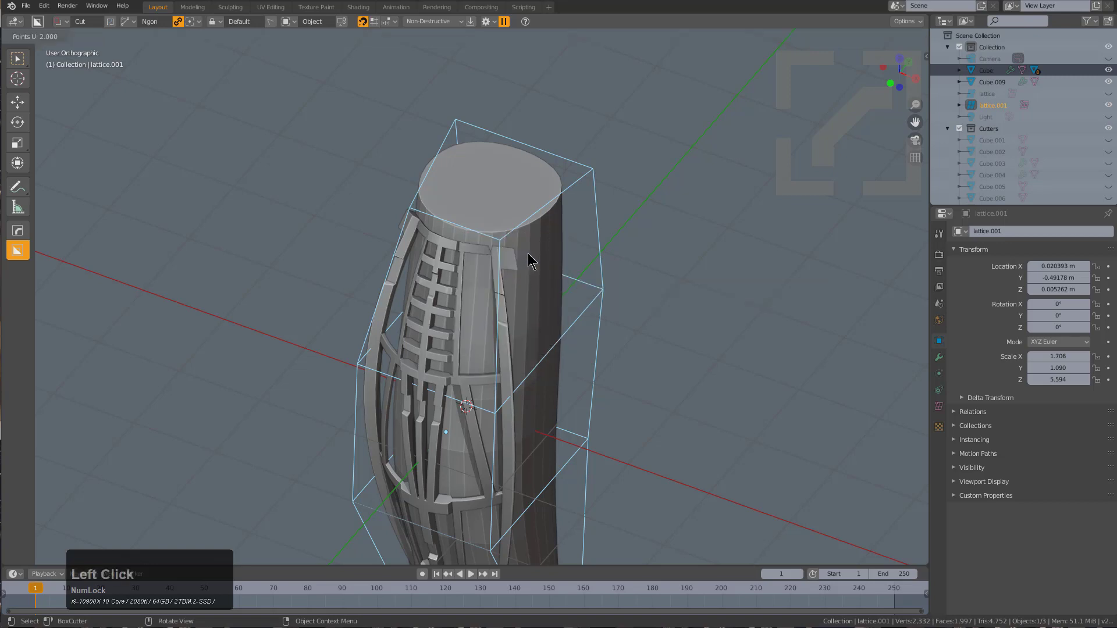
left_click(533, 257)
middle_click(498, 283)
scroll("up", 3)
left_click(504, 255)
left_click(368, 179)
key("g")
key("y")
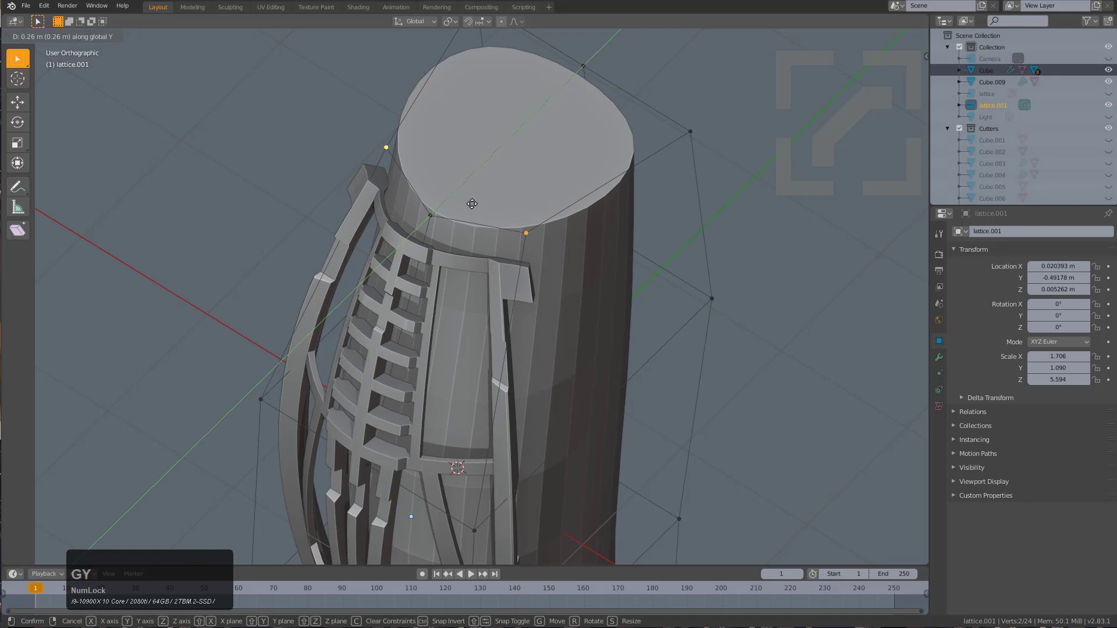
left_click(476, 200)
Reposition the top-rim and lower lattice points along Y so the core matches the cage
left_click(438, 205)
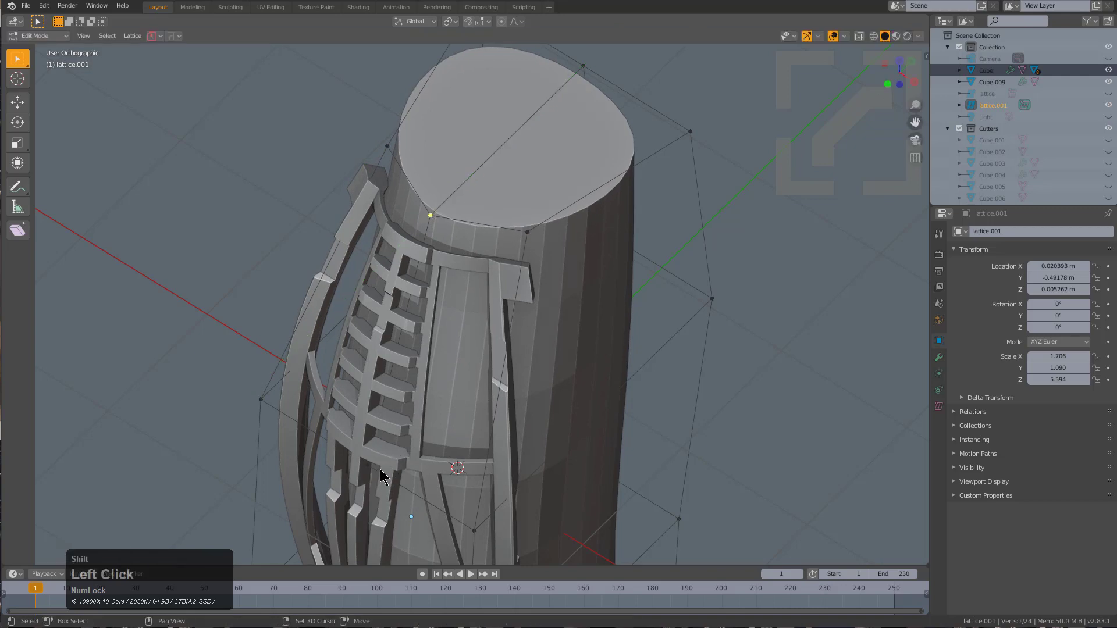
scroll("down", 3)
middle_click(436, 411)
scroll("up", 3)
key("g")
key("y")
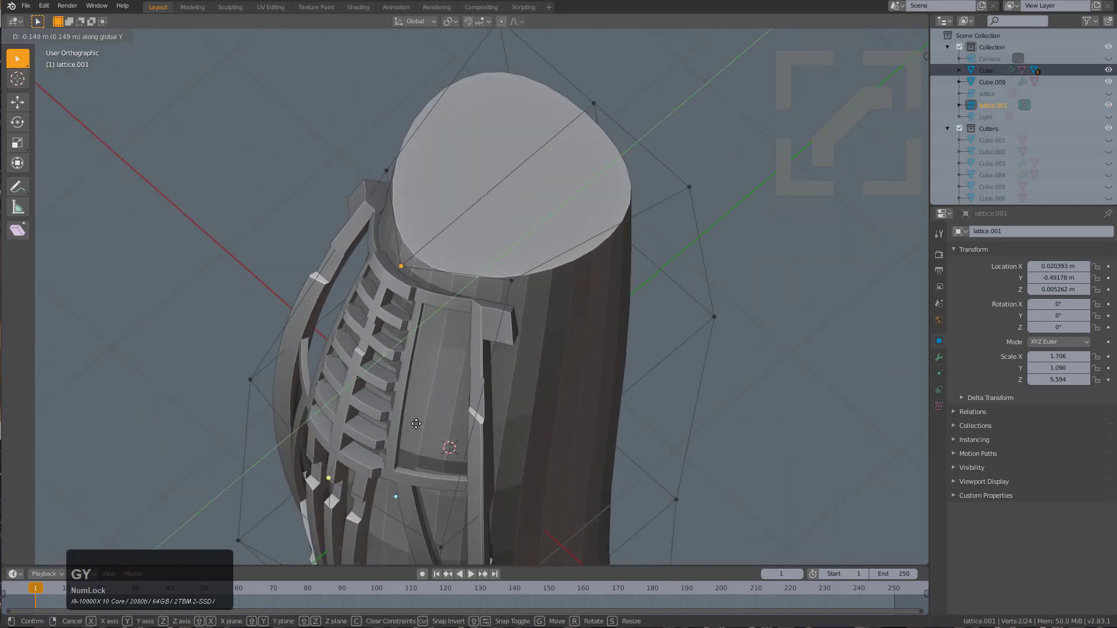
left_click(412, 428)
left_click(324, 490)
key("g")
key("y")
left_click(314, 497)
From the underside, move the bottom lattice points along Y to finish the core's curve
scroll("down", 3)
middle_click(414, 425)
middle_click(433, 419)
scroll("down", 3)
middle_click(513, 402)
left_click(466, 402)
left_click(494, 529)
middle_click(512, 205)
scroll("up", 3)
middle_click(469, 395)
scroll("down", 3)
middle_click(457, 384)
scroll("up", 3)
key("g")
key("y")
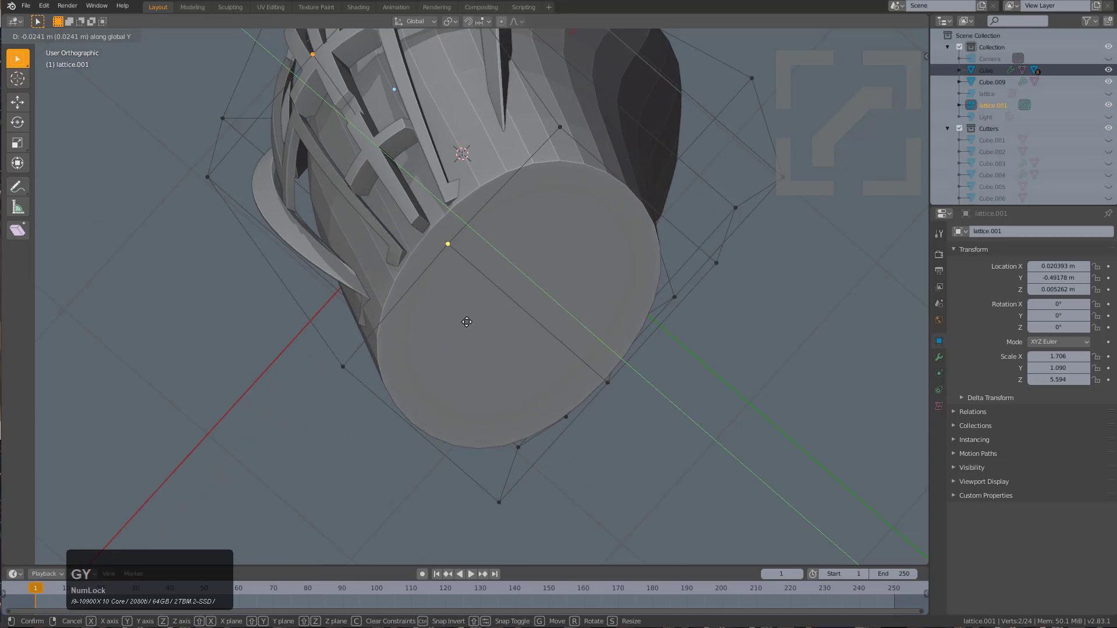
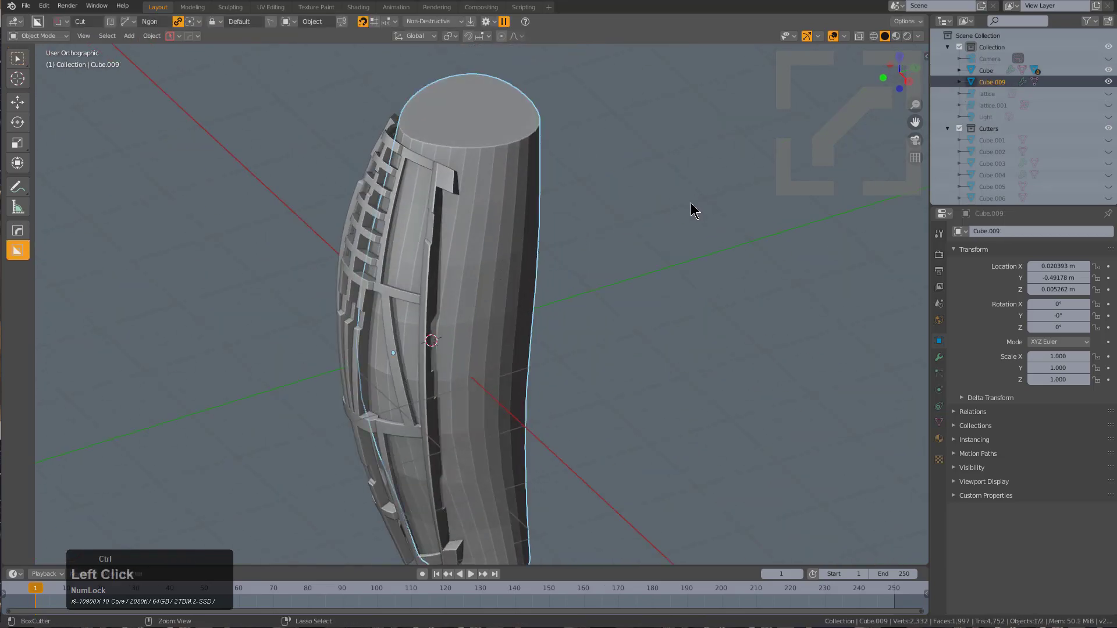
Select the curved cylinder core and bring up the HardOps quick shading and modifier panel
left_click(637, 227)
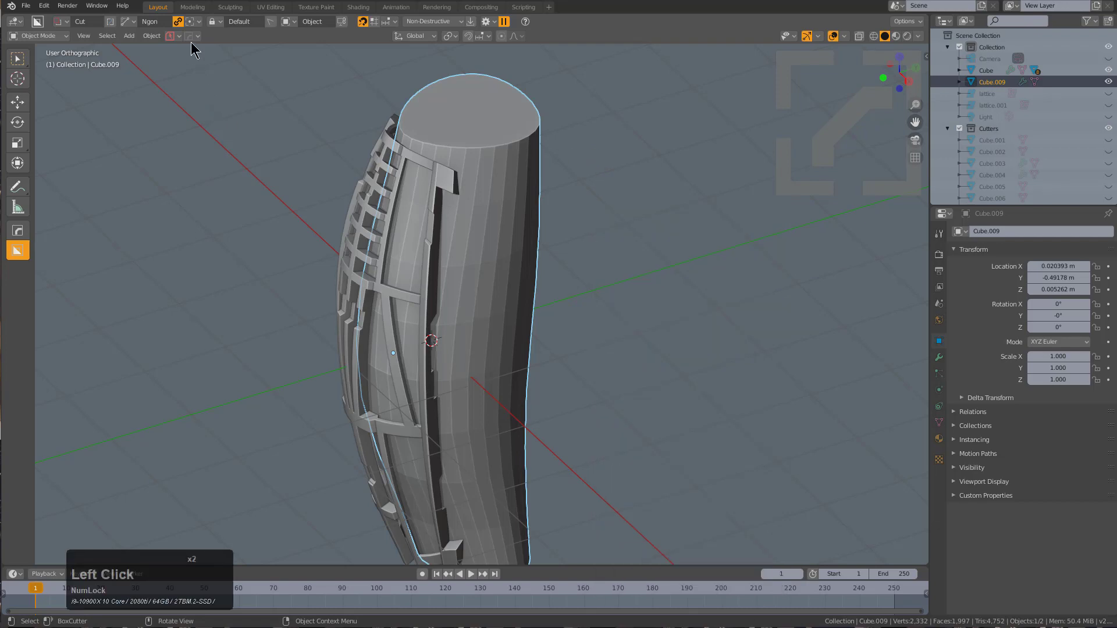
left_click(192, 46)
left_click(195, 39)
left_click(483, 170)
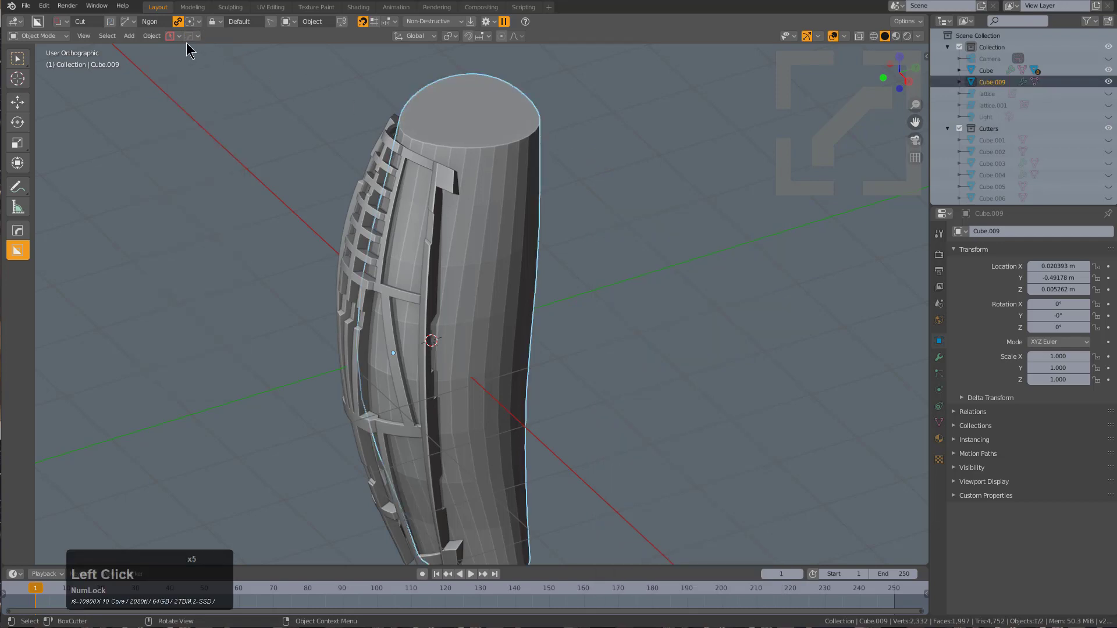
left_click(192, 39)
left_click(198, 289)
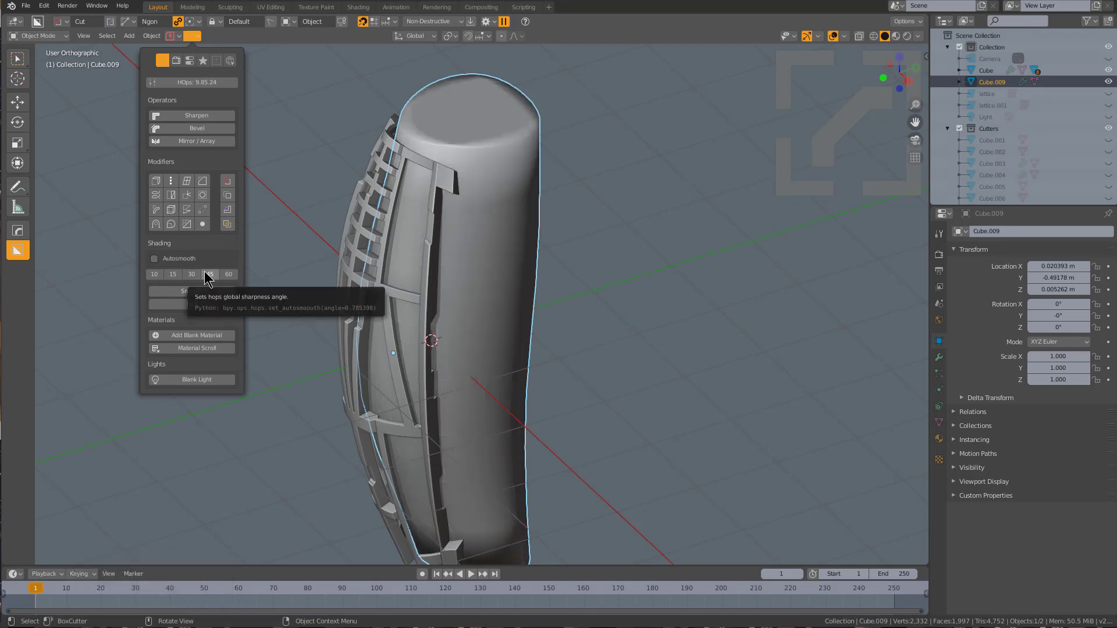
Smooth shade the core with Autosmooth at the 45° preset and inspect the bent column
left_click(202, 306)
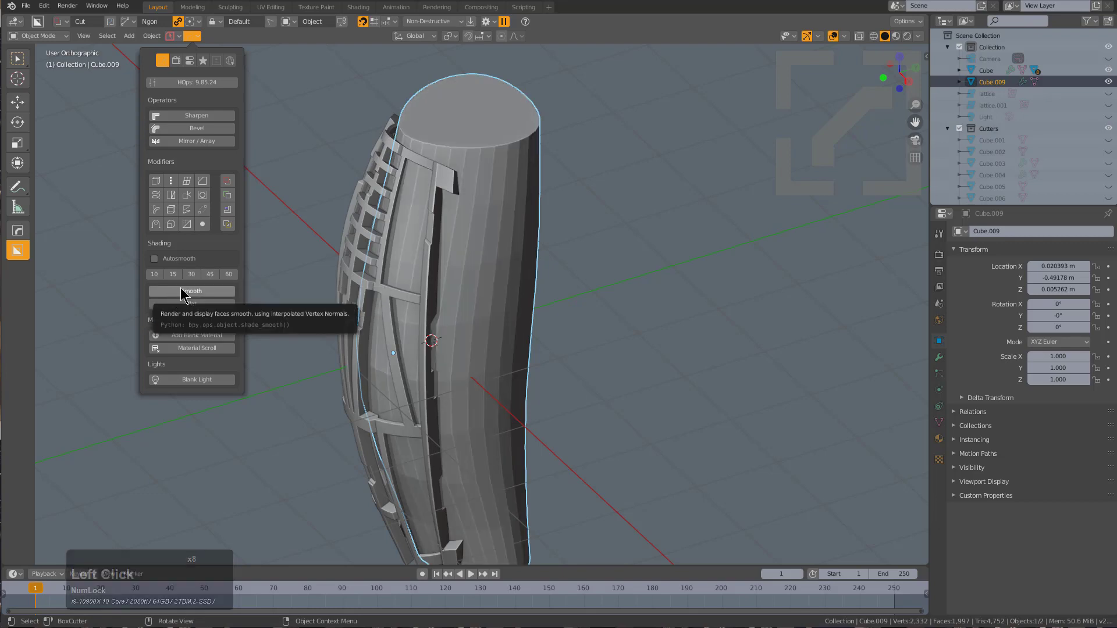
left_click(214, 274)
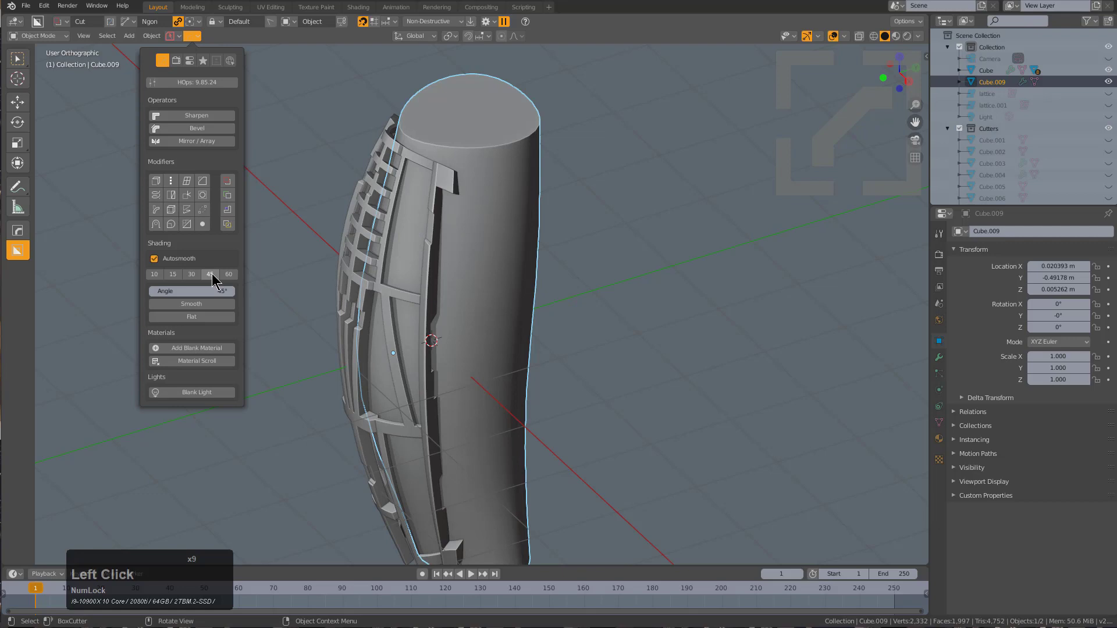
scroll("down", 3)
middle_click(490, 354)
key("alt+a")
left_click_drag(545, 327, 509, 320)
scroll("up", 3)
scroll("up", 3)
scroll("up", 3)
middle_click(504, 261)
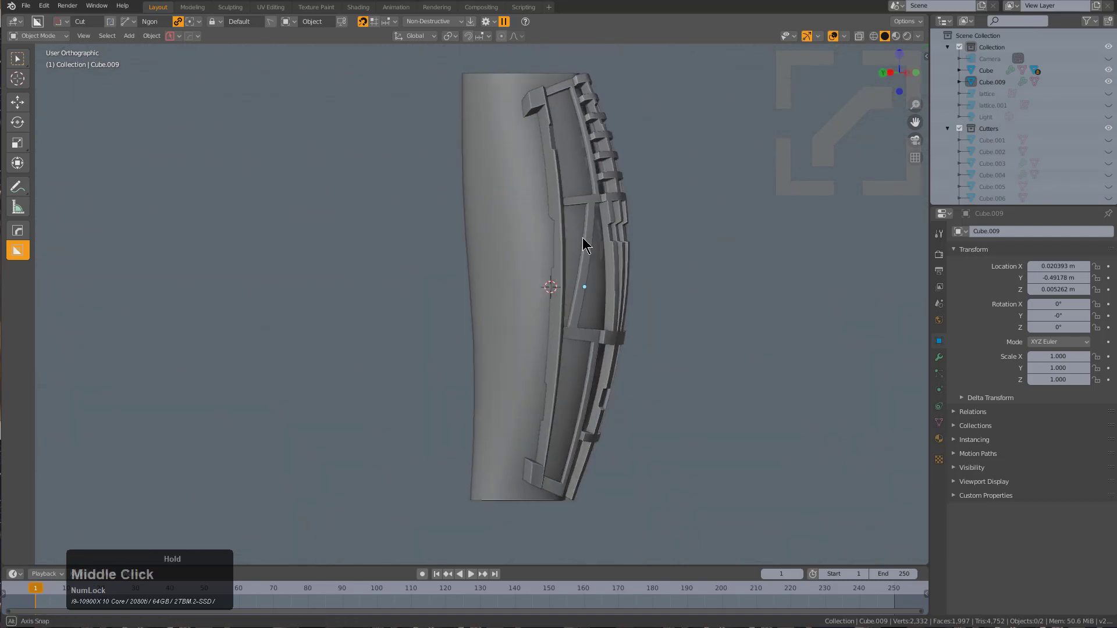
Unhide the cage lattice, select it and enter point editing
key("alt+h")
left_click(611, 194)
middle_click(606, 219)
key("1")
middle_click(601, 238)
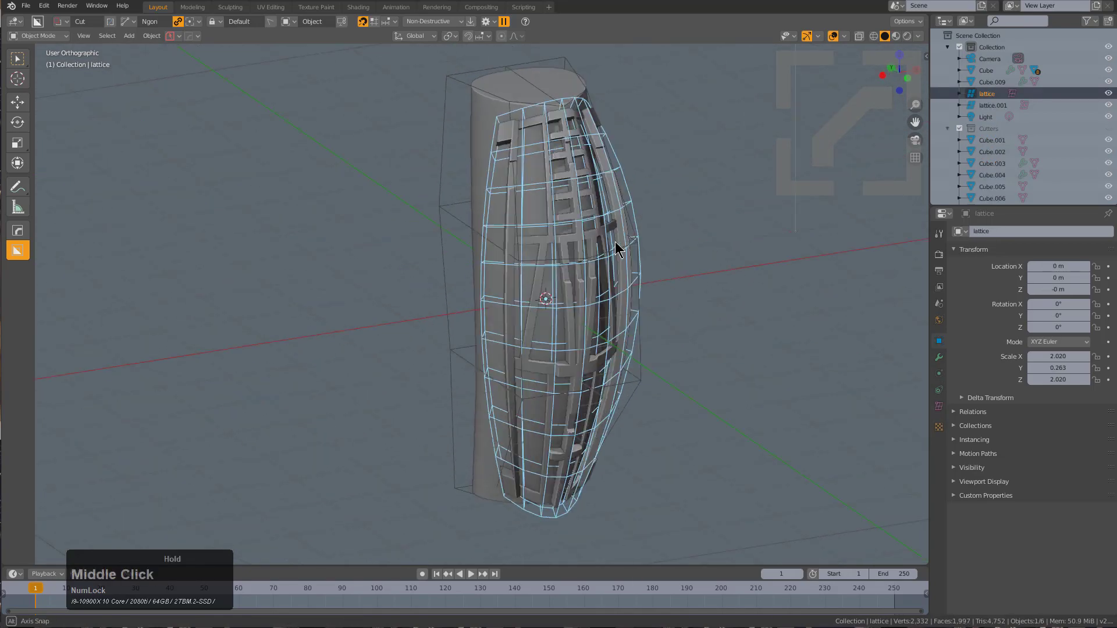
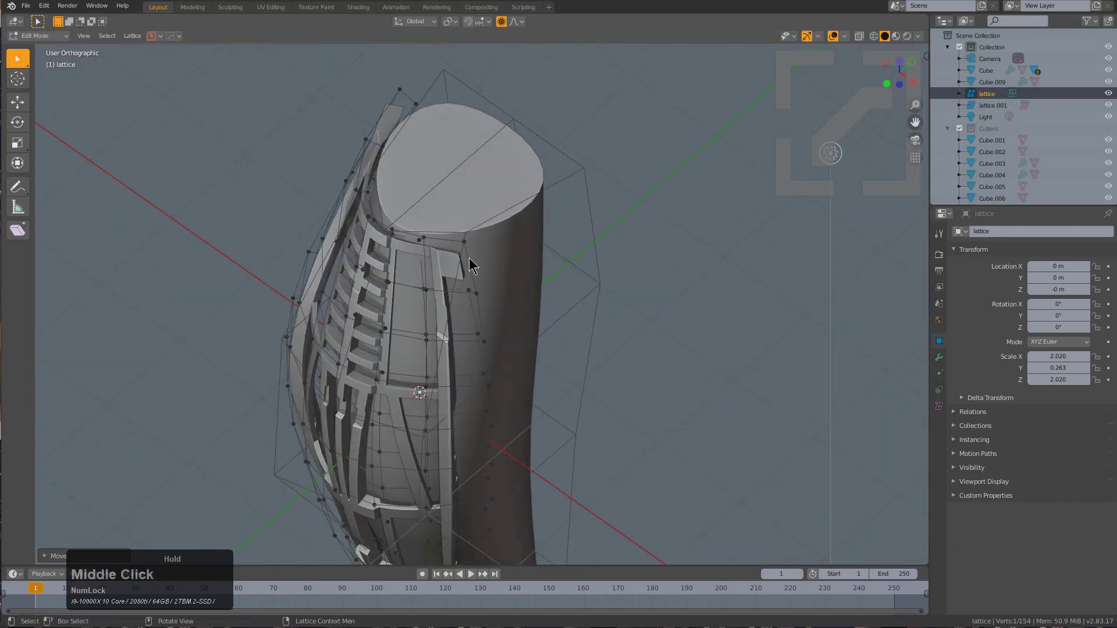
Move the first sets of lattice points so the frame hugs the curved core
left_click(473, 258)
key("alt+z")
left_click(466, 258)
middle_click(457, 306)
key("alt+z")
key("g")
scroll("up", 3)
left_click(490, 402)
middle_click(490, 407)
left_click(514, 437)
key("g")
left_click(519, 431)
Tweak the remaining lattice points around the frame slots, then leave point editing
middle_click(502, 406)
left_click(463, 364)
middle_click(466, 349)
scroll("up", 3)
key("g")
left_click(510, 343)
left_click(427, 437)
left_click(438, 424)
scroll("down", 3)
middle_click(419, 443)
scroll("down", 3)
scroll("down", 3)
left_click(334, 429)
scroll("down", 3)
middle_click(401, 390)
key("1")
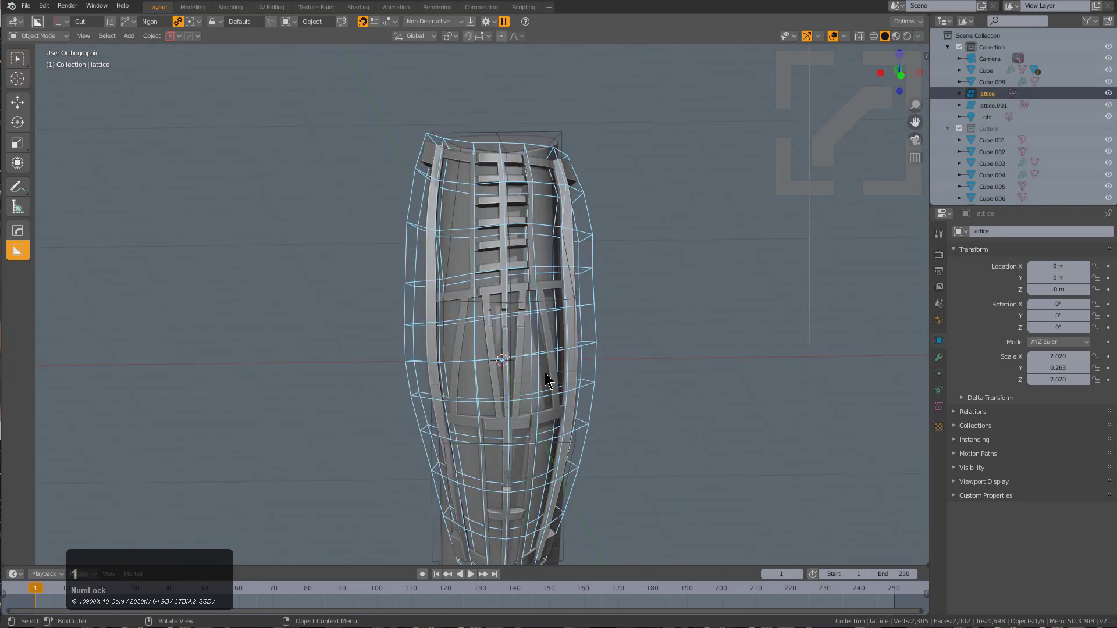
Use the HardOps lattice menu and hide the lattice cage again
scroll("up", 3)
middle_click(545, 346)
key("q")
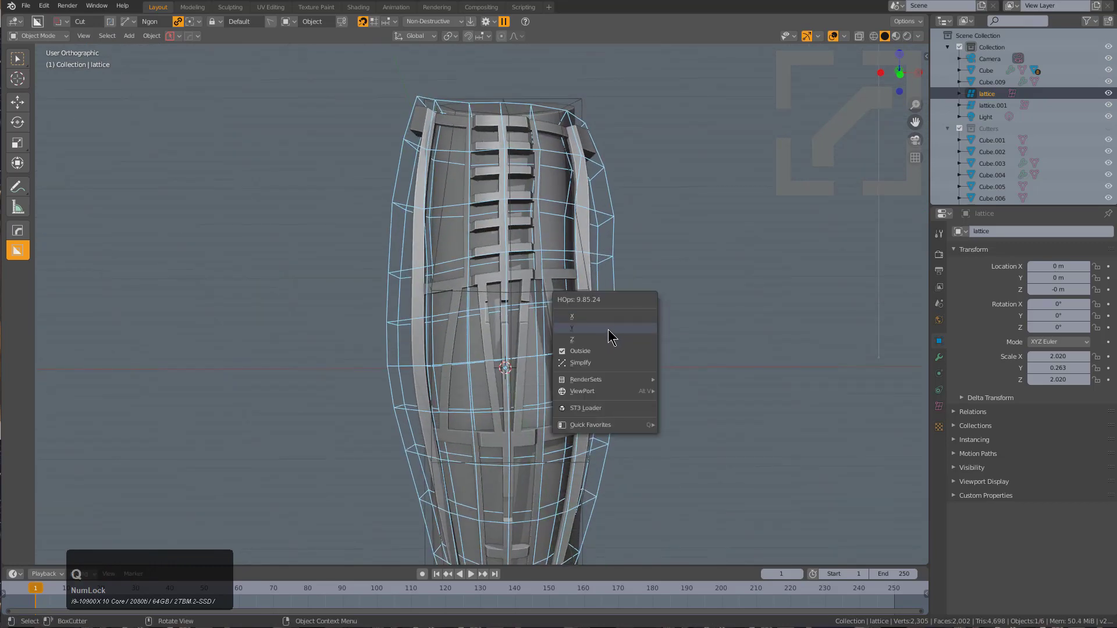
left_click(614, 335)
left_click(640, 337)
key("h")
scroll("down", 3)
middle_click(611, 282)
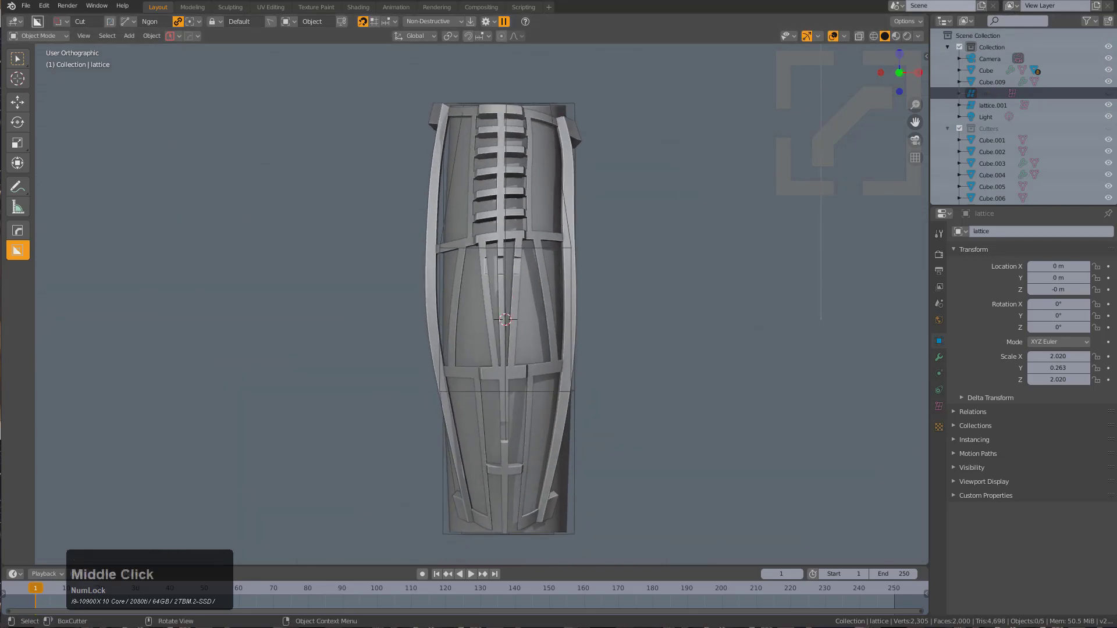